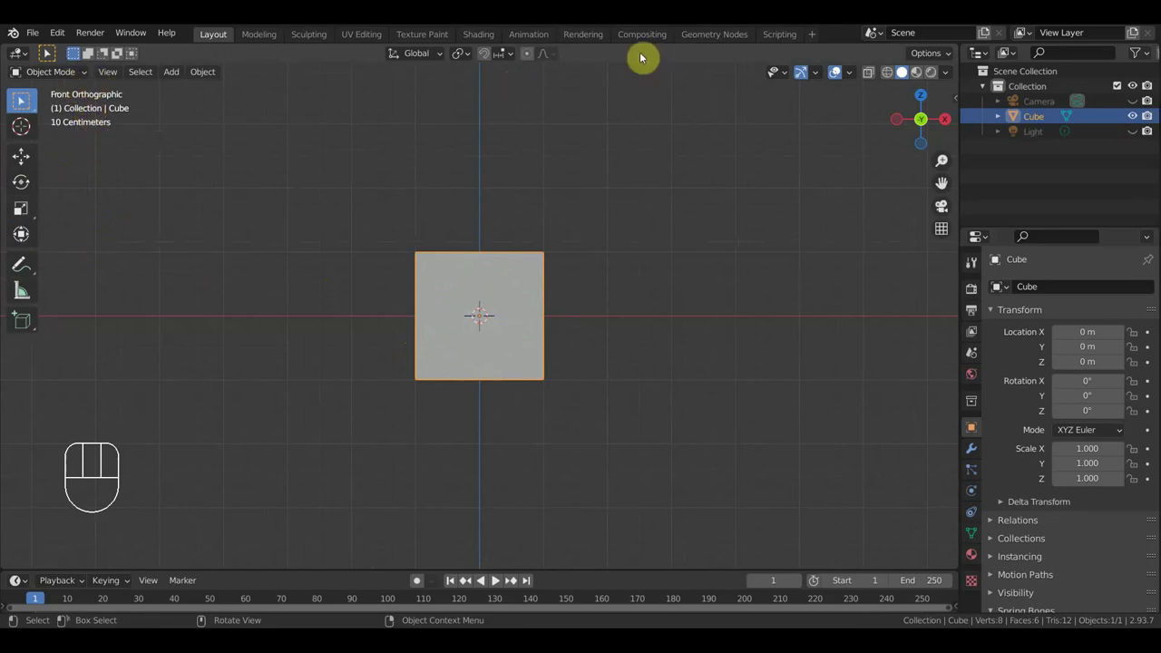
Add the 33250_lg banded ten-dollar bill stack model into the scene with the cube
{"action": "key", "text": "shift+a"}
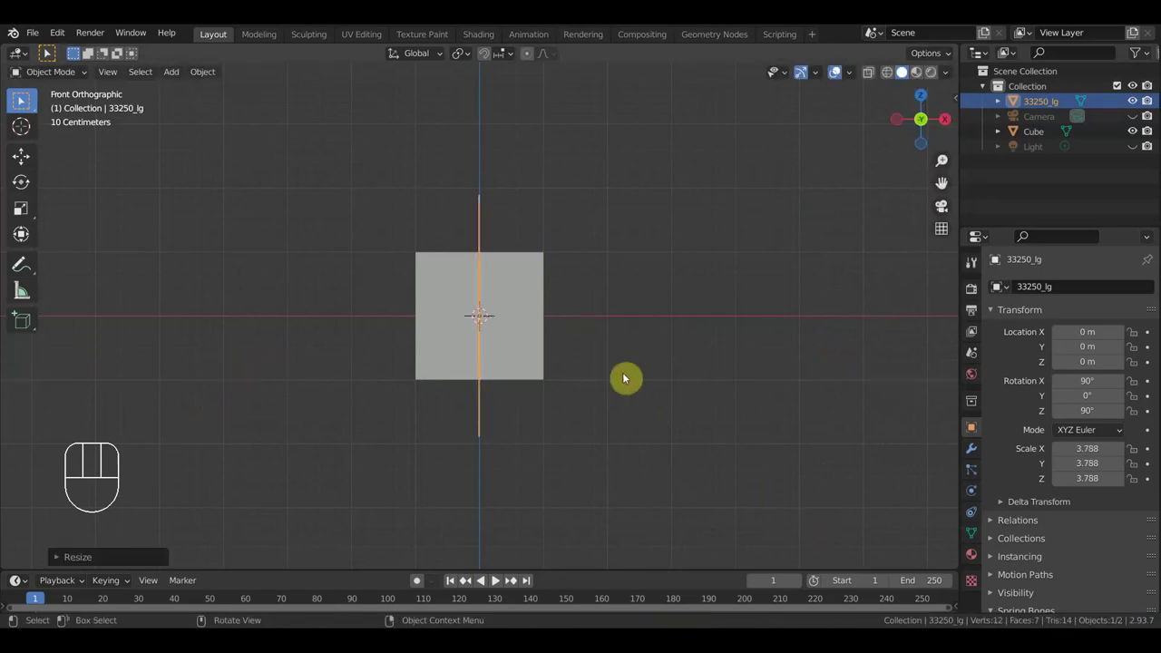
From top view, rotate the bill stack on Z and X (about 179°) so it lies flat
{"action": "key", "text": "KP_7"}
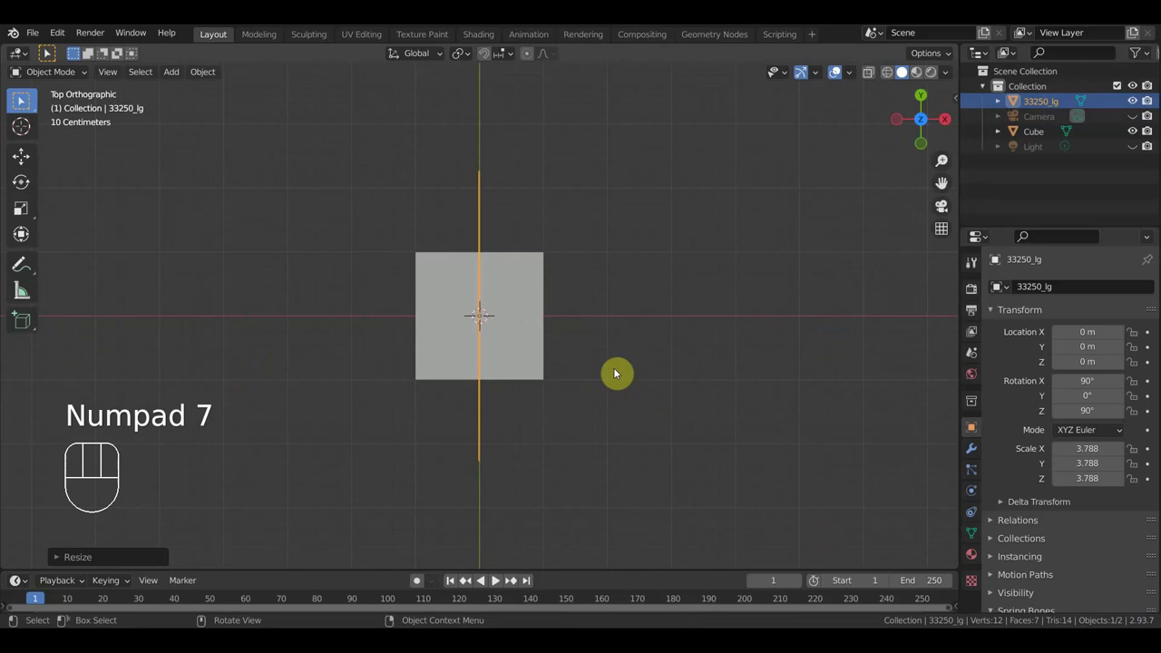
{"action": "key", "text": "r"}
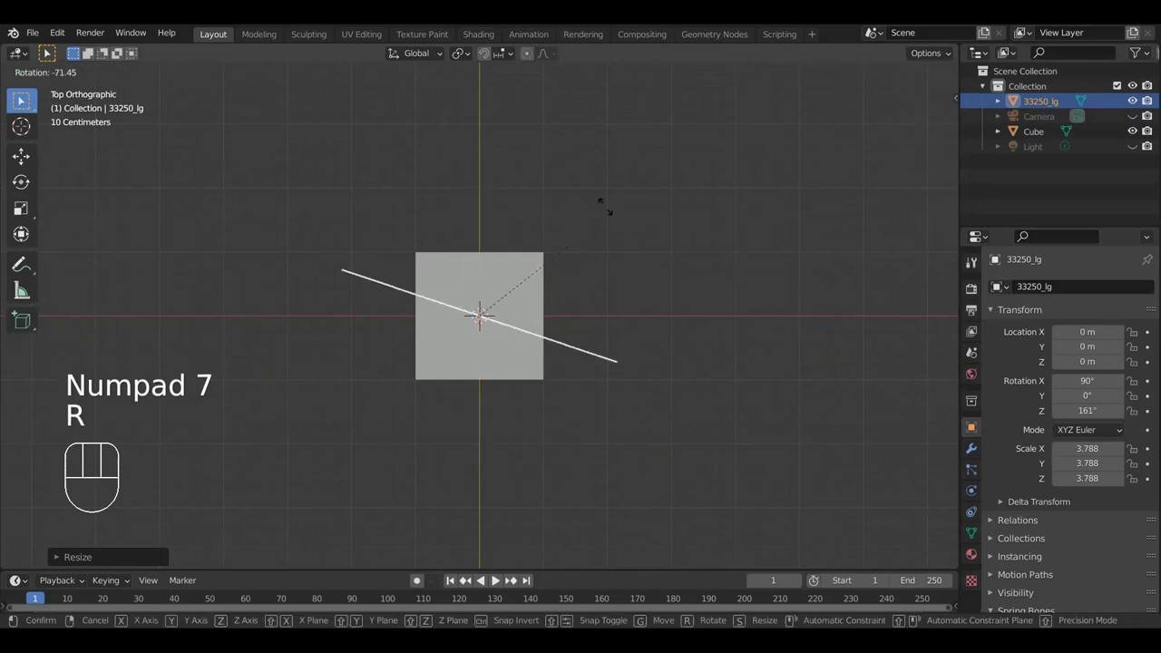
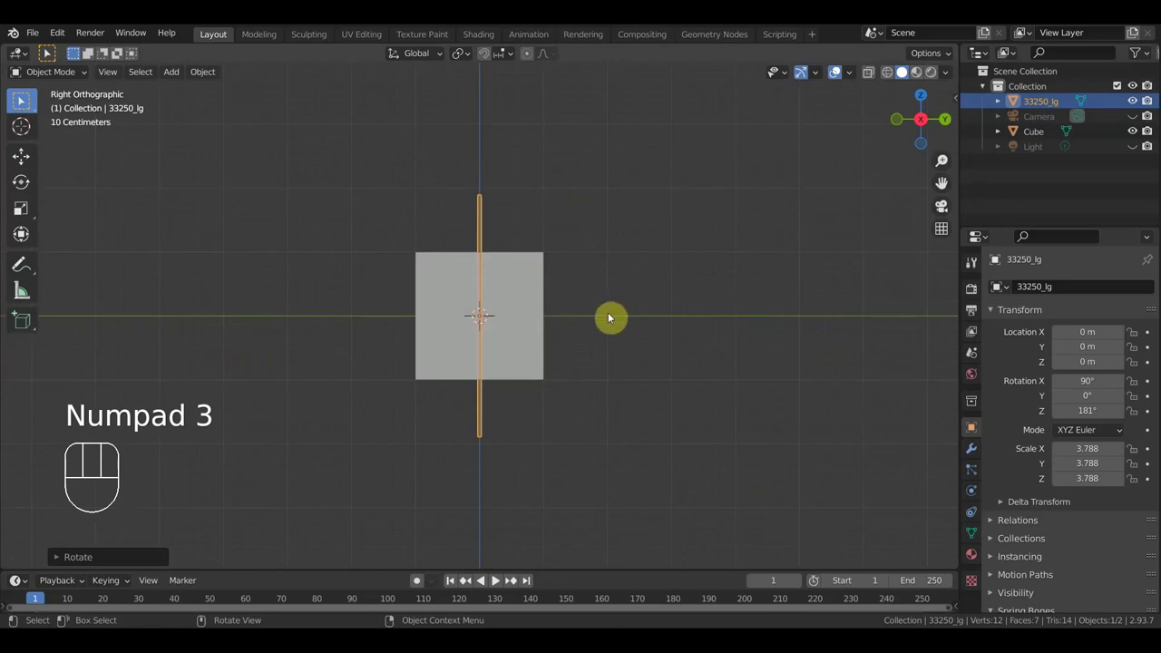
{"action": "key", "text": "r"}
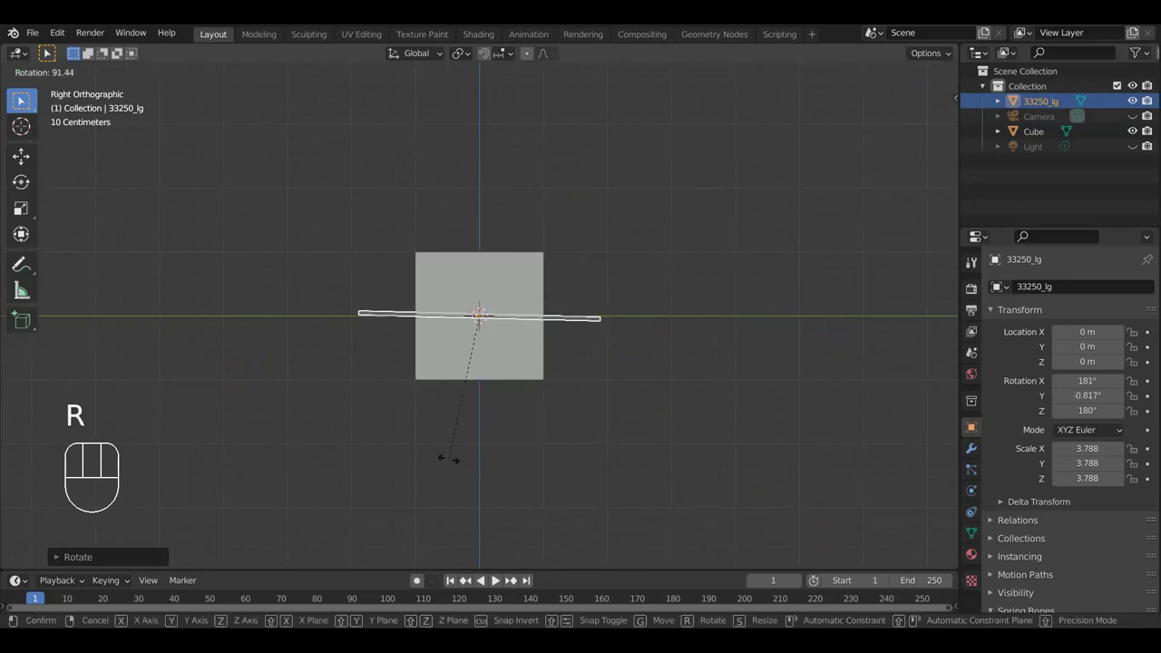
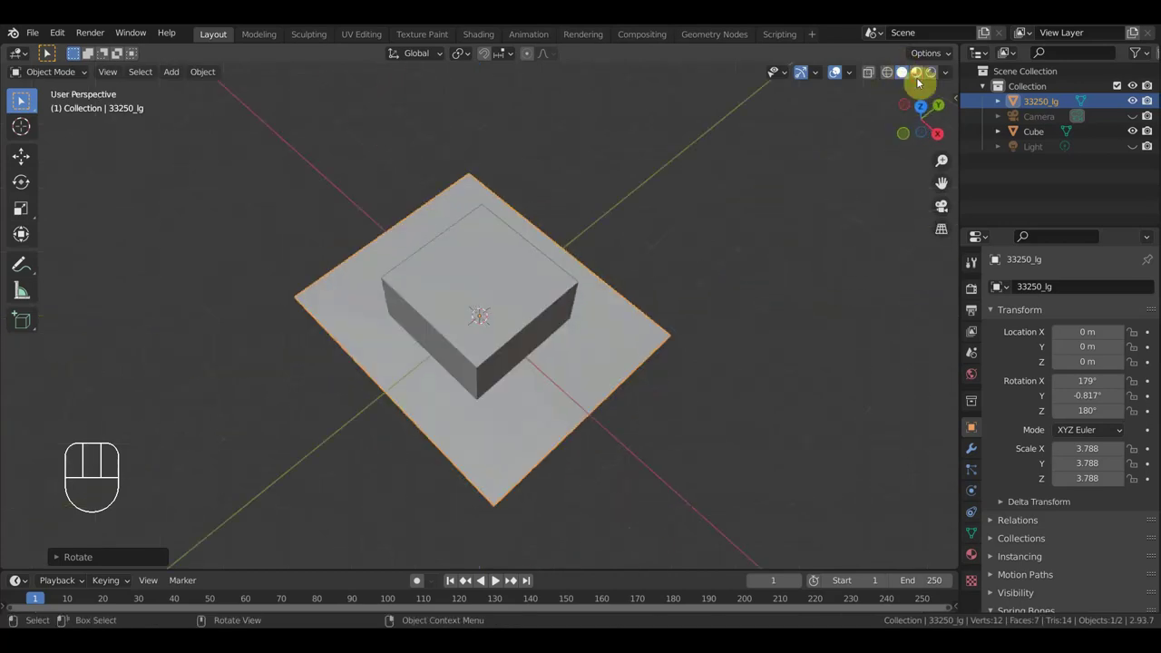
Switch to Material Preview shading so the bill texture shows, then return to top view
{"action": "left_click_drag", "start_coordinate": [904, 93], "coordinate": [796, 172]}
{"action": "left_click_drag", "start_coordinate": [696, 269], "coordinate": [726, 295]}
{"action": "left_click_drag", "start_coordinate": [749, 312], "coordinate": [800, 343]}
{"action": "key", "text": "KP_1"}
{"action": "key", "text": "KP_7"}
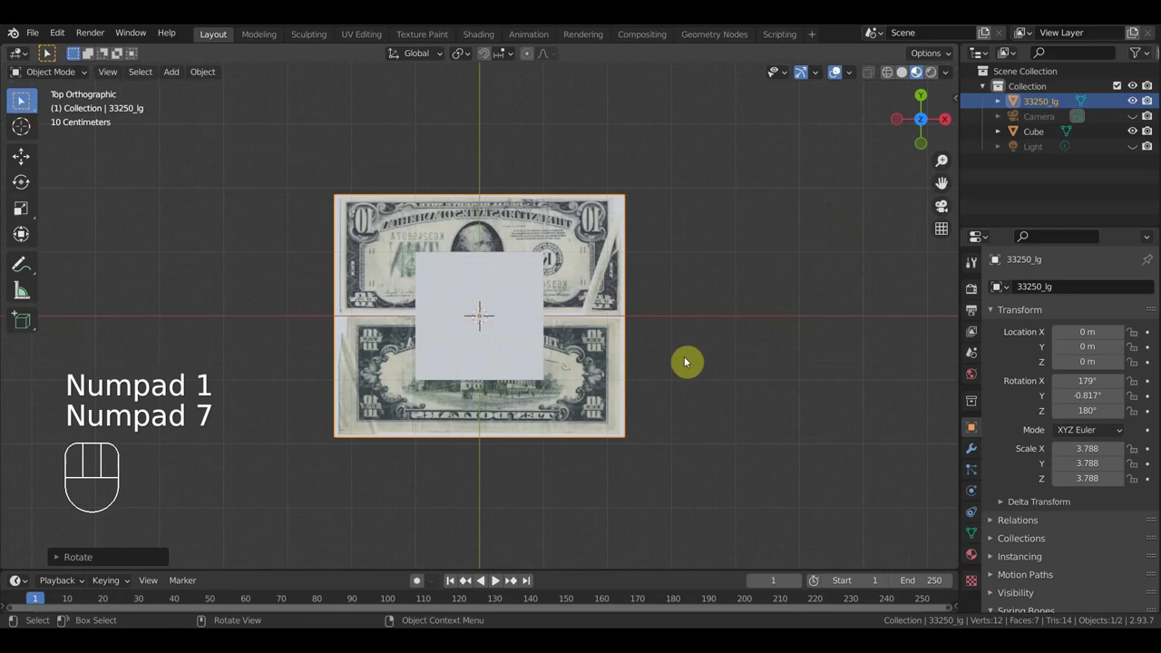
Select the cube and merge all its vertices at center into a single point in Edit Mode
{"action": "left_click", "coordinate": [504, 286]}
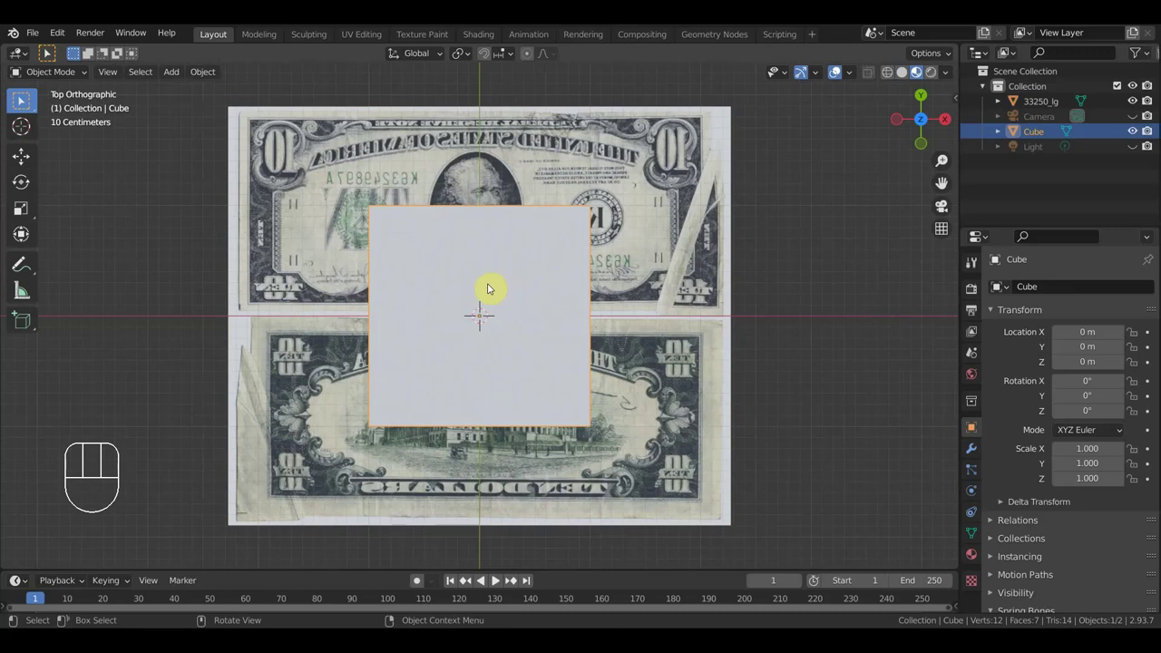
{"action": "left_click_drag", "start_coordinate": [63, 76], "coordinate": [26, 101]}
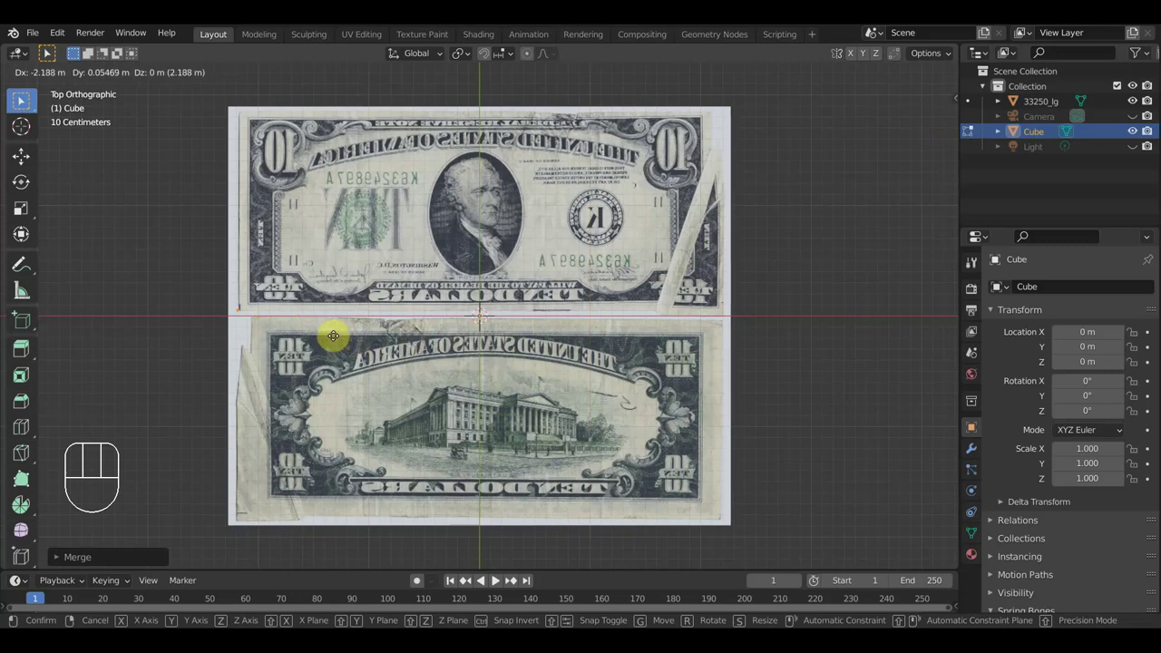
Extrude a chain of vertices around the top bill's corners and down its torn right edge
{"action": "left_click", "coordinate": [21, 98]}
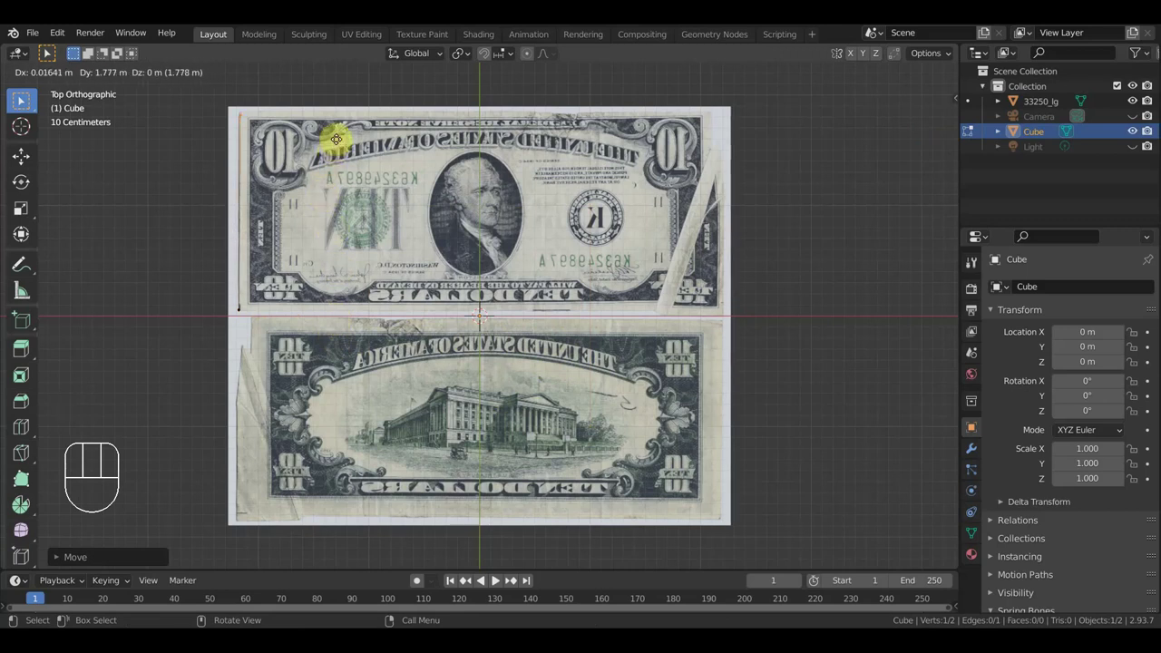
{"action": "left_click", "coordinate": [21, 99]}
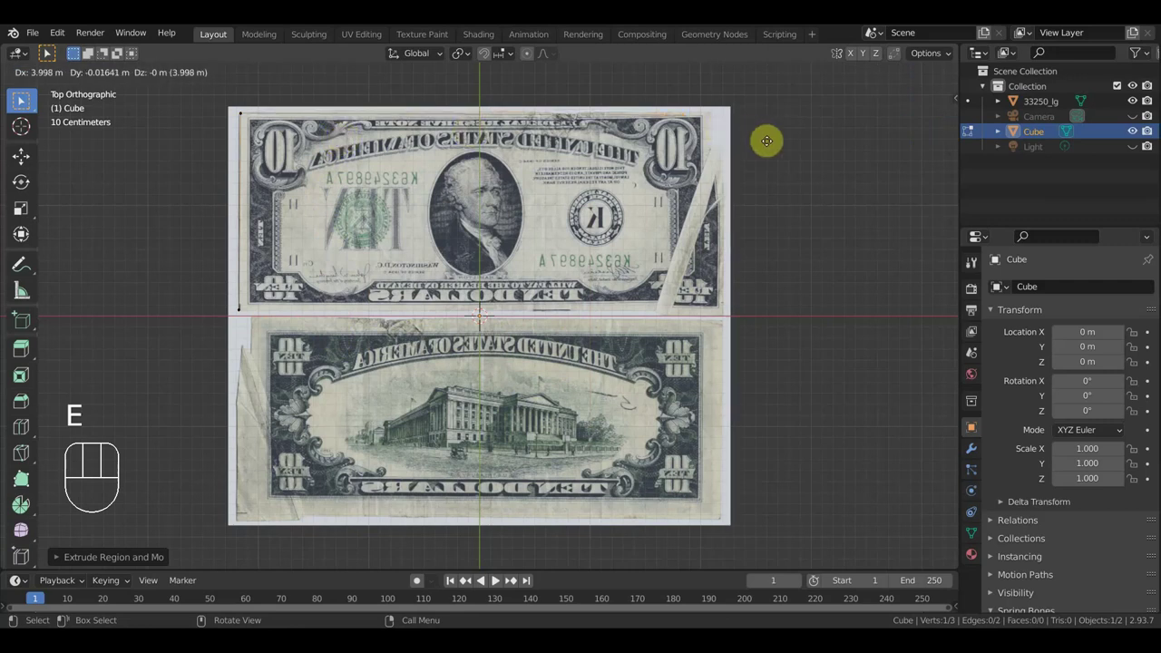
{"action": "left_click", "coordinate": [22, 99]}
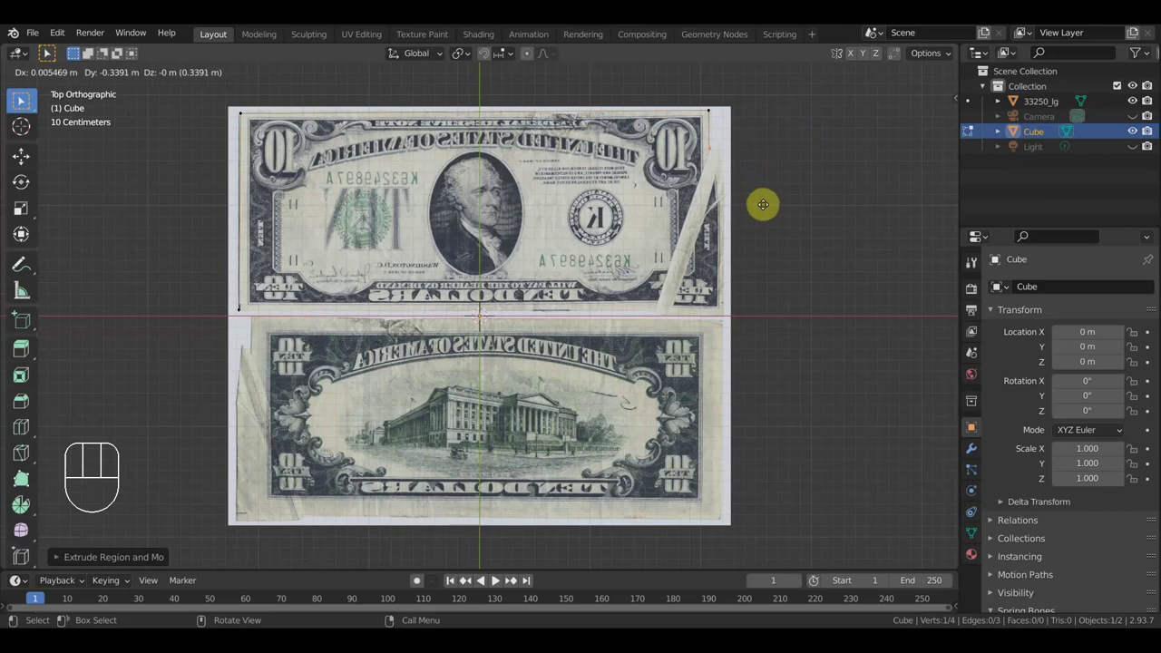
{"action": "left_click", "coordinate": [21, 99]}
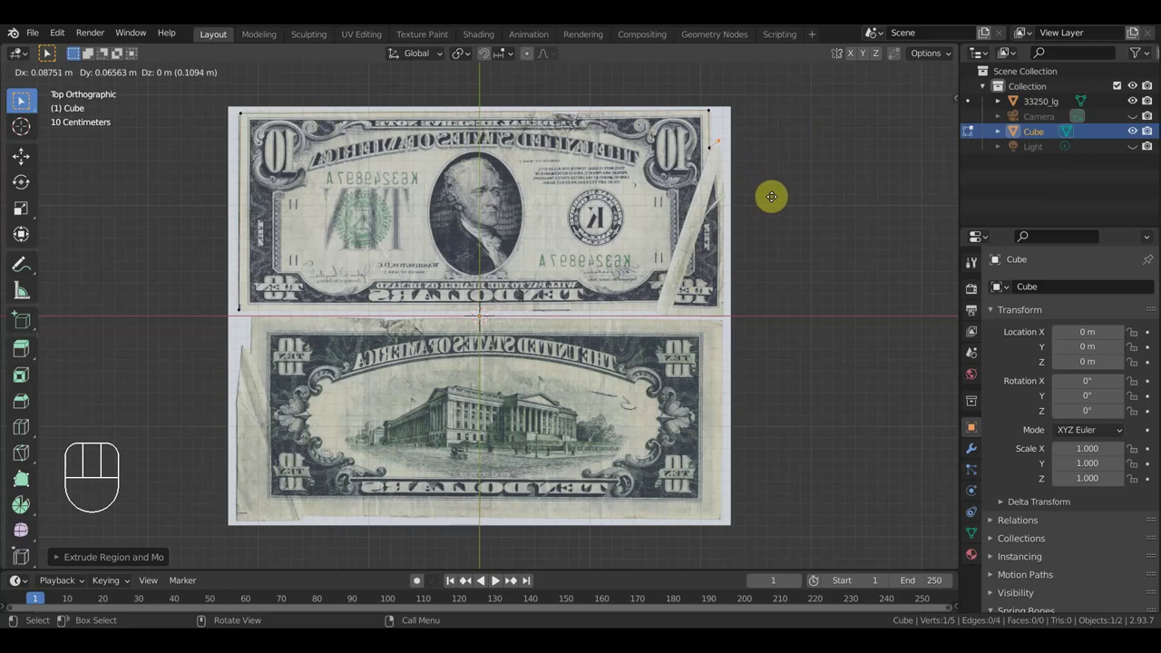
{"action": "left_click", "coordinate": [22, 99]}
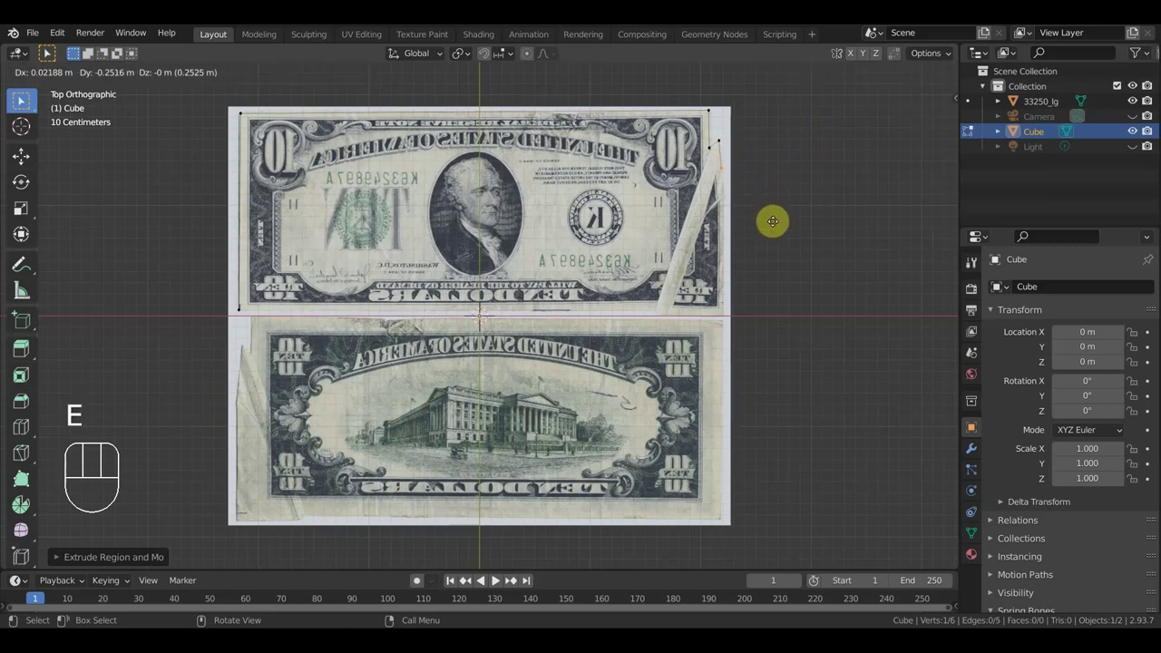
{"action": "left_click", "coordinate": [22, 99]}
{"action": "key", "text": "e"}
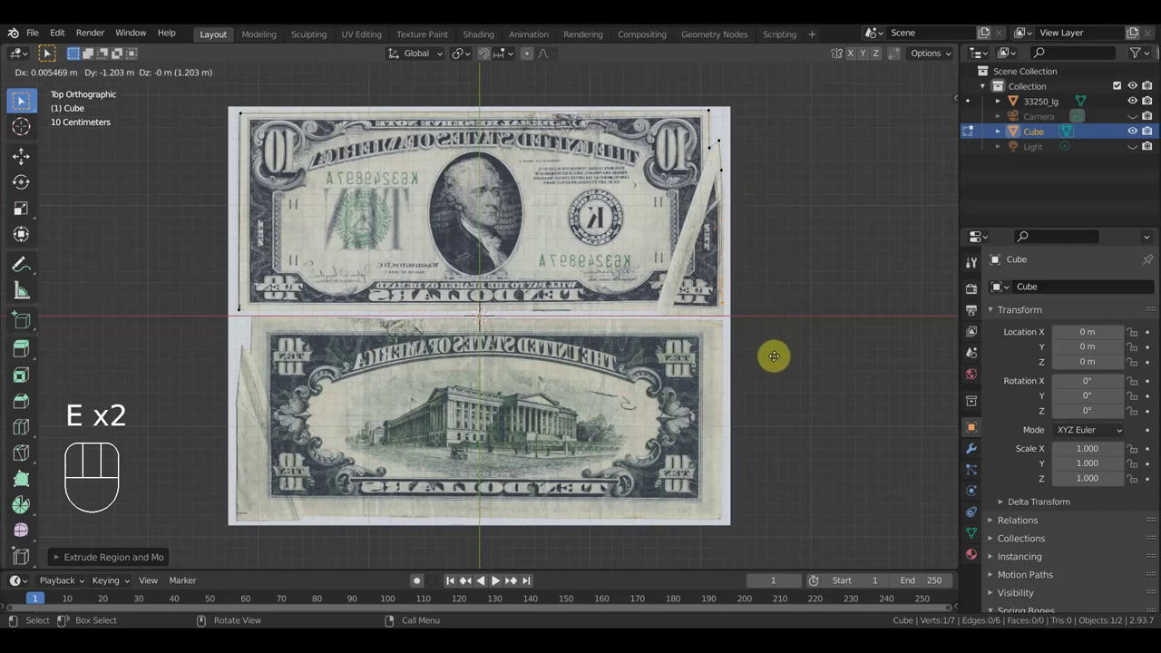
{"action": "left_click", "coordinate": [22, 99]}
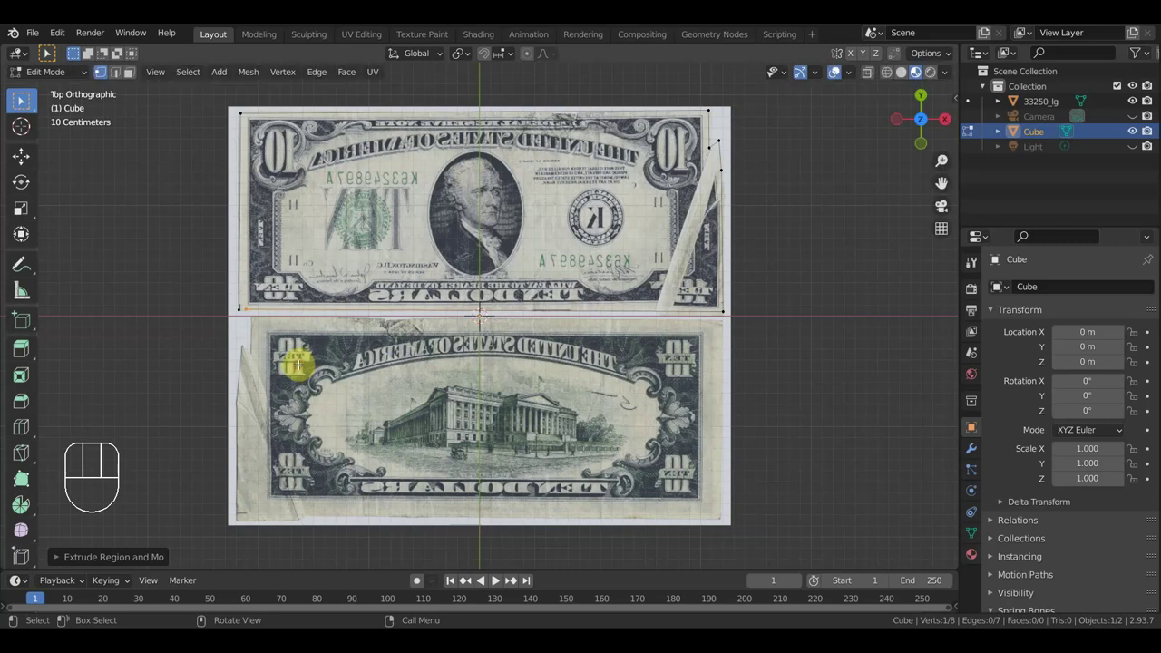
Finish the outline along the left edge, select all vertices and fill them into one face
{"action": "middle_click", "coordinate": [22, 99]}
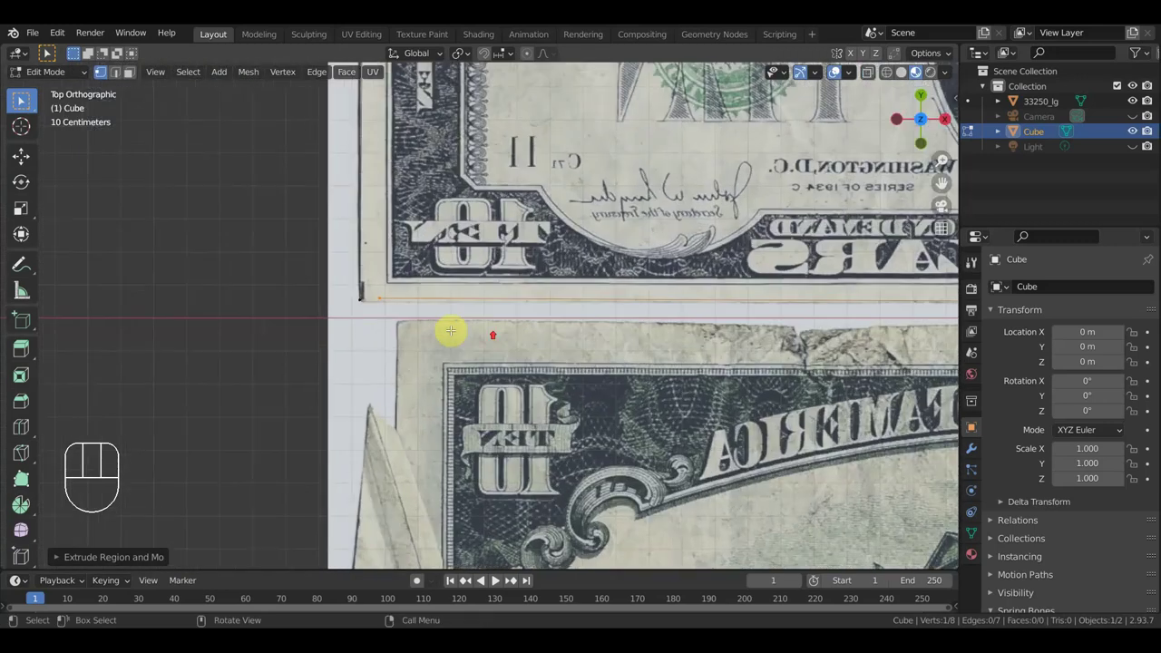
{"action": "left_click", "coordinate": [22, 99]}
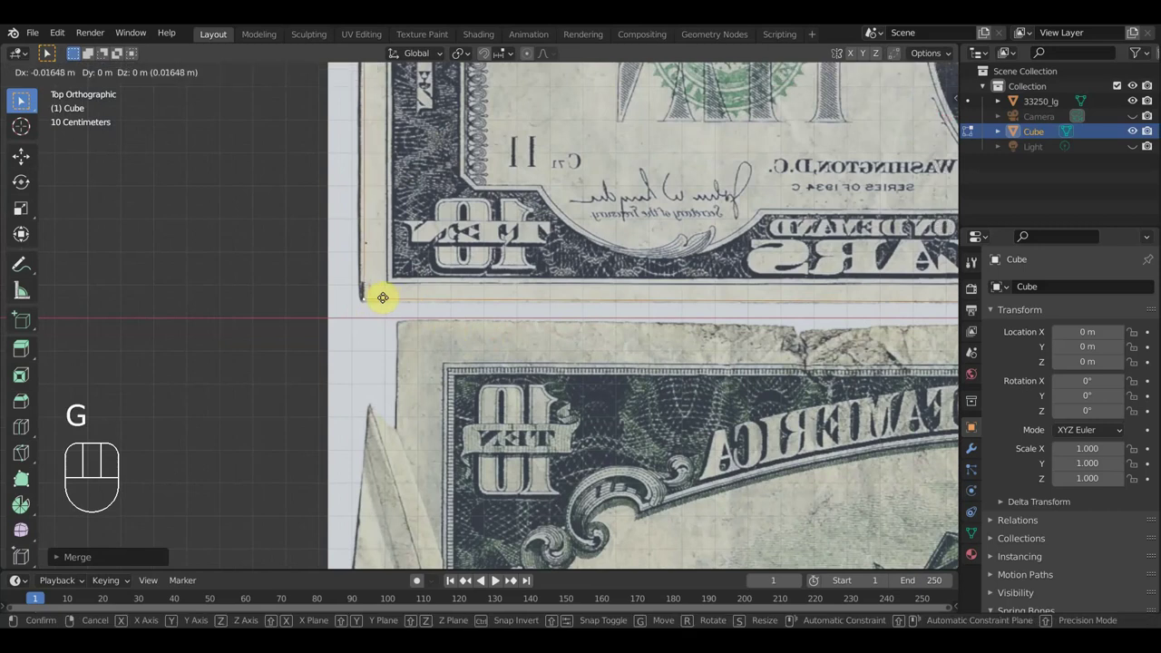
{"action": "left_click", "coordinate": [22, 98]}
{"action": "left_click_drag", "start_coordinate": [22, 99], "coordinate": [22, 99]}
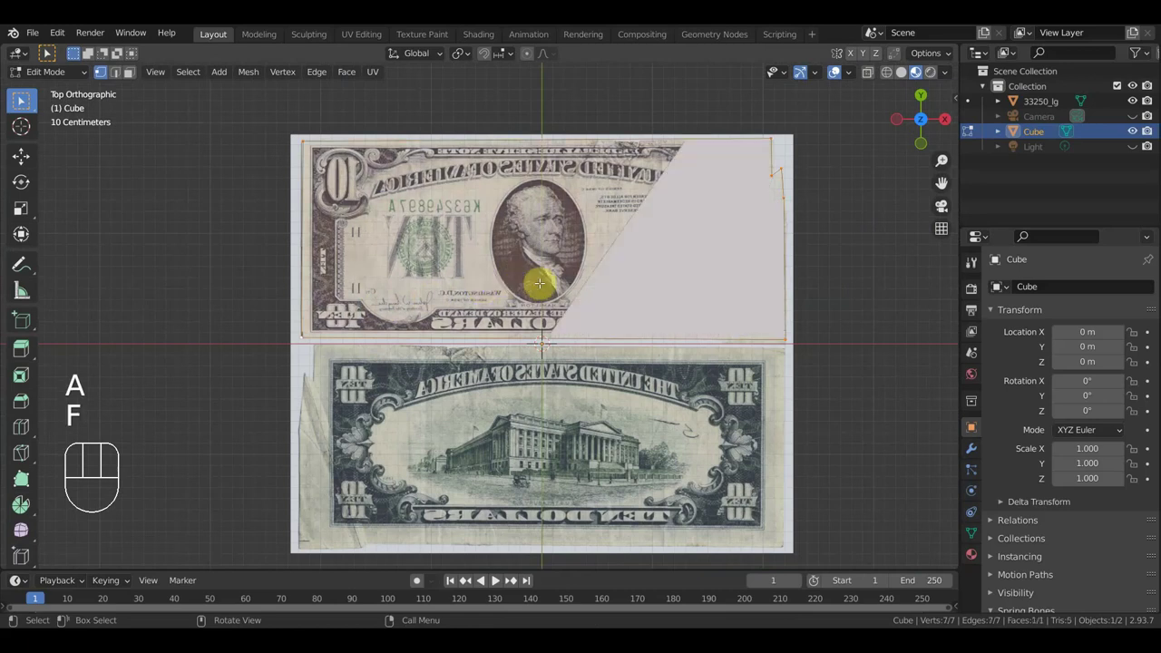
{"action": "left_click_drag", "start_coordinate": [25, 100], "coordinate": [21, 99]}
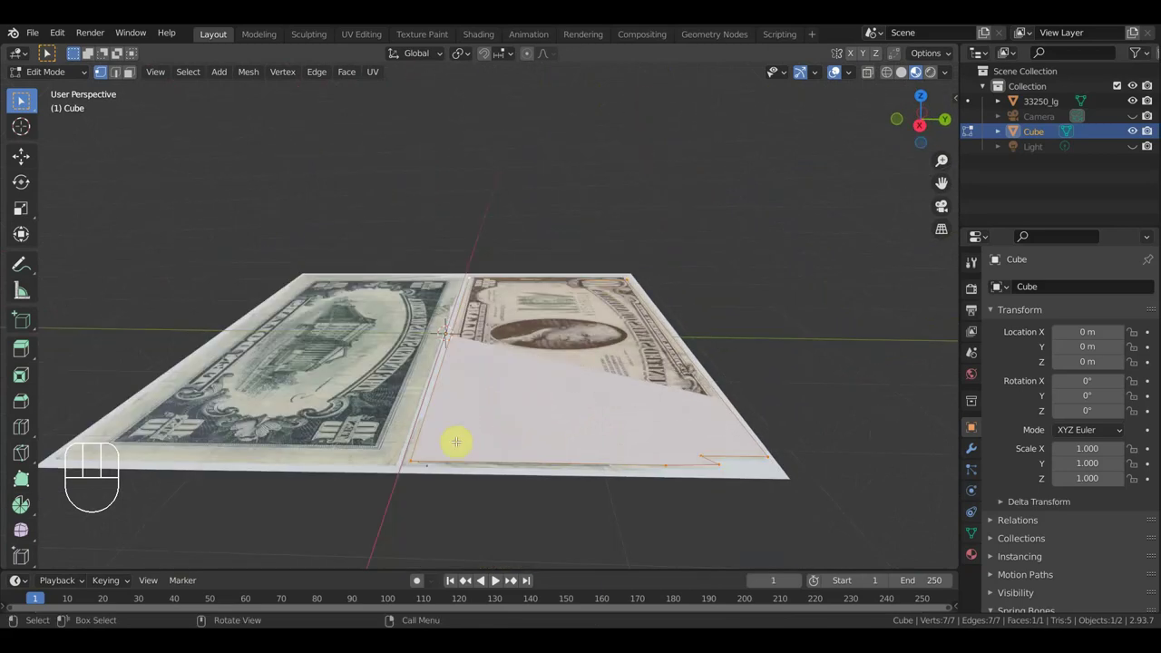
In Object Mode, rotate the bill plane very slightly on Y (about 0.206°) from front view
{"action": "left_click", "coordinate": [67, 77]}
{"action": "key", "text": "KP_3"}
{"action": "left_click", "coordinate": [22, 99]}
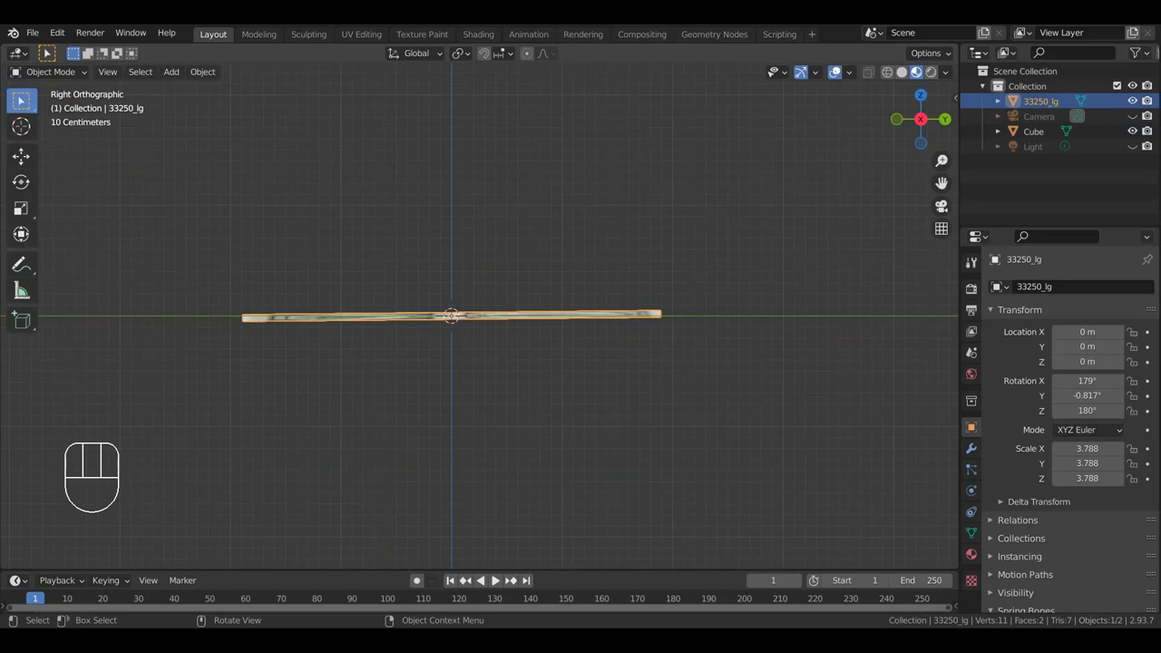
{"action": "key", "text": "r"}
{"action": "left_click", "coordinate": [22, 99]}
{"action": "key", "text": "KP_1"}
{"action": "key", "text": "r"}
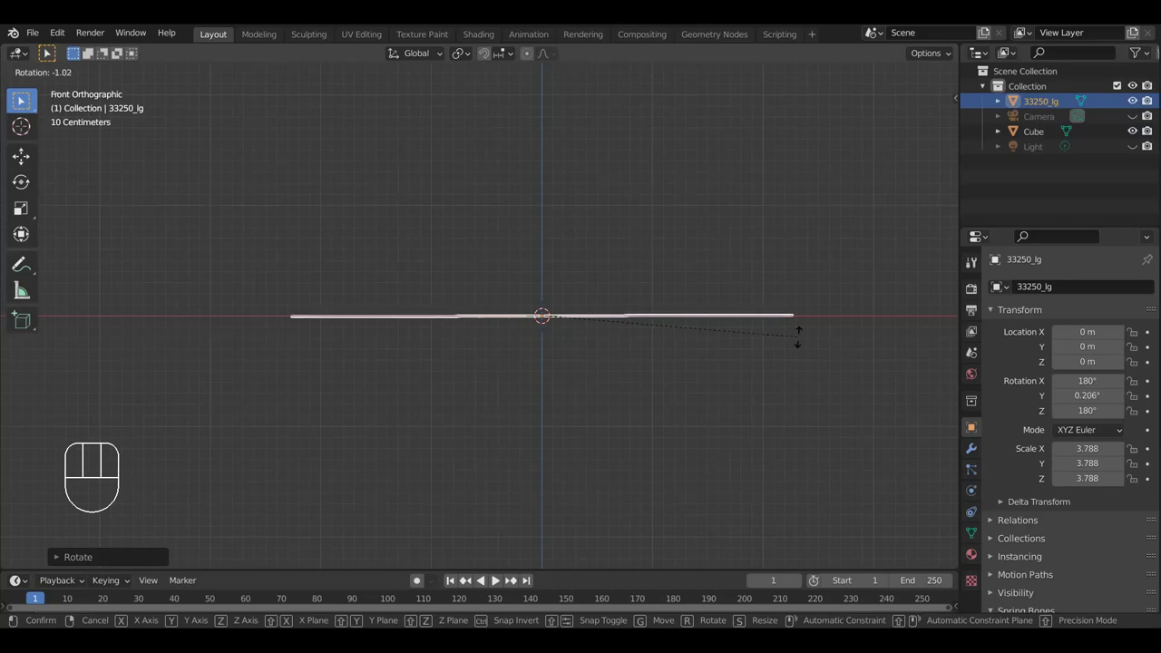
{"action": "left_click", "coordinate": [25, 100]}
Lower the bill plane about 1.6 cm on Z so it sits just beneath the traced face
{"action": "left_click_drag", "start_coordinate": [25, 100], "coordinate": [26, 101]}
{"action": "left_click", "coordinate": [24, 159]}
{"action": "left_click_drag", "start_coordinate": [548, 265], "coordinate": [550, 267]}
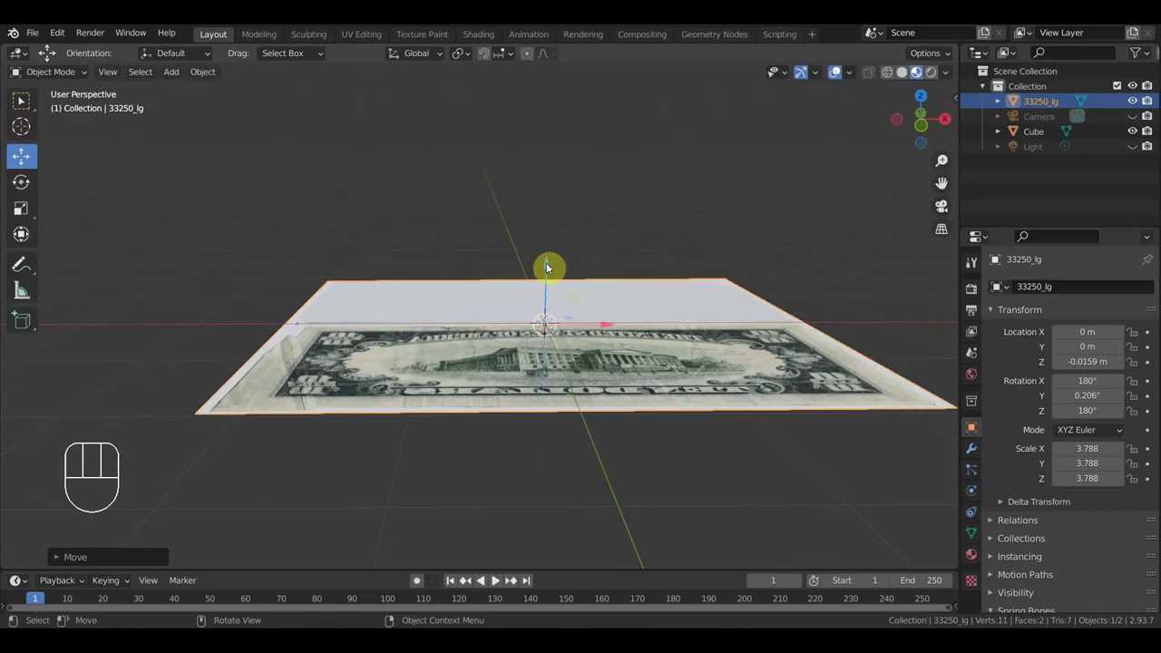
Inspect the bill plane's alignment with the white shape from top, angled and front views
{"action": "key", "text": "KP_7"}
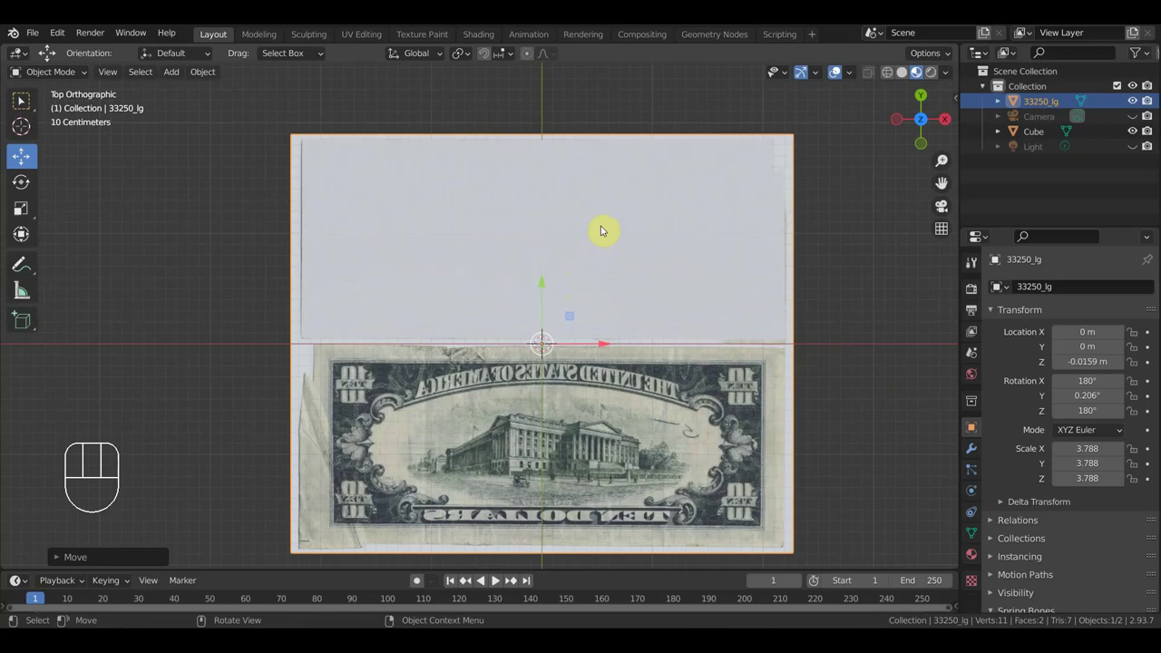
{"action": "left_click_drag", "start_coordinate": [618, 227], "coordinate": [610, 142]}
{"action": "left_click_drag", "start_coordinate": [589, 201], "coordinate": [605, 202]}
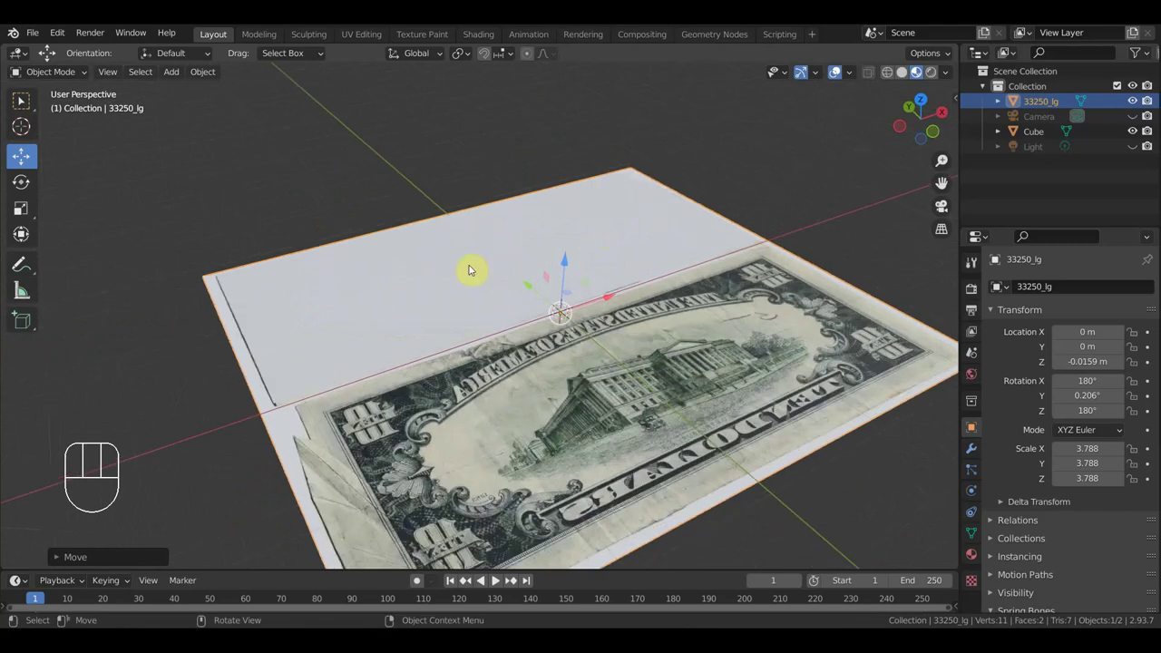
{"action": "left_click_drag", "start_coordinate": [310, 370], "coordinate": [334, 388]}
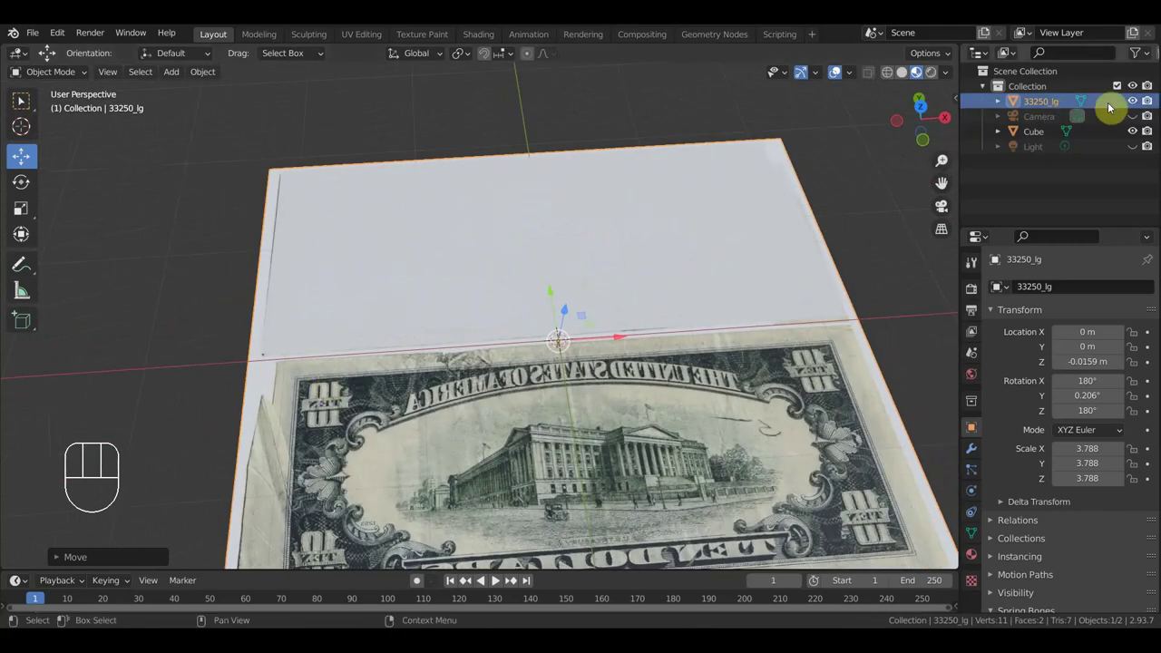
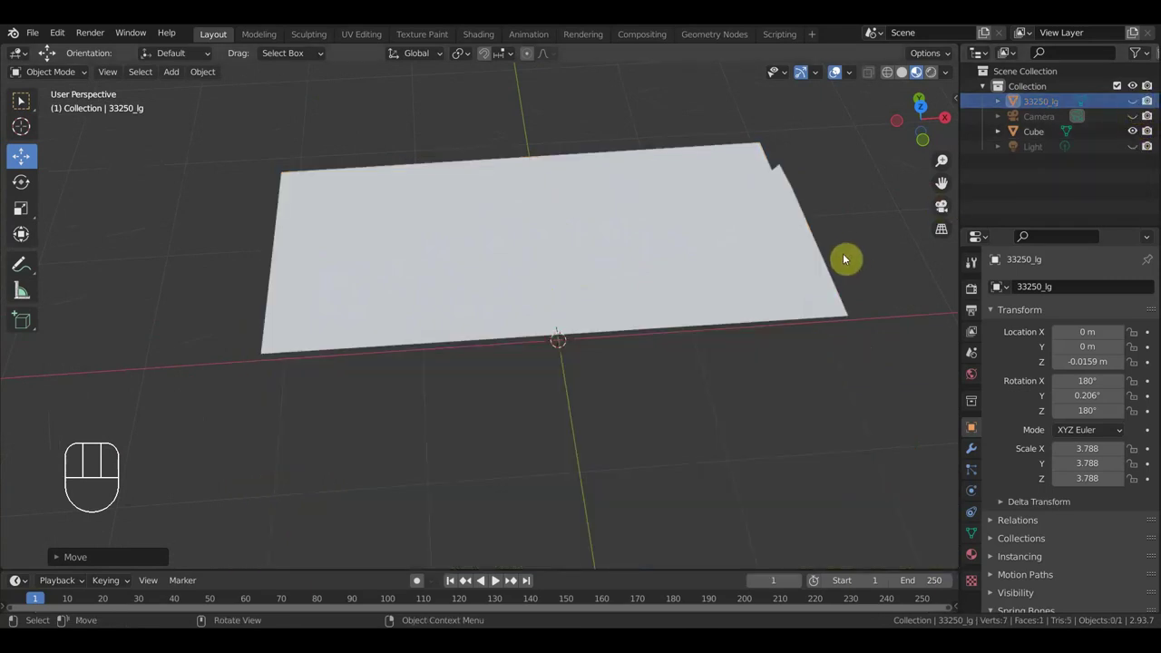
{"action": "key", "text": "KP_7"}
{"action": "left_click_drag", "start_coordinate": [888, 251], "coordinate": [867, 287]}
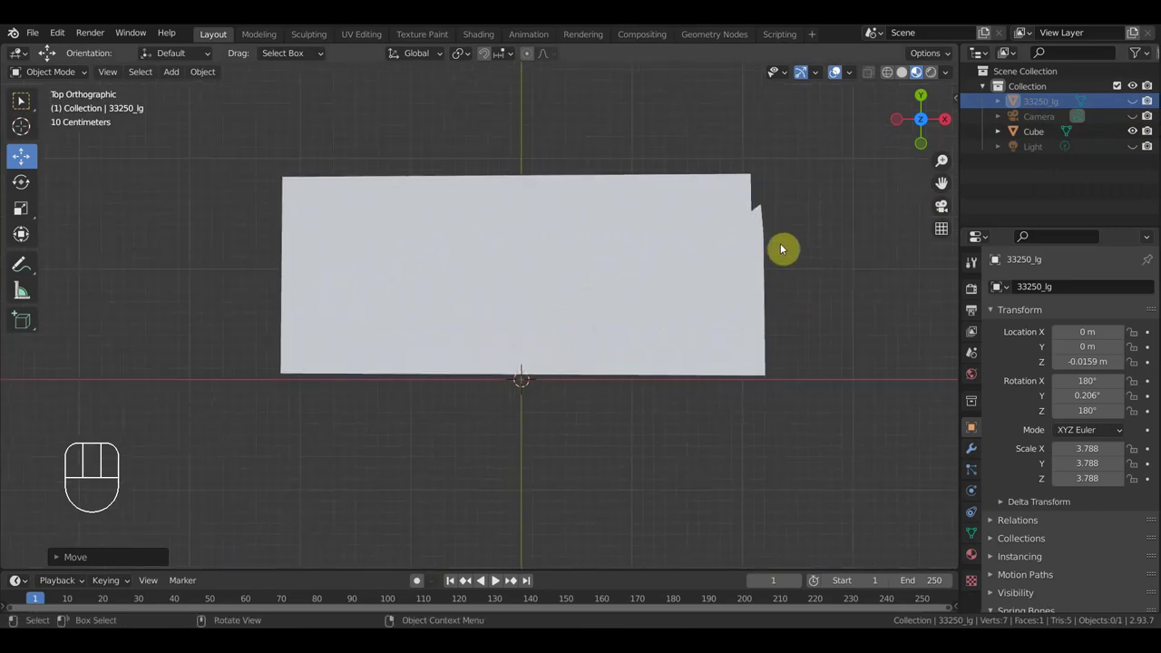
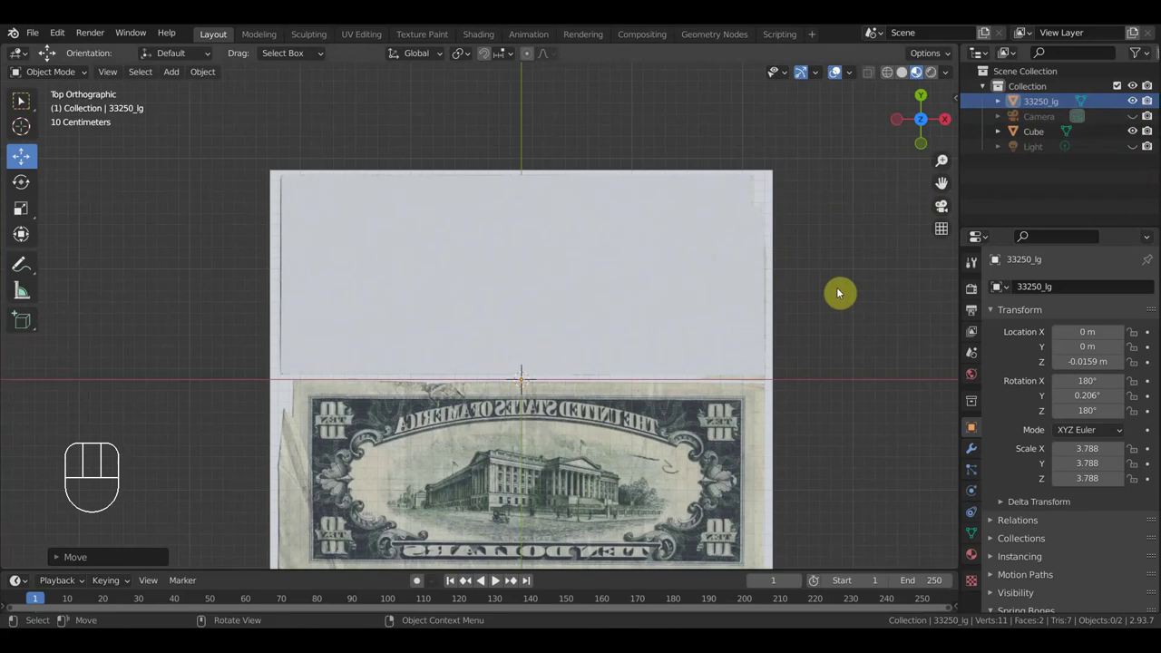
{"action": "key", "text": "KP_3"}
{"action": "key", "text": "KP_1"}
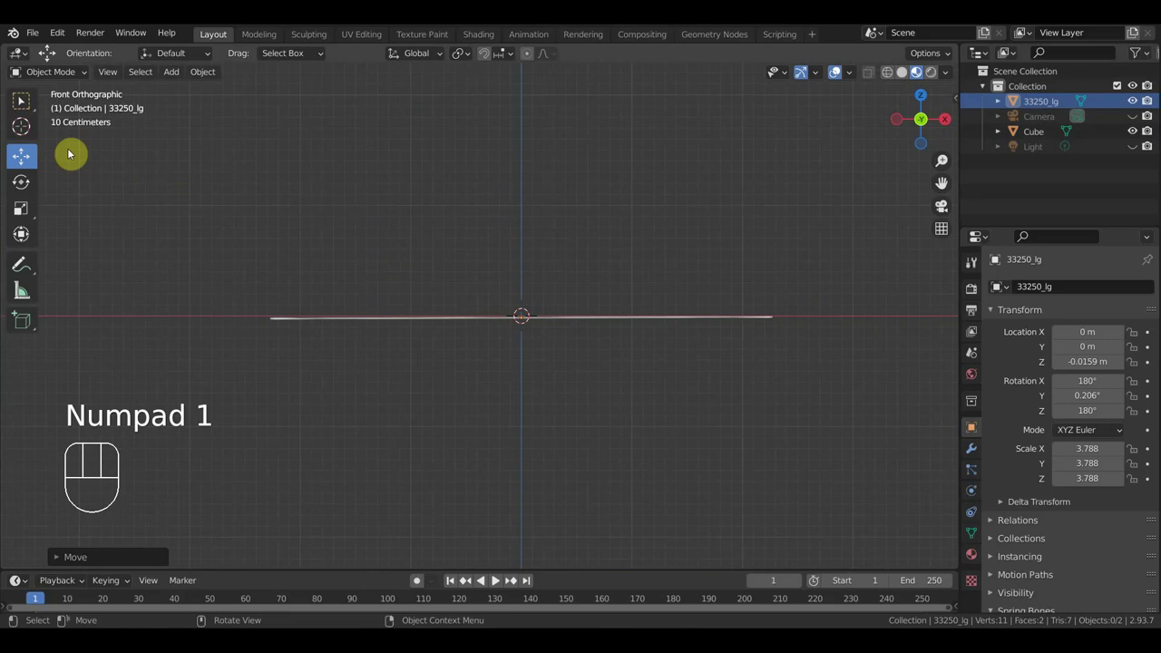
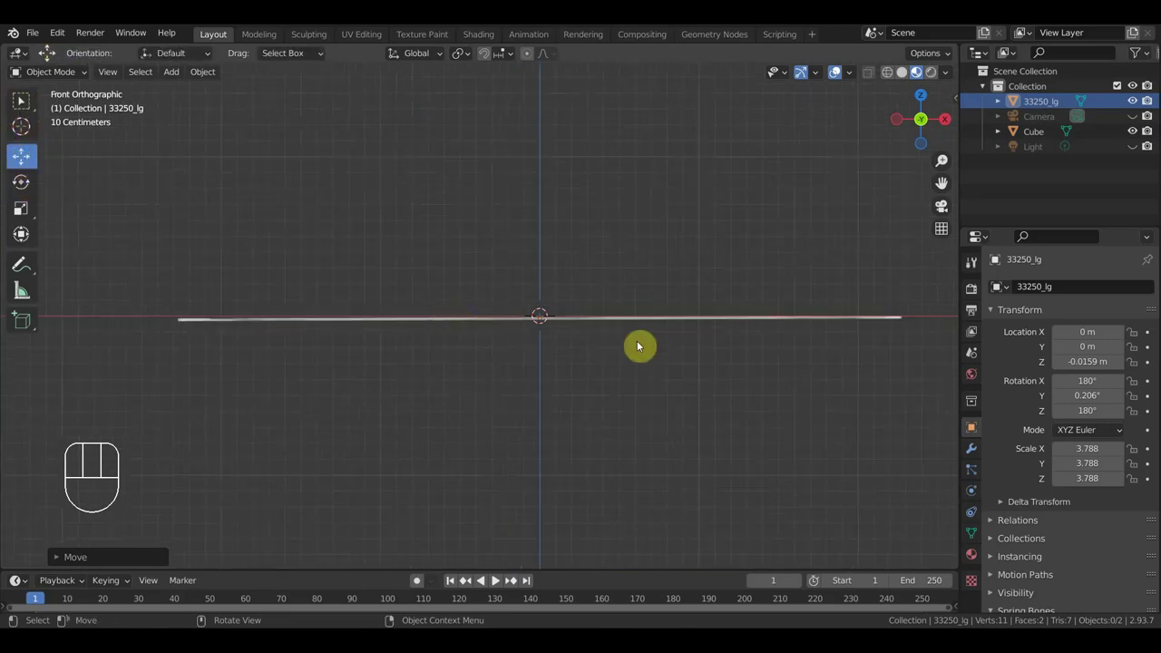
Select the bill plane, reduce its Y tilt to 0.0695° and raise it to about 0.9 mm
{"action": "left_click", "coordinate": [1039, 109]}
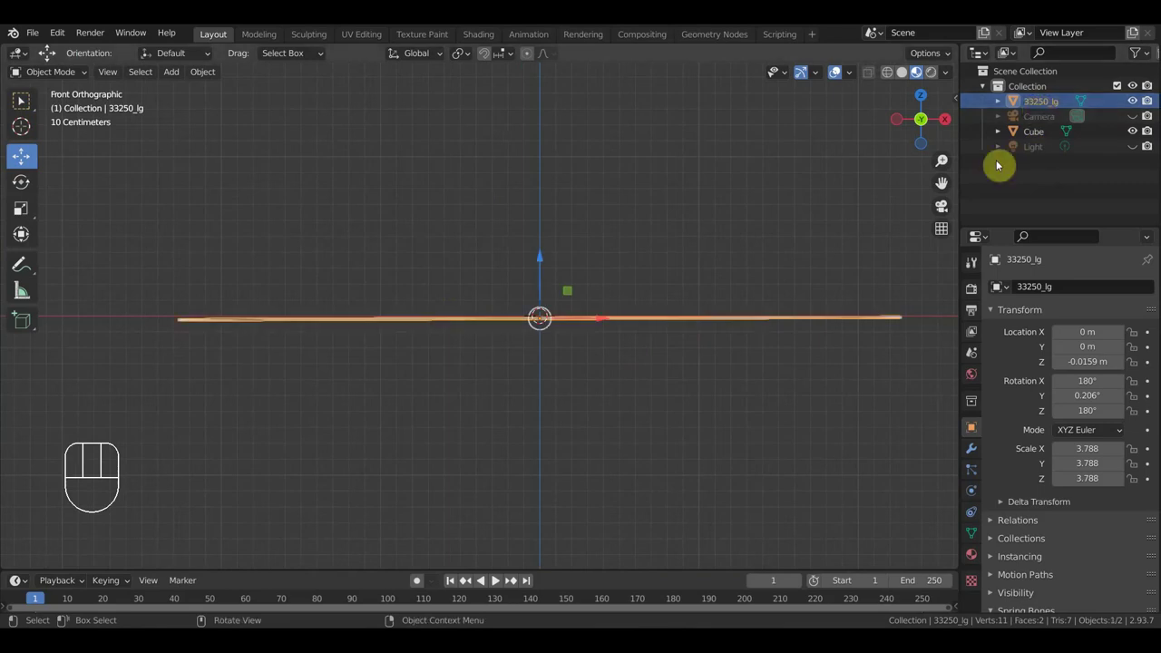
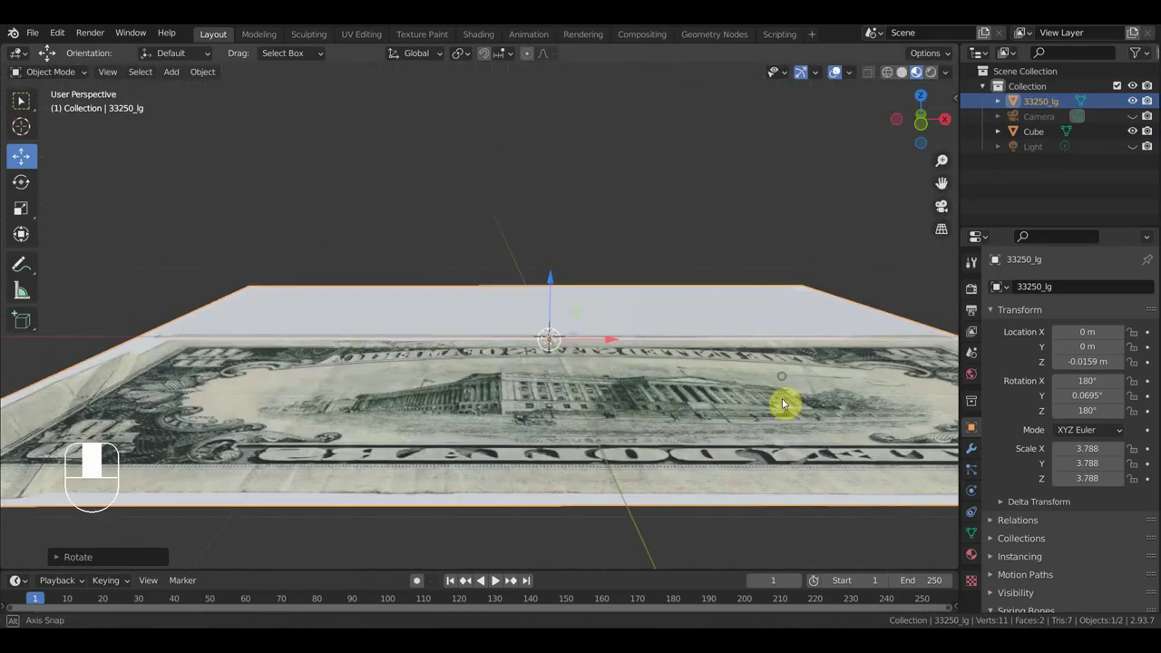
{"action": "left_click_drag", "start_coordinate": [554, 292], "coordinate": [551, 290]}
{"action": "left_click_drag", "start_coordinate": [564, 356], "coordinate": [572, 423]}
Hide the 33250_lg bill plane, leaving the traced white shape visible for editing
{"action": "key", "text": "KP_7"}
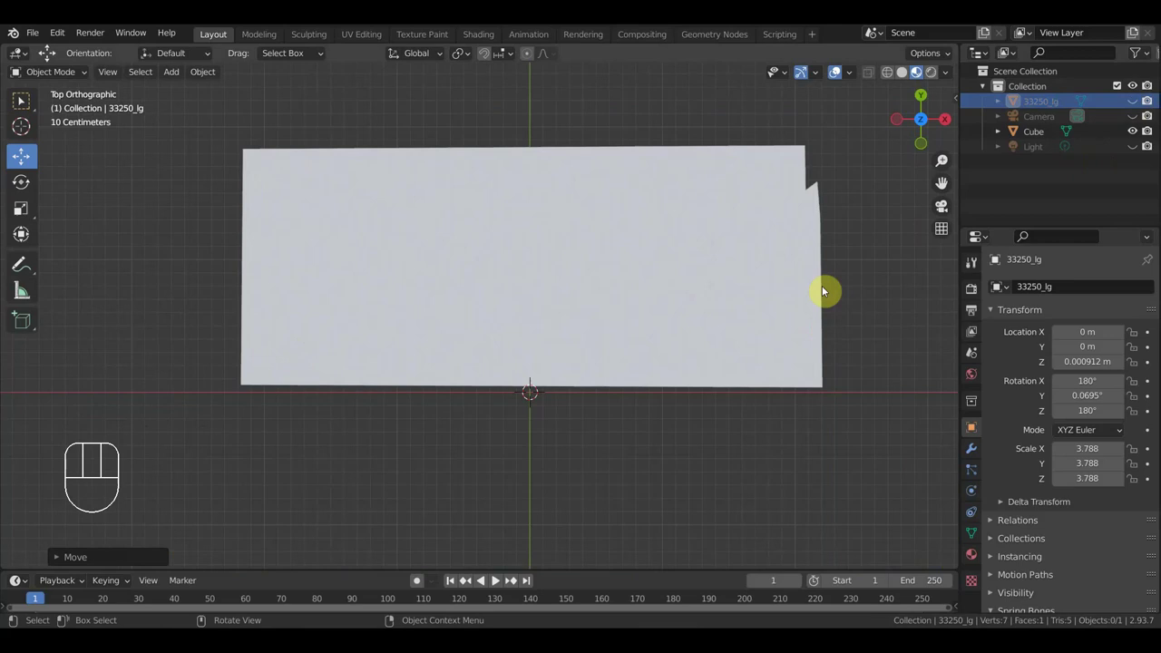
{"action": "left_click_drag", "start_coordinate": [837, 375], "coordinate": [831, 255]}
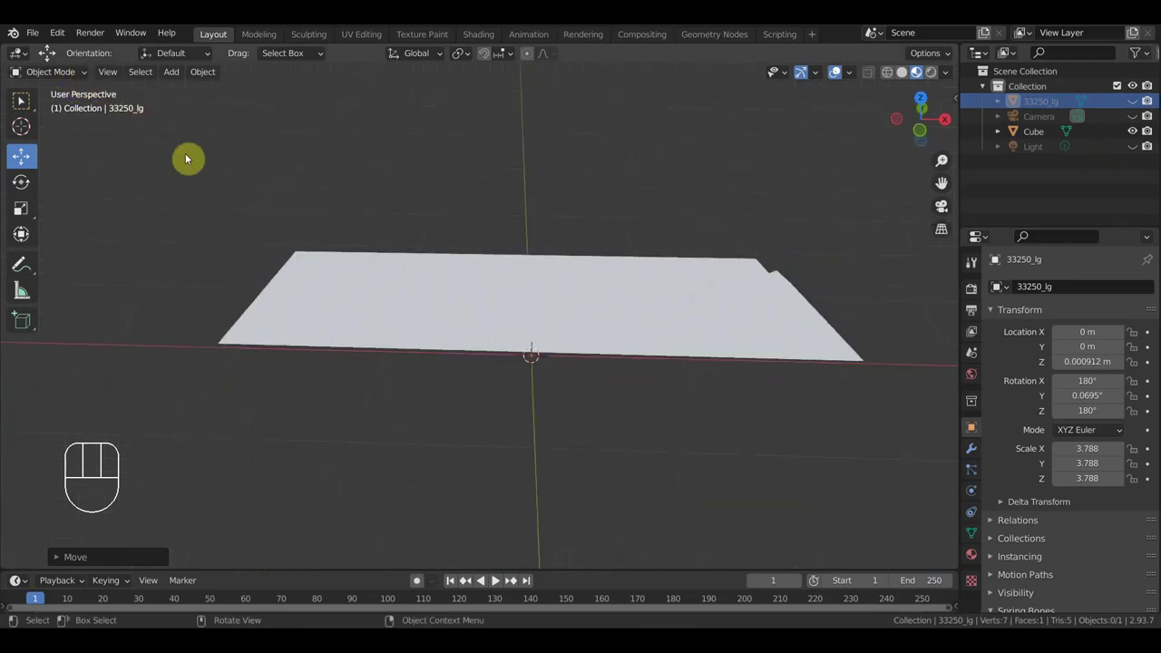
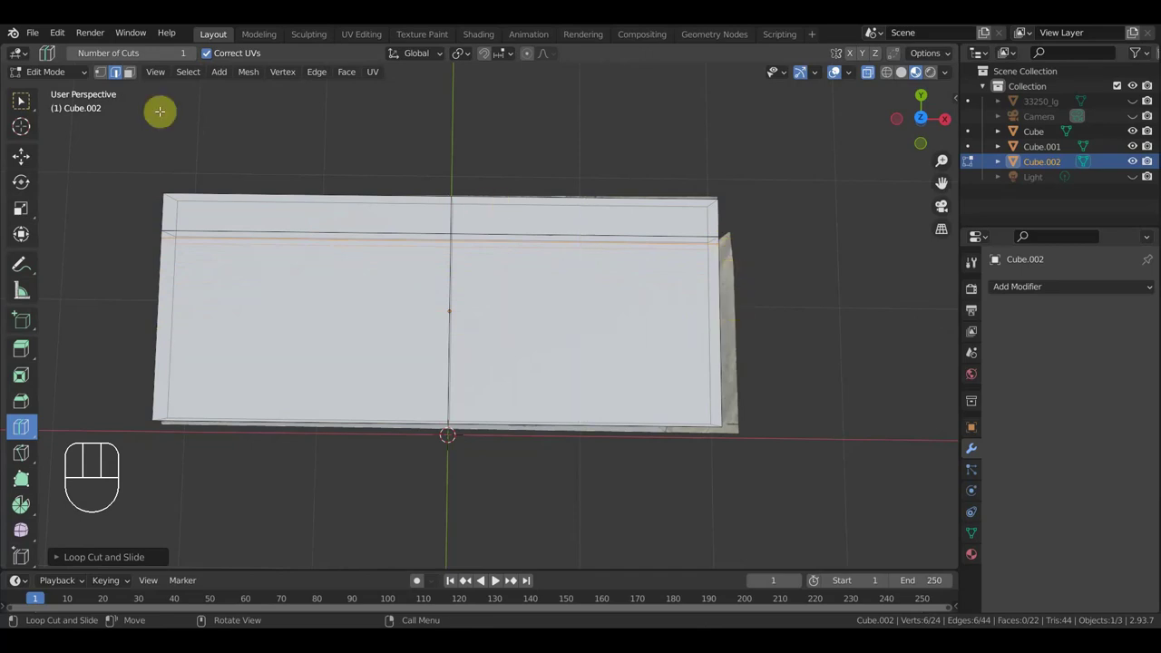
Switch to Solid shading and select the corner end edge of the new band loop on Cube.002
{"action": "left_click", "coordinate": [22, 99]}
{"action": "middle_click", "coordinate": [22, 99]}
{"action": "middle_click", "coordinate": [22, 99]}
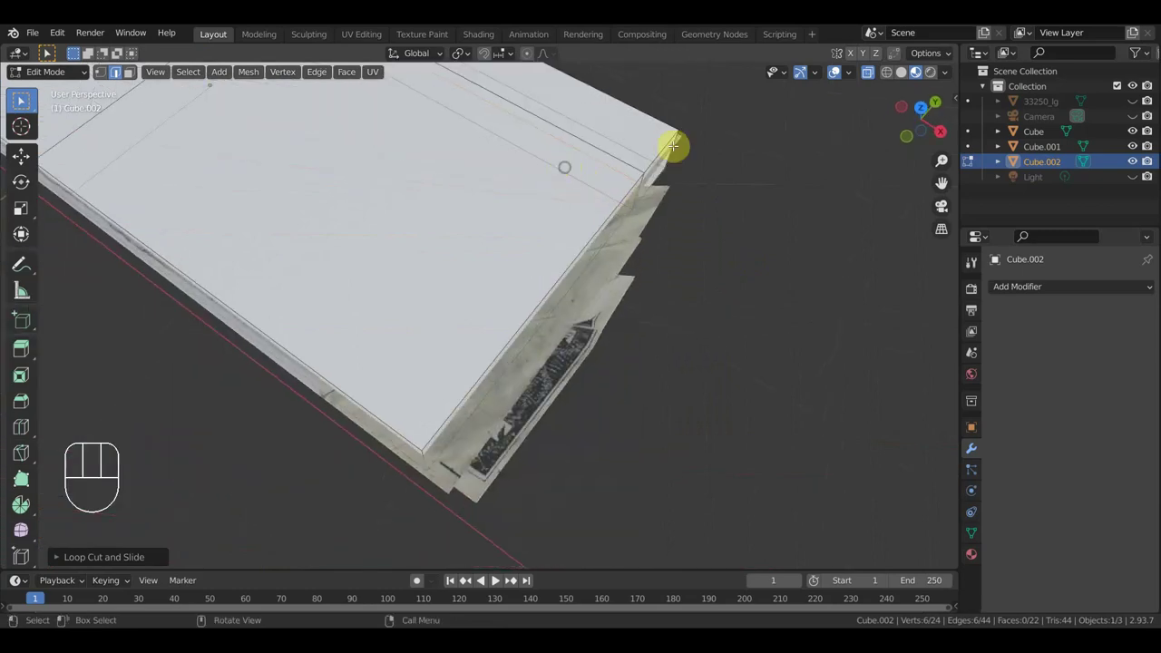
{"action": "left_click", "coordinate": [21, 99]}
{"action": "middle_click", "coordinate": [22, 99]}
{"action": "left_click_drag", "start_coordinate": [106, 73], "coordinate": [22, 99]}
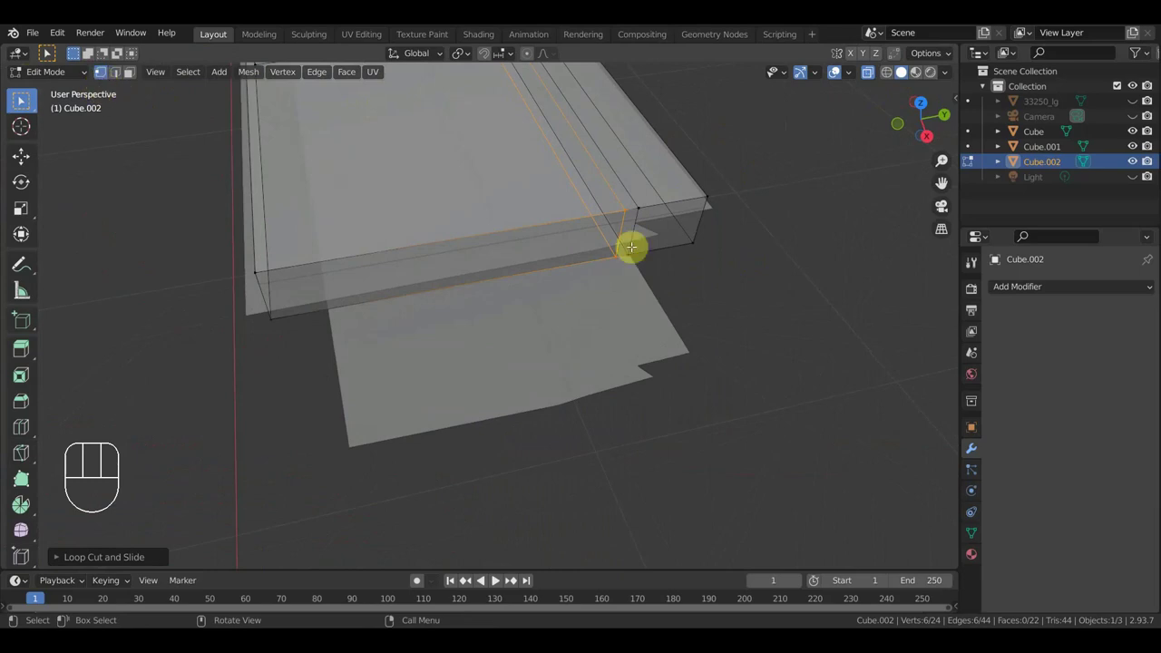
{"action": "left_click", "coordinate": [21, 99]}
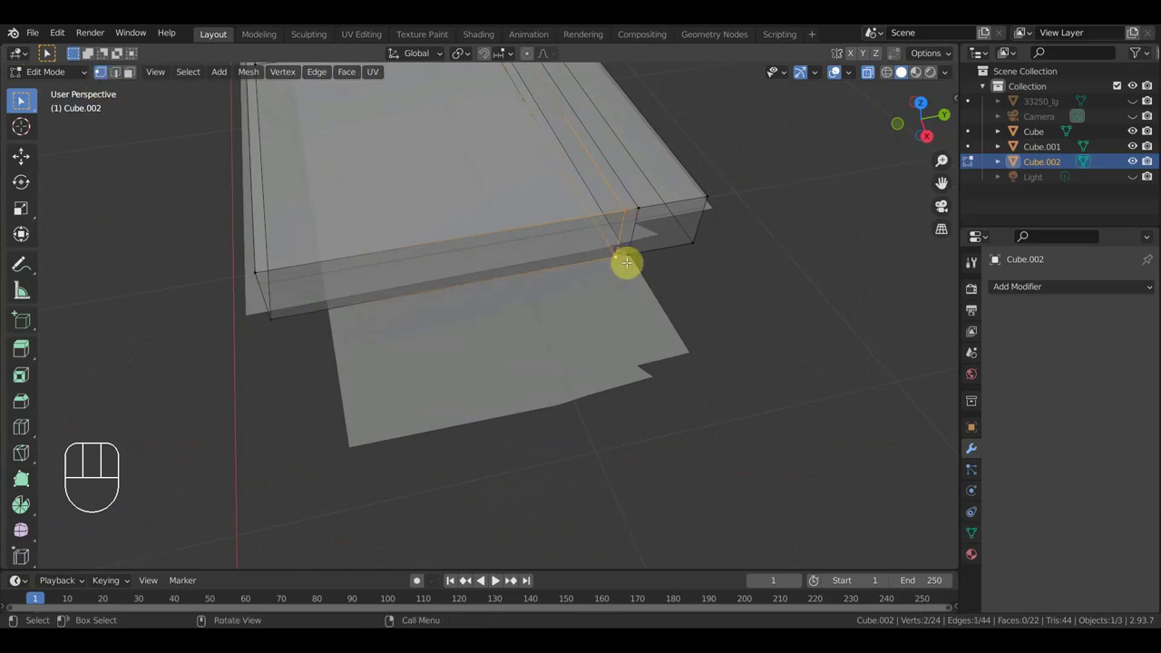
From top view, extrude the band edge point by point down the stack's right side to its bottom corner
{"action": "key", "text": "KP_7"}
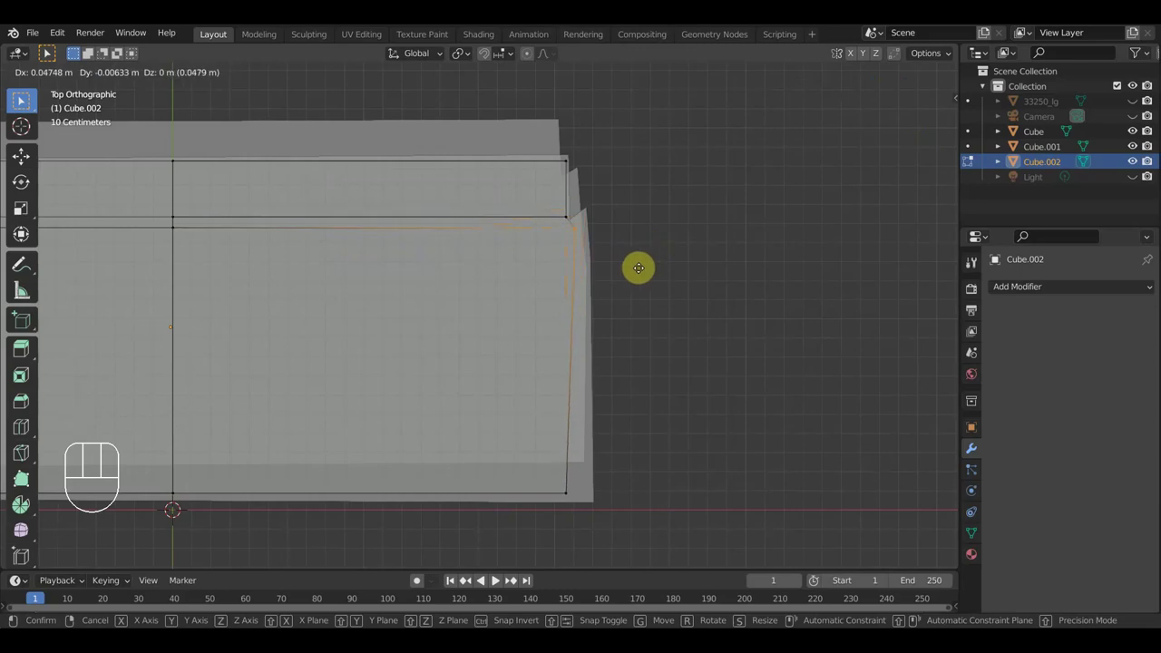
{"action": "left_click", "coordinate": [22, 99]}
{"action": "left_click", "coordinate": [22, 99]}
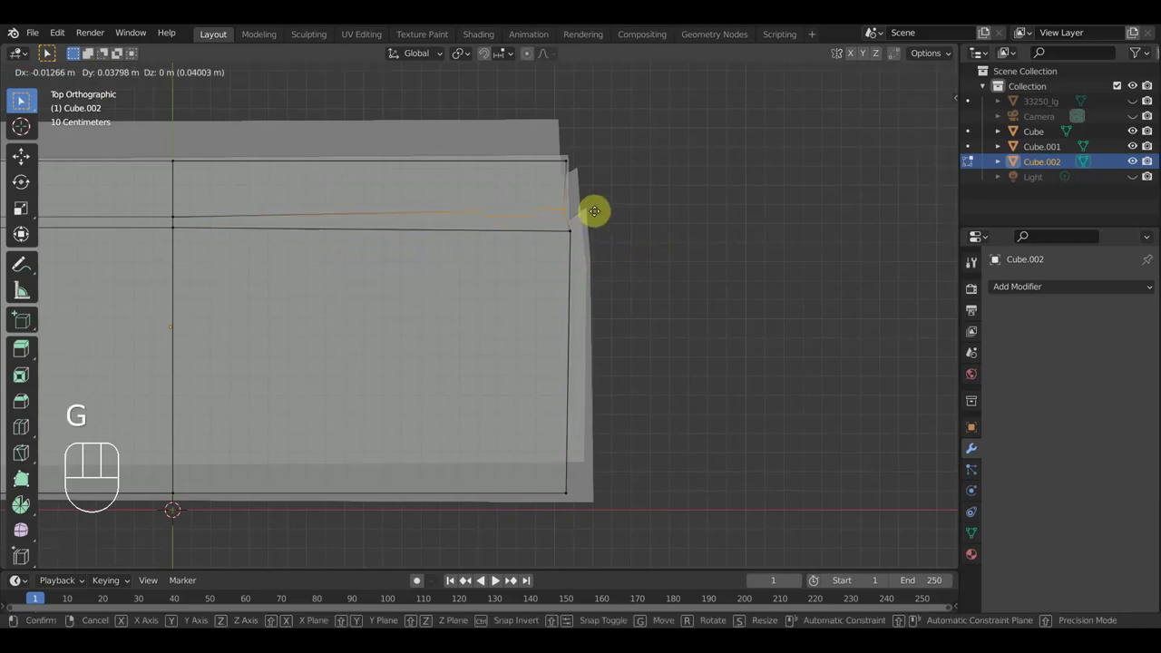
{"action": "left_click", "coordinate": [22, 98]}
{"action": "left_click", "coordinate": [22, 99]}
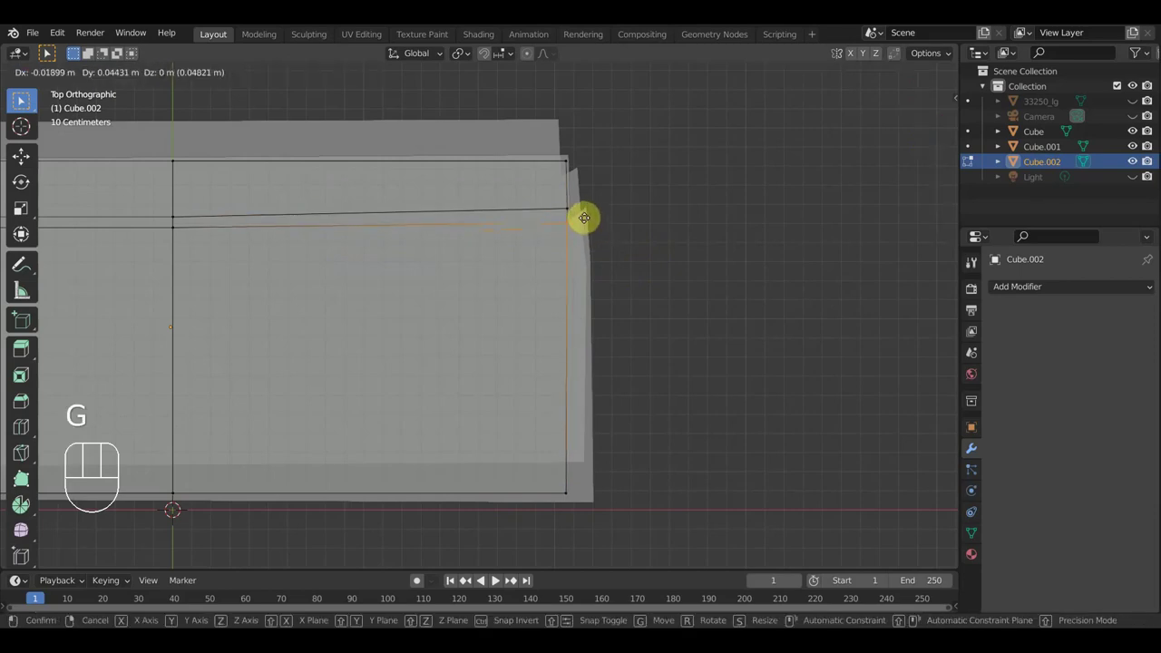
{"action": "left_click", "coordinate": [22, 99]}
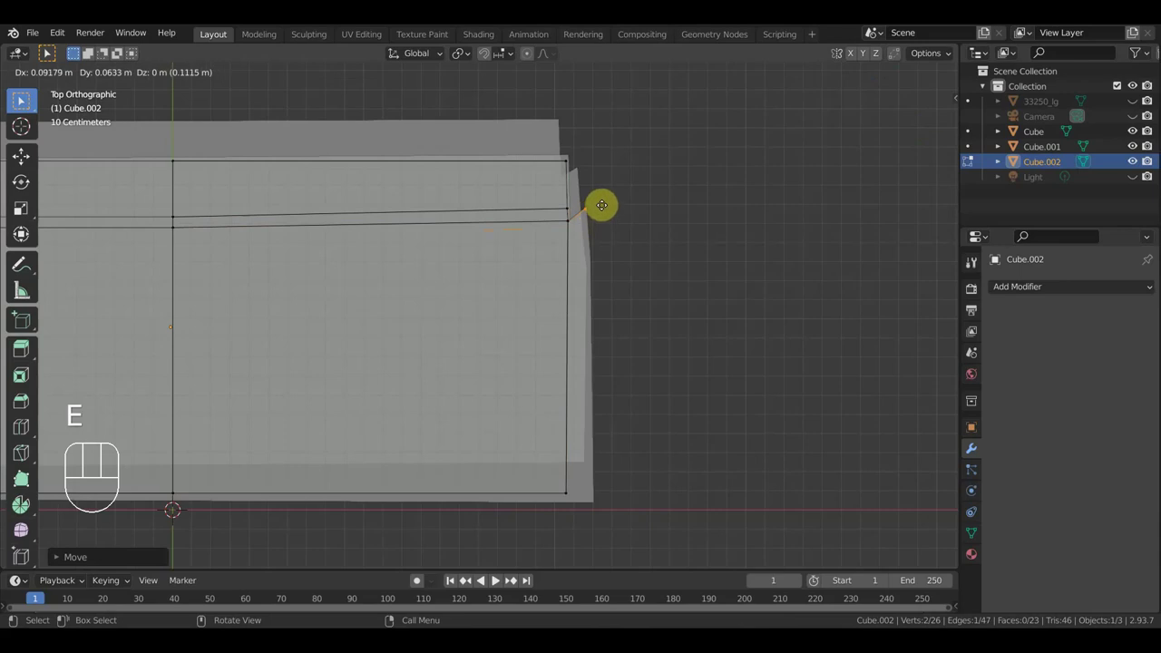
{"action": "left_click", "coordinate": [22, 99]}
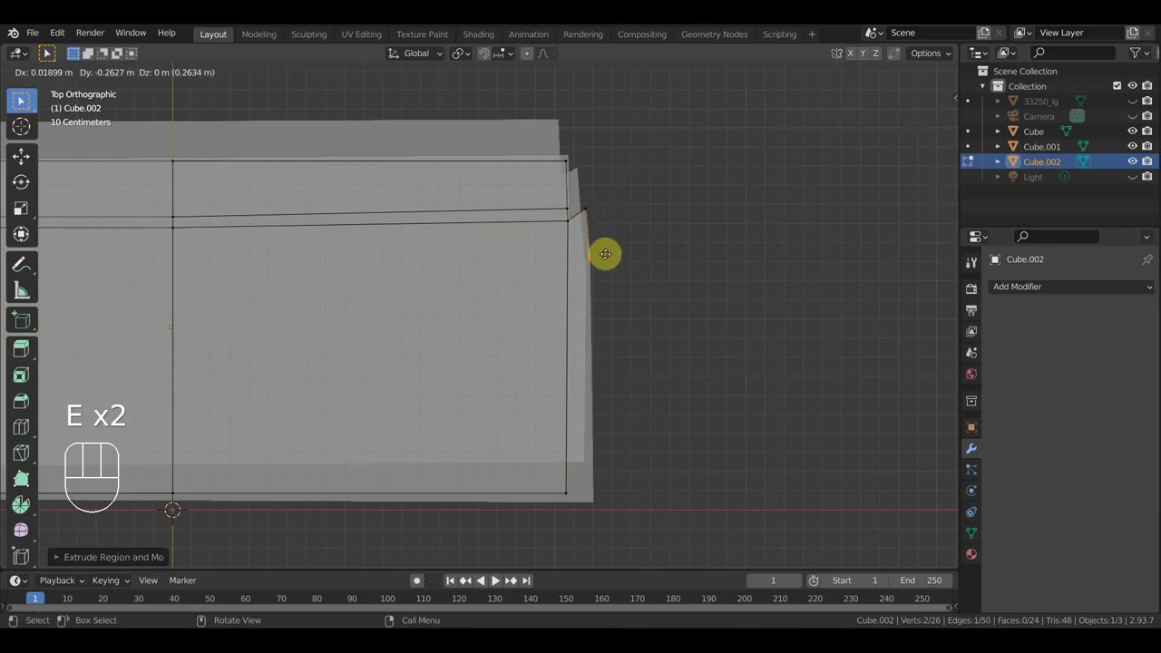
{"action": "left_click", "coordinate": [22, 99]}
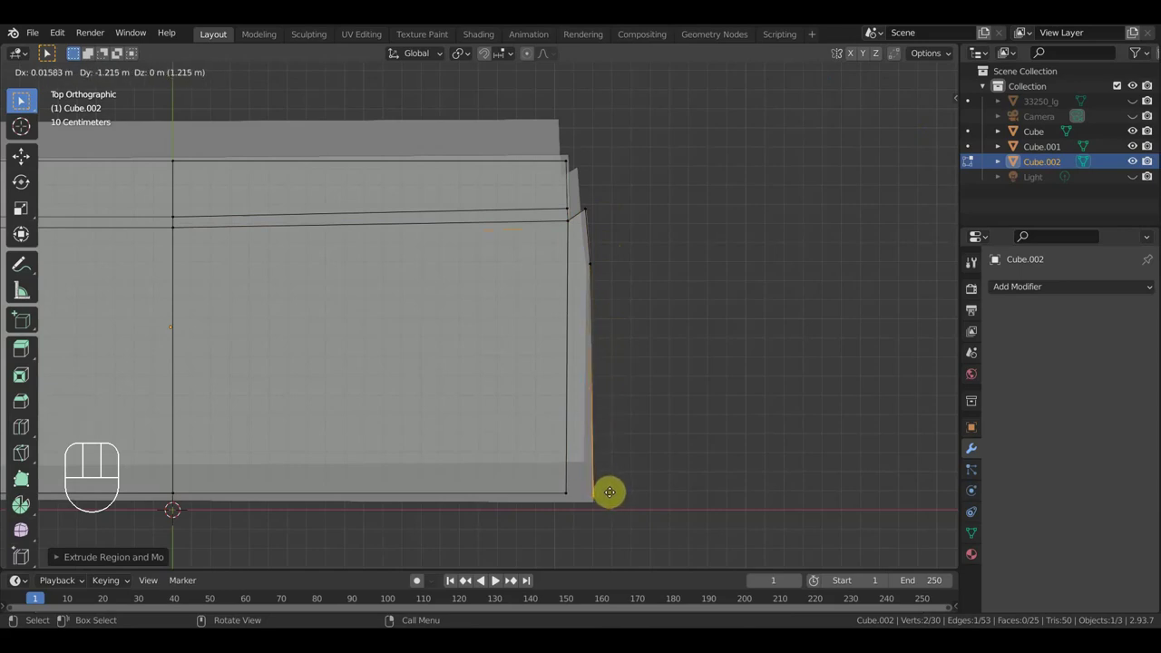
{"action": "left_click", "coordinate": [22, 99]}
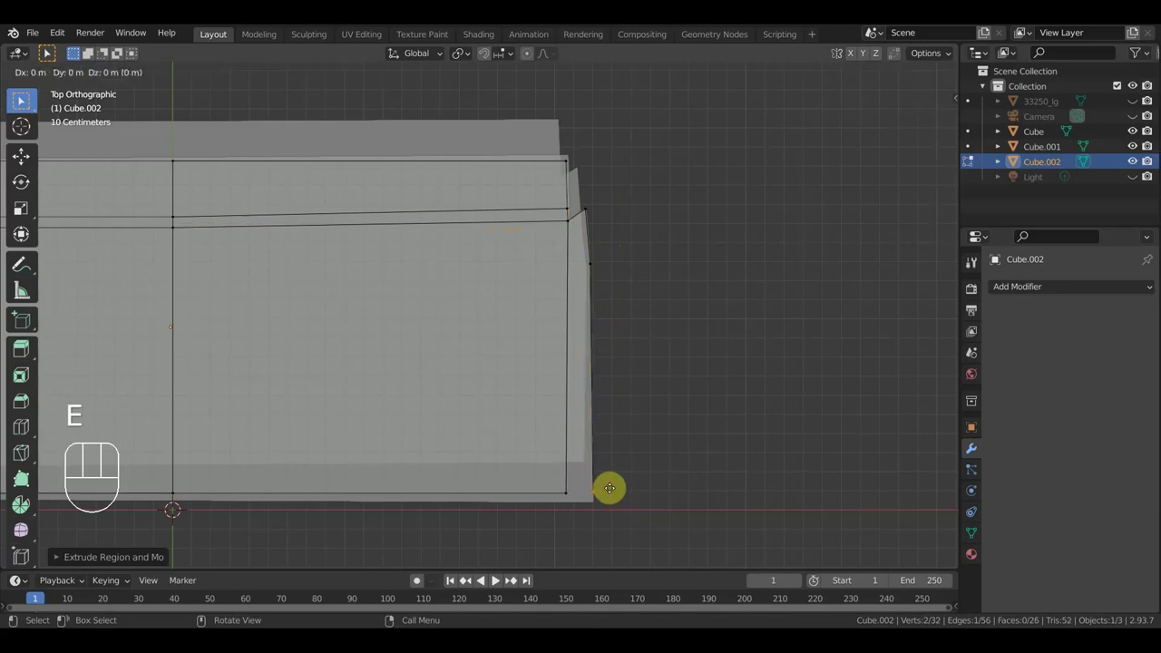
{"action": "left_click", "coordinate": [22, 99]}
Select the band's corner vertices on Cube.002 and scale them over the stack's edge
{"action": "middle_click", "coordinate": [21, 99]}
{"action": "middle_click", "coordinate": [22, 99]}
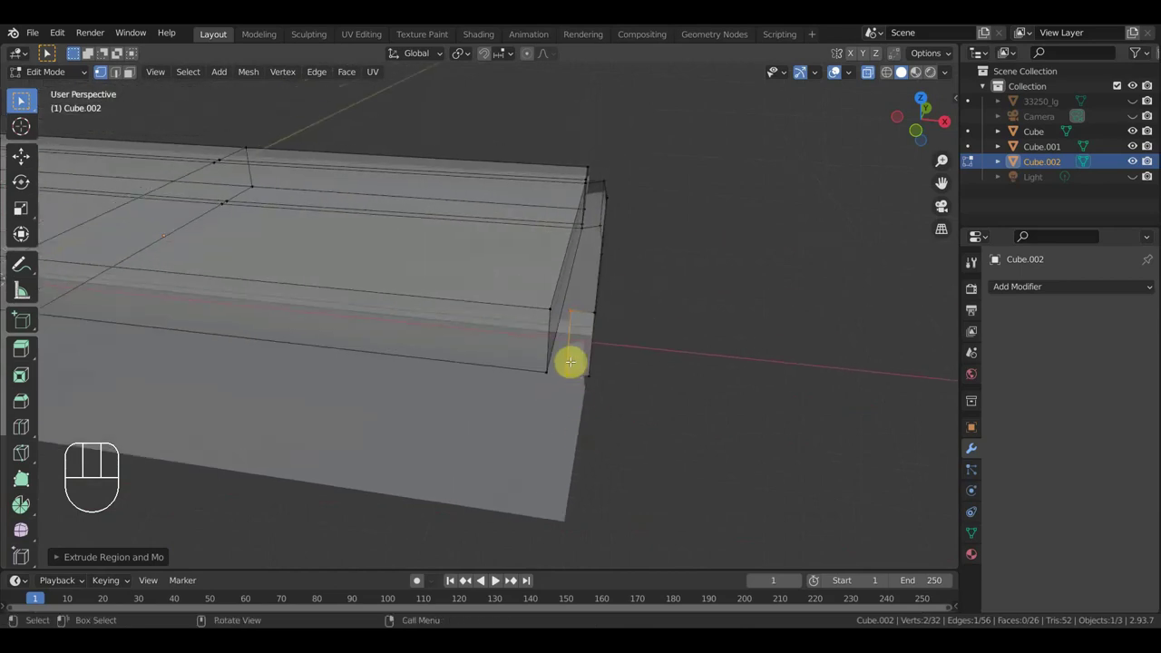
{"action": "left_click_drag", "start_coordinate": [22, 99], "coordinate": [22, 99]}
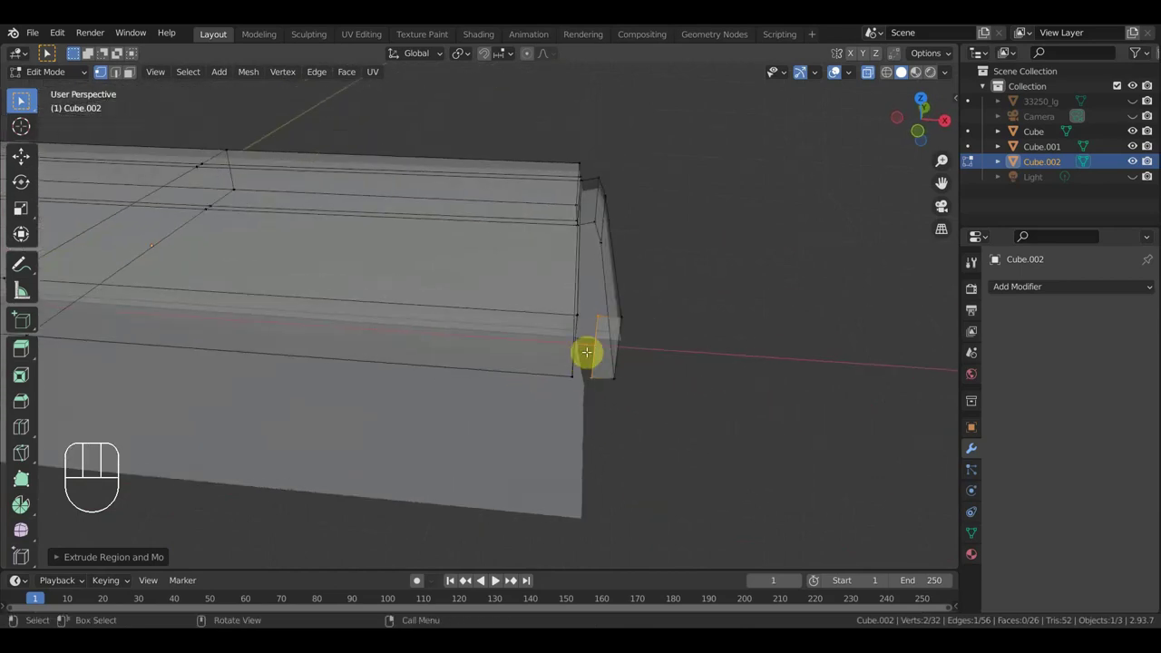
{"action": "left_click", "coordinate": [22, 99]}
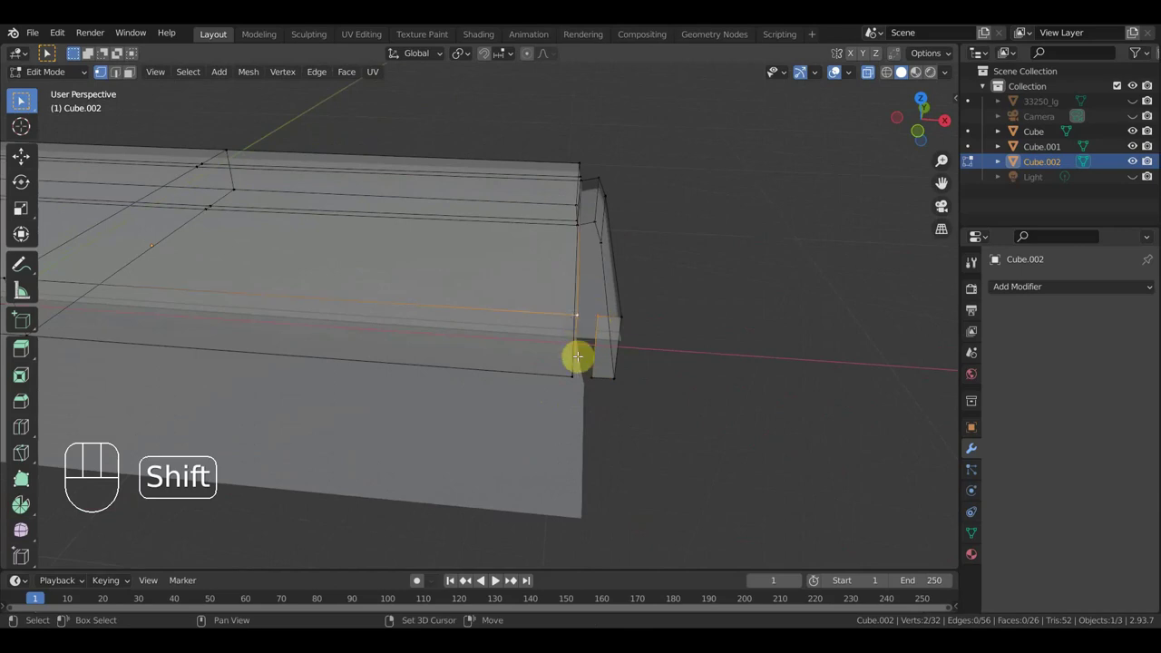
{"action": "left_click", "coordinate": [22, 99]}
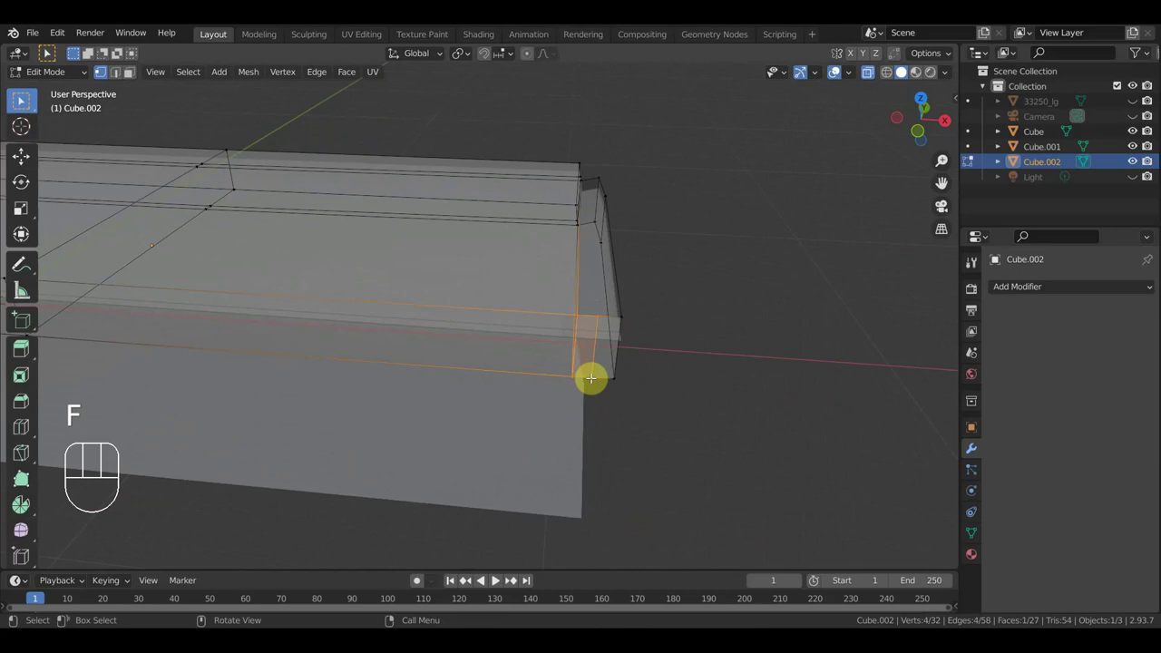
{"action": "middle_click", "coordinate": [22, 98]}
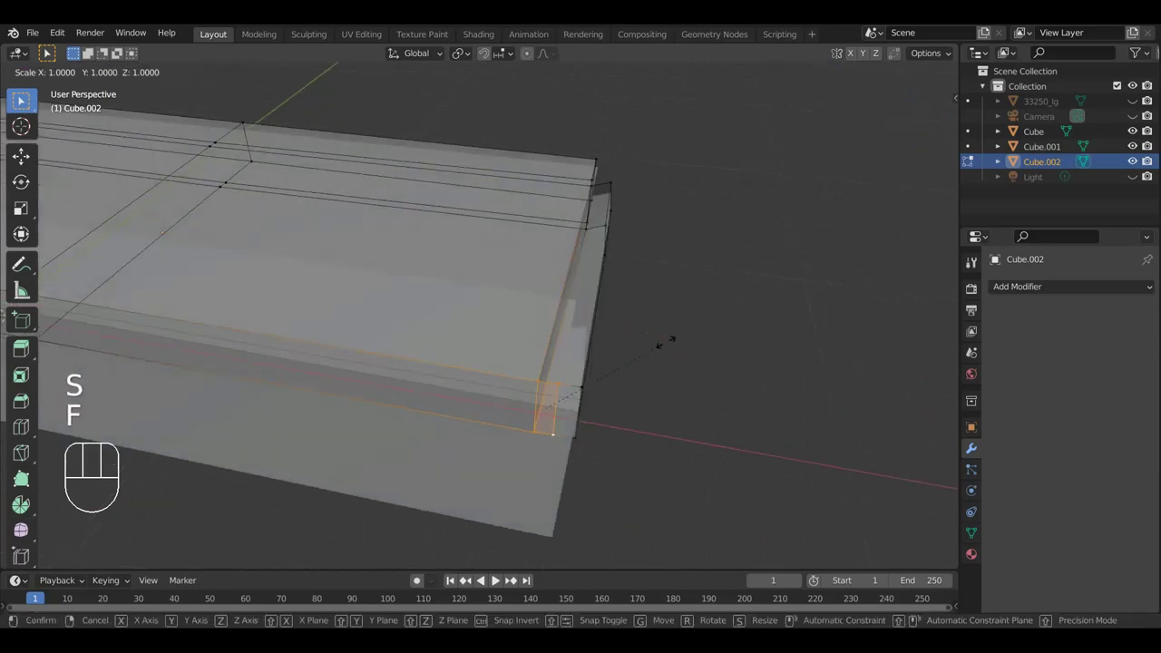
{"action": "left_click", "coordinate": [22, 99]}
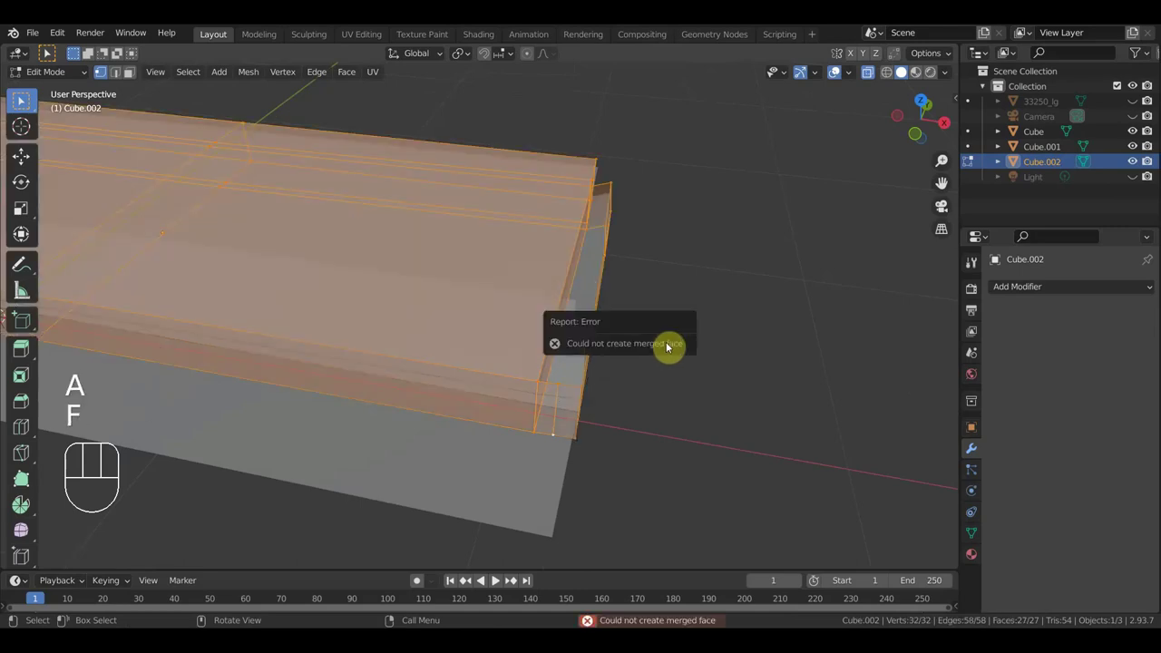
{"action": "left_click_drag", "start_coordinate": [22, 99], "coordinate": [21, 99]}
Select the lower-edge and corner vertices and create the face closing the band's corner
{"action": "middle_click", "coordinate": [22, 98]}
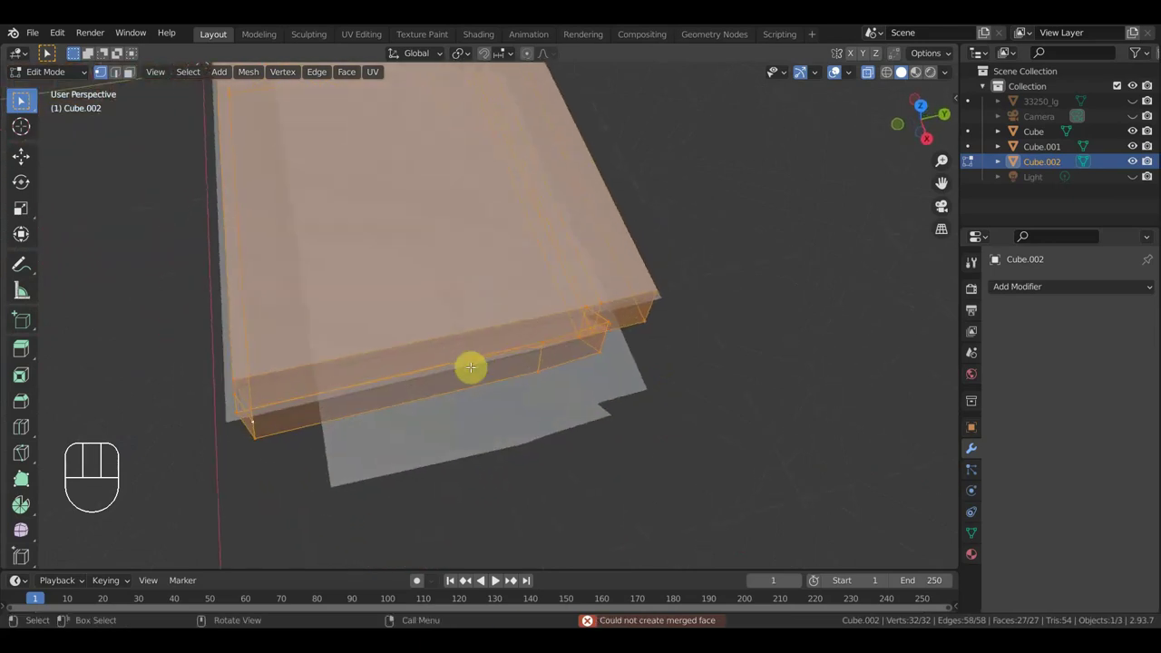
{"action": "middle_click", "coordinate": [22, 99]}
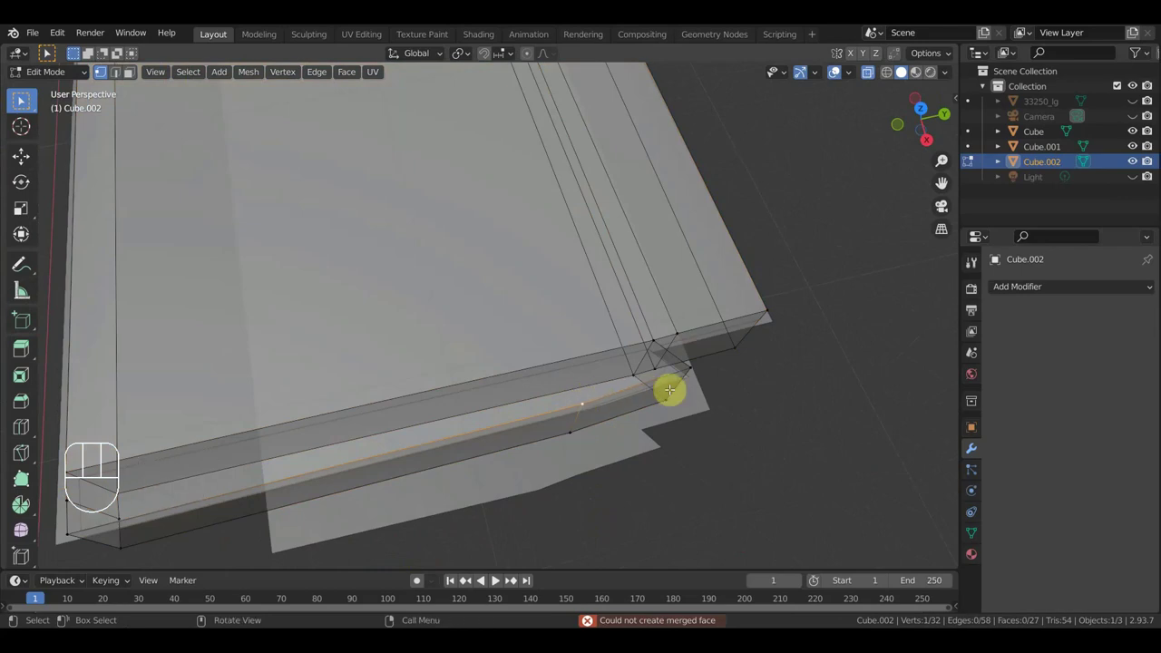
{"action": "left_click", "coordinate": [22, 99]}
{"action": "left_click_drag", "start_coordinate": [22, 99], "coordinate": [21, 98]}
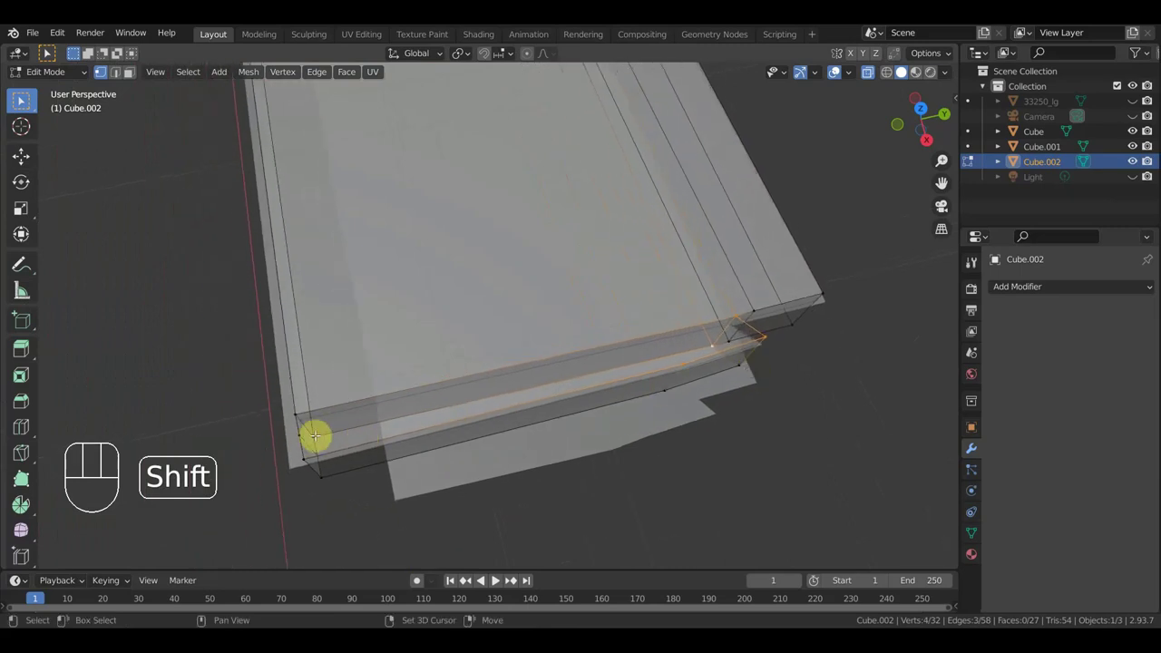
{"action": "left_click_drag", "start_coordinate": [21, 99], "coordinate": [22, 99]}
{"action": "left_click", "coordinate": [22, 98]}
{"action": "middle_click", "coordinate": [22, 99]}
{"action": "middle_click", "coordinate": [22, 99]}
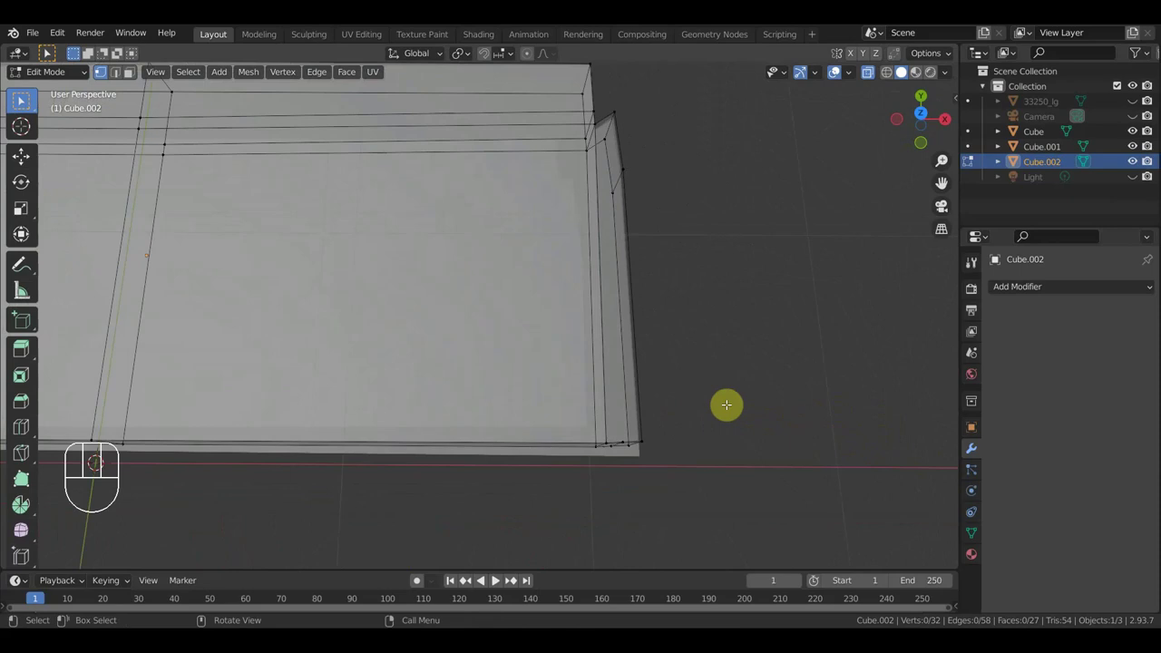
{"action": "middle_click", "coordinate": [21, 99]}
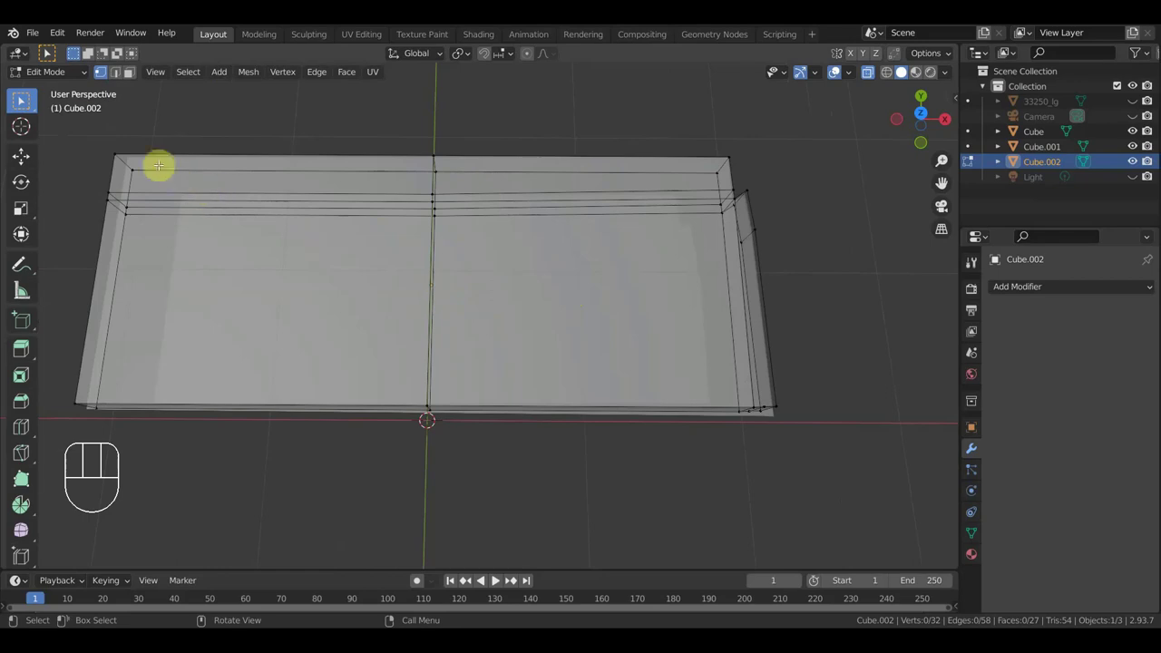
Delete the band object Cube.002 and inspect the two remaining textured bills
{"action": "left_click_drag", "start_coordinate": [62, 77], "coordinate": [60, 92]}
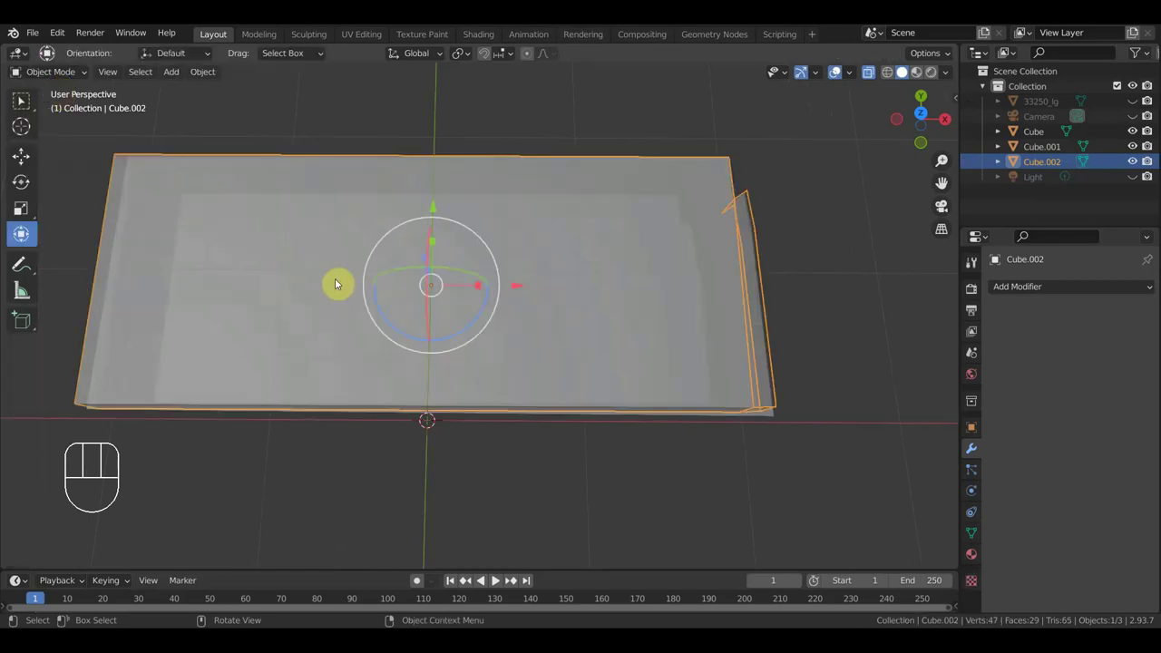
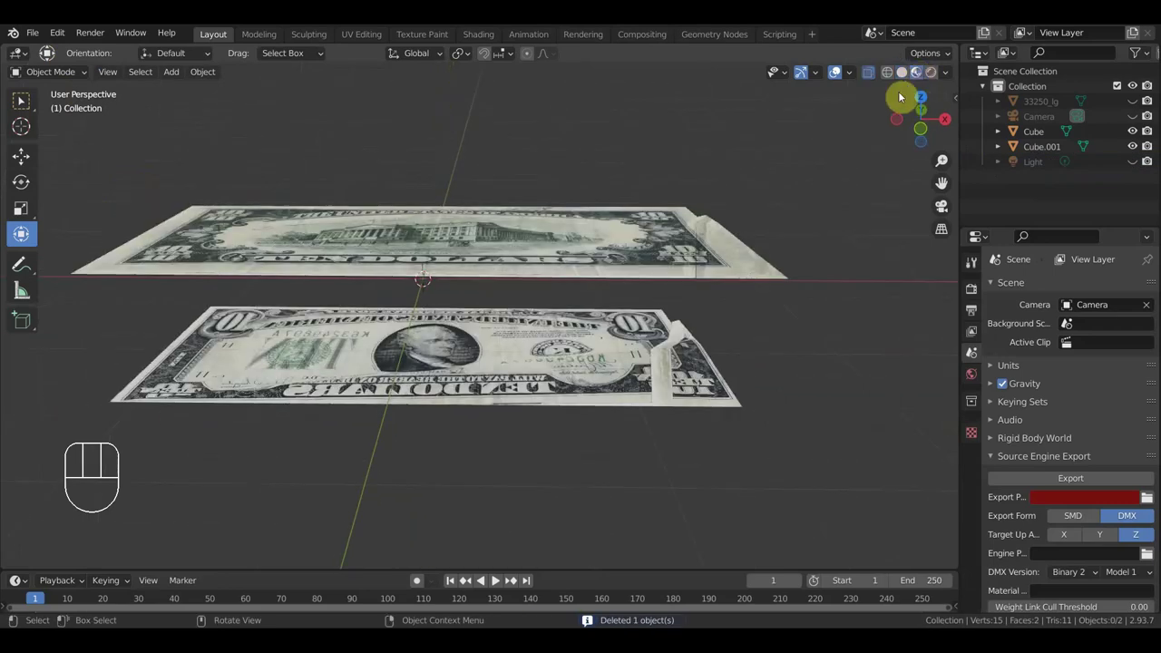
{"action": "middle_click", "coordinate": [780, 272]}
{"action": "left_click_drag", "start_coordinate": [773, 336], "coordinate": [781, 402]}
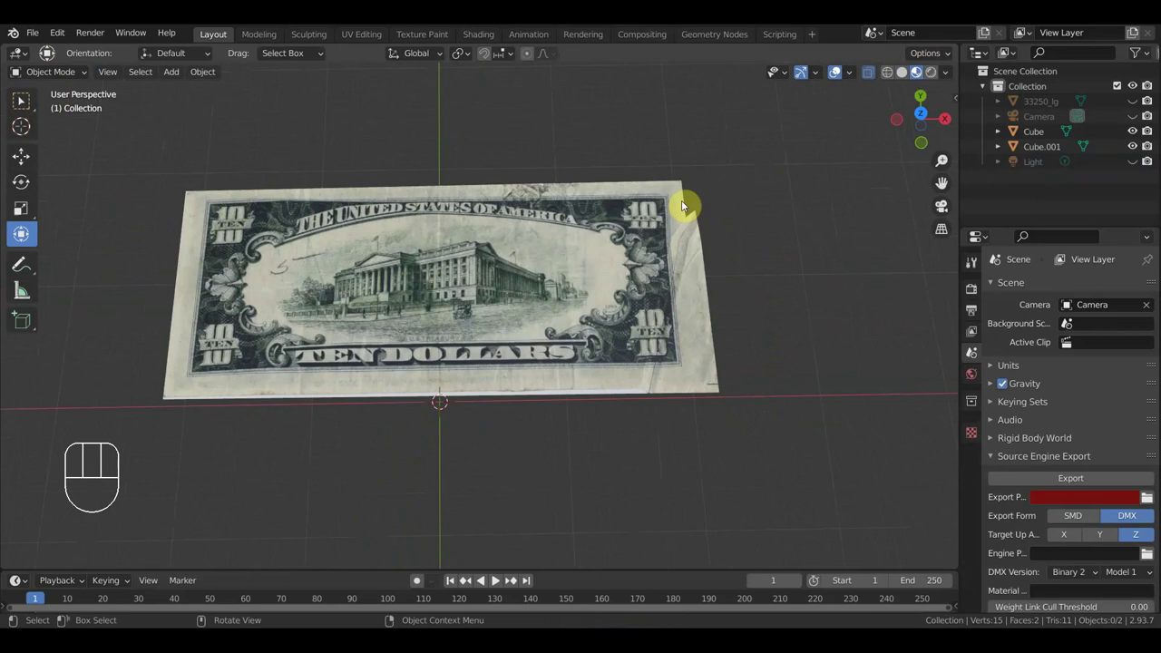
{"action": "left_click_drag", "start_coordinate": [784, 260], "coordinate": [770, 186]}
{"action": "left_click_drag", "start_coordinate": [764, 274], "coordinate": [765, 268]}
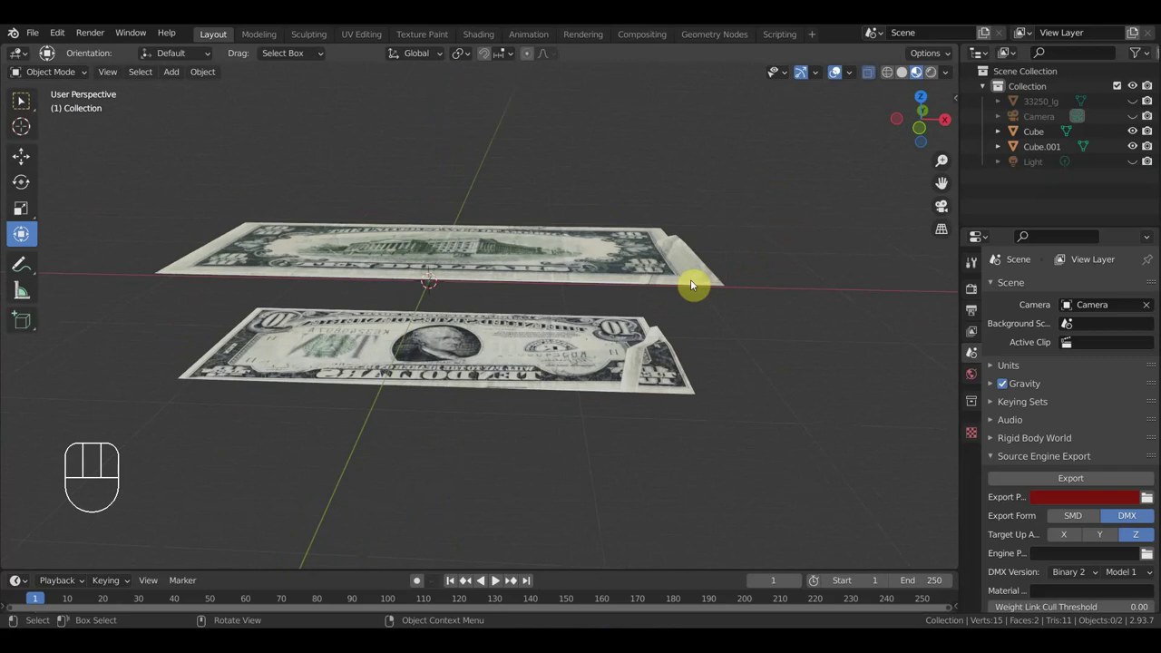
Add a new cube, Cube.002, beside the bills and view it from the front
{"action": "key", "text": "KP_3"}
{"action": "key", "text": "KP_1"}
{"action": "left_click_drag", "start_coordinate": [698, 295], "coordinate": [725, 317]}
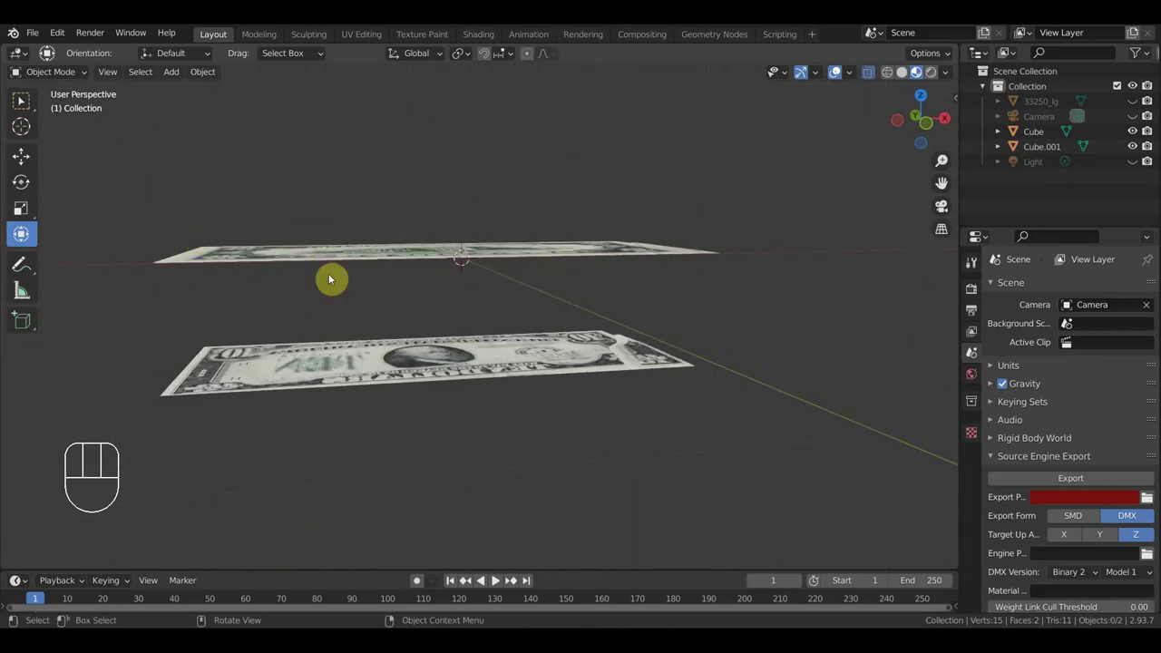
{"action": "key", "text": "shift+a"}
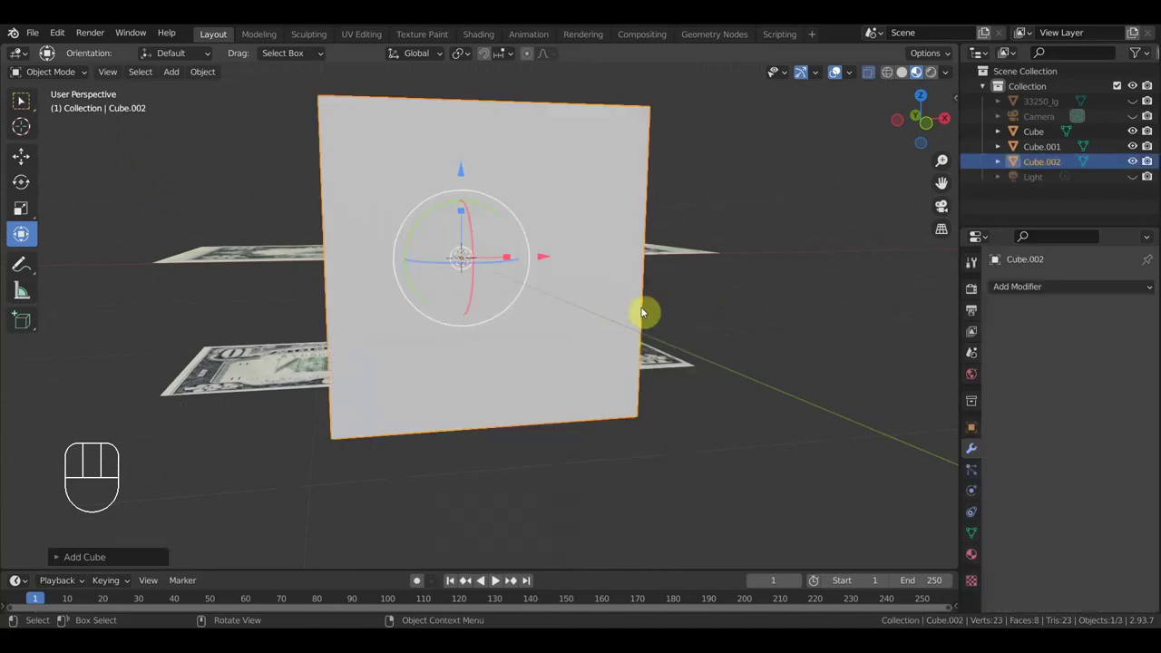
{"action": "key", "text": "KP_3"}
Switch to front orthographic view of the new cube beside the bills
{"action": "key", "text": "KP_1"}
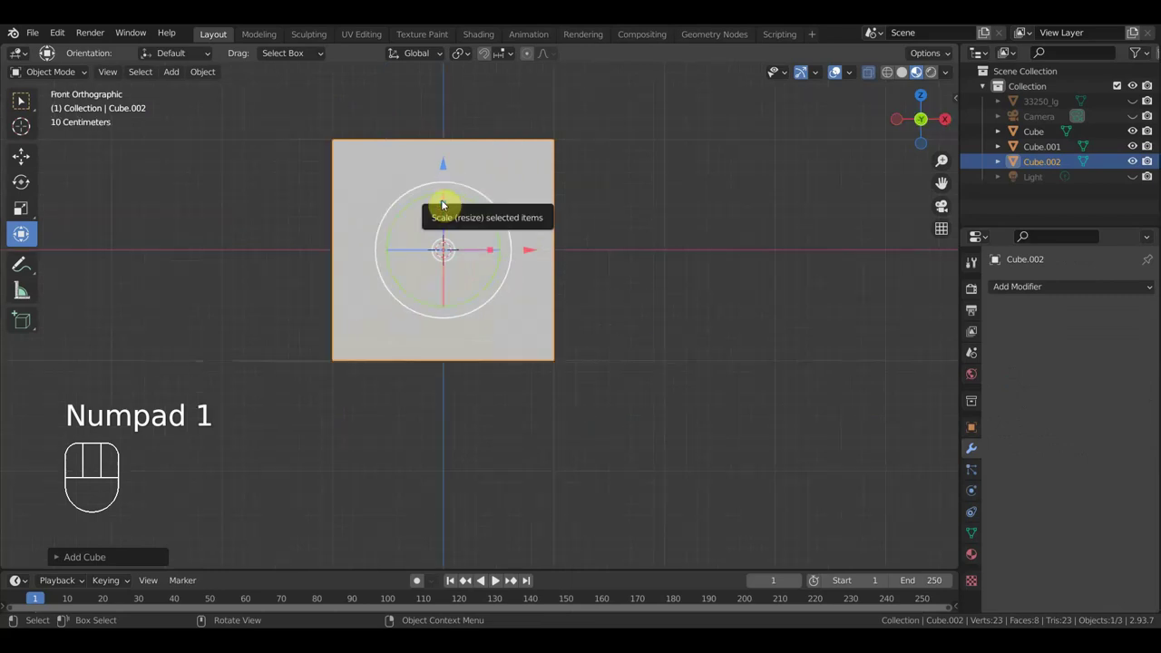
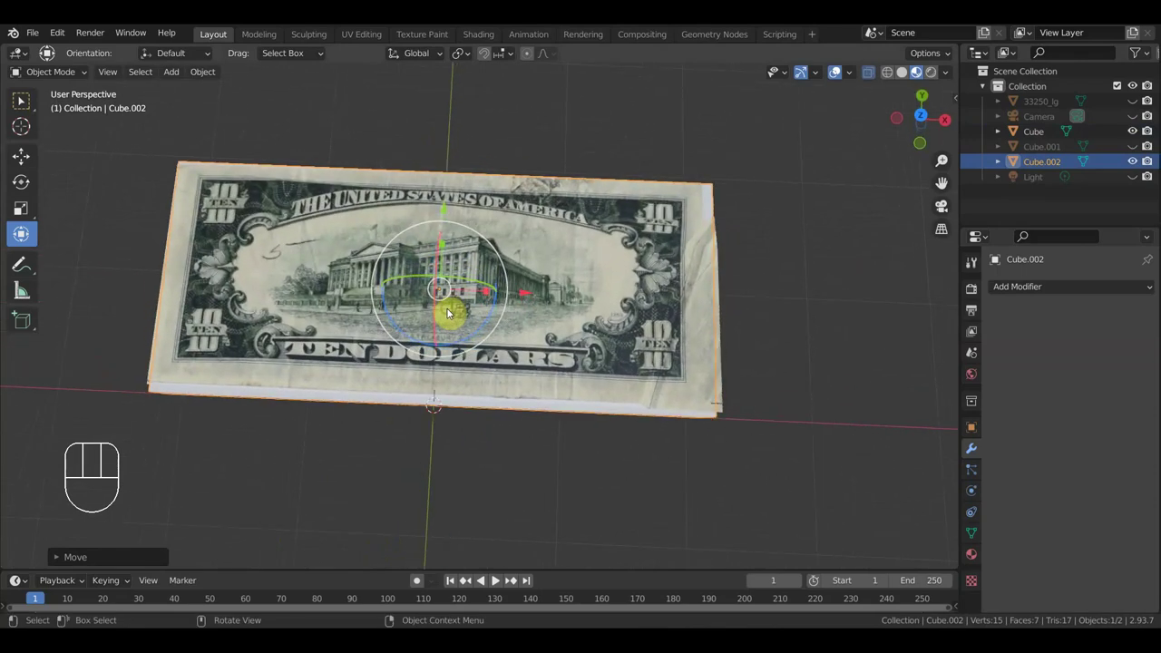
Orbit the view around the flat bill block beneath the textured banknote
{"action": "left_click_drag", "start_coordinate": [646, 417], "coordinate": [648, 281]}
{"action": "left_click_drag", "start_coordinate": [646, 310], "coordinate": [752, 324]}
{"action": "left_click_drag", "start_coordinate": [670, 354], "coordinate": [747, 340]}
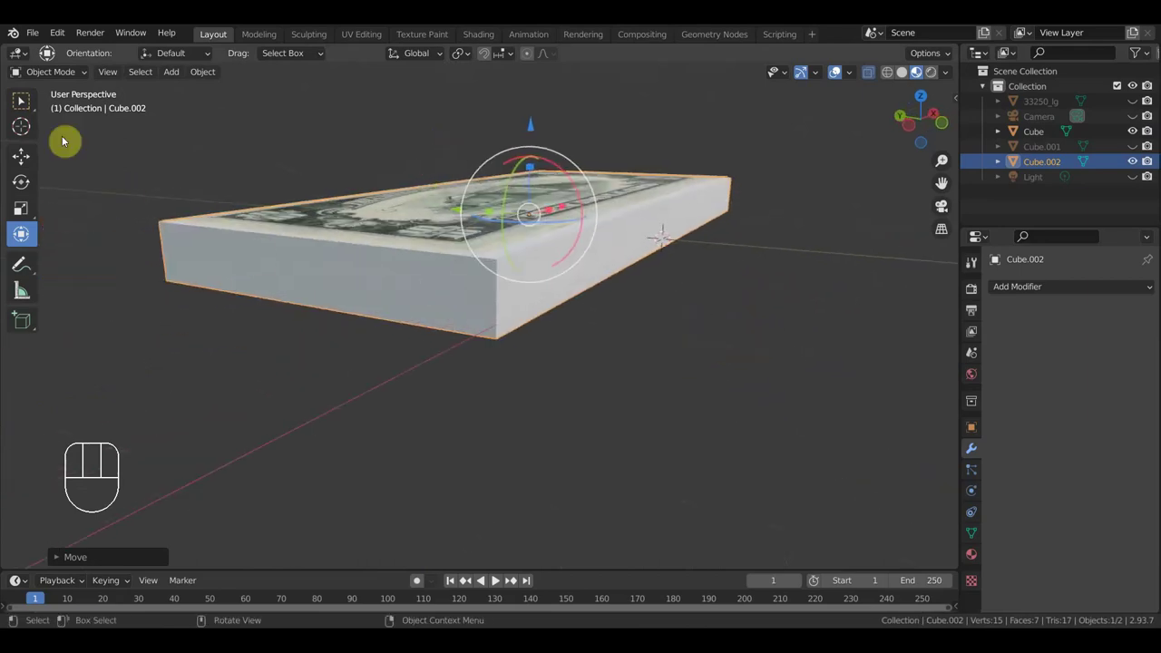
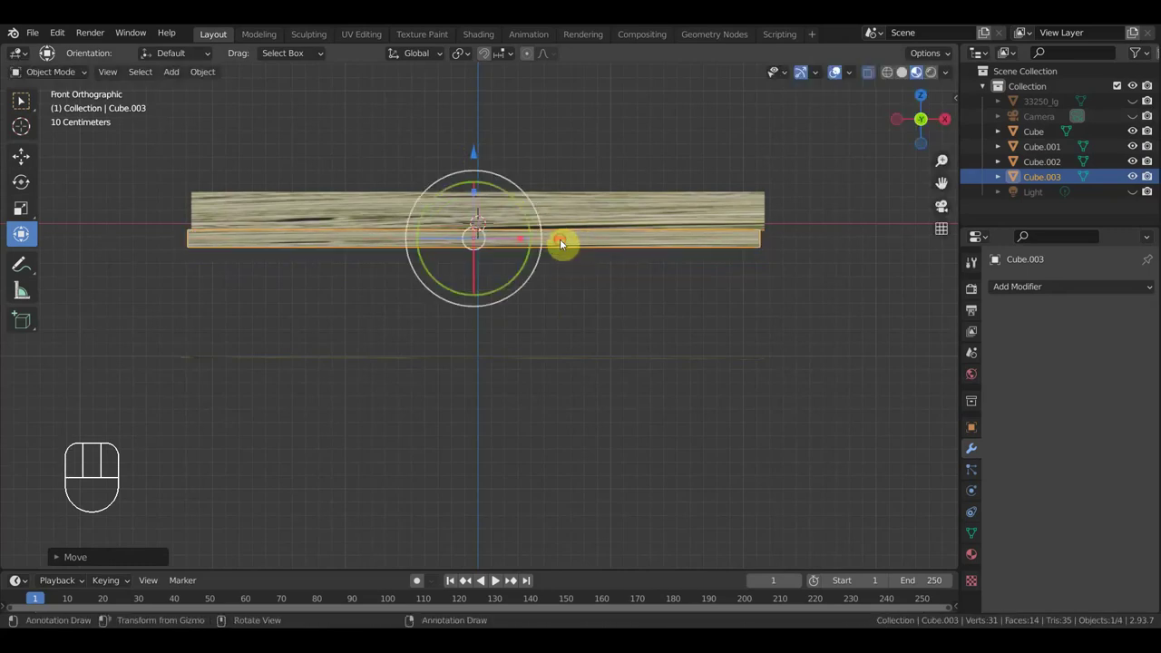
Duplicate the bottom bill stack to start another bundle for the pile
{"action": "key", "text": "shift+d"}
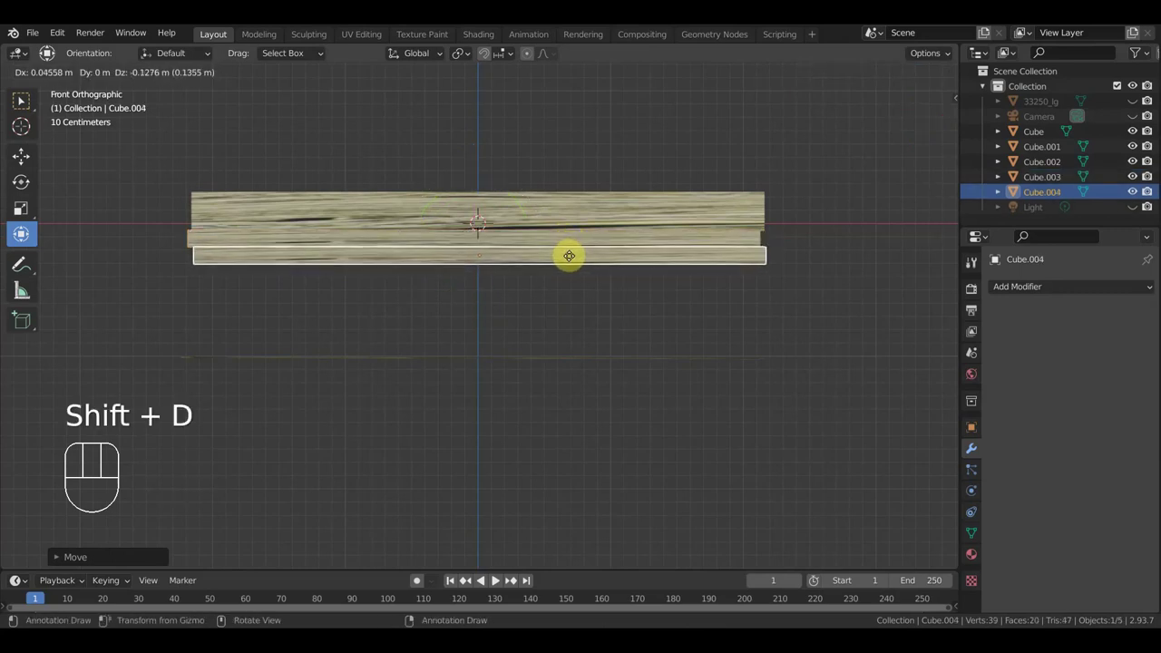
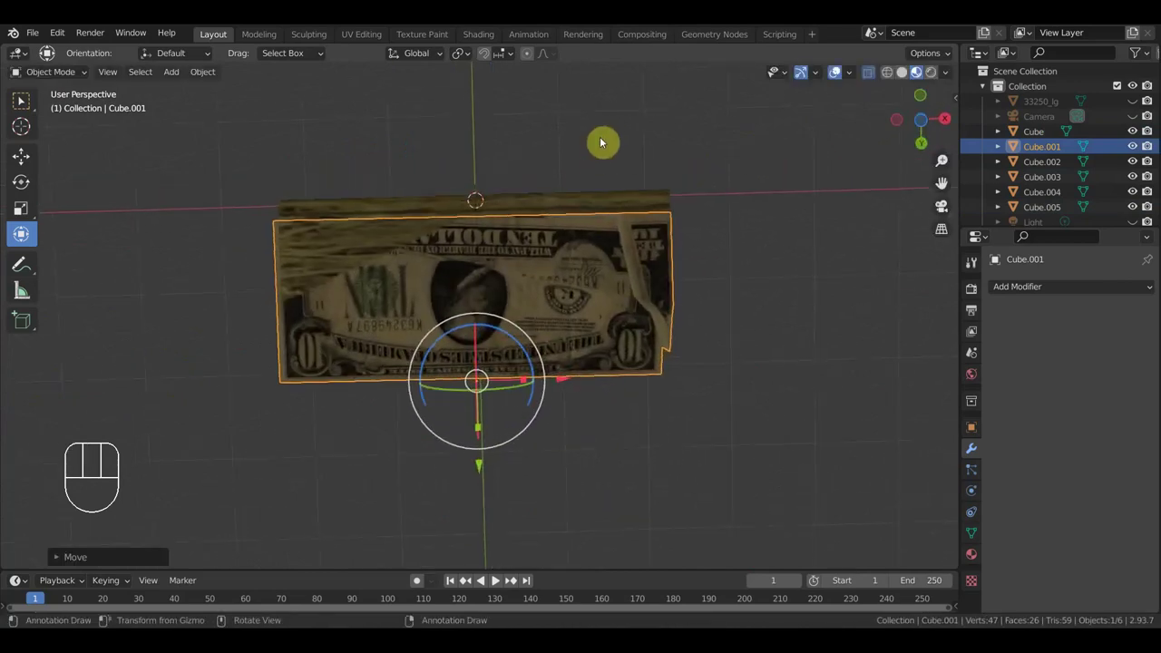
Orbit over the six-bundle pile and clear the selection
{"action": "left_click_drag", "start_coordinate": [639, 242], "coordinate": [570, 221]}
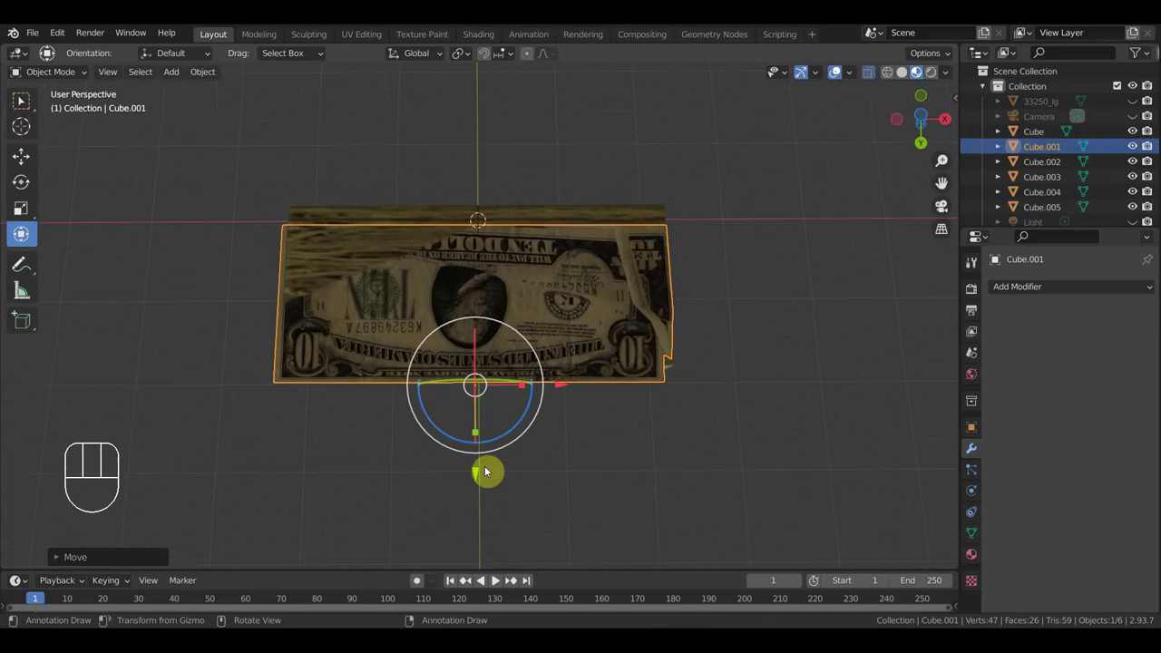
{"action": "left_click_drag", "start_coordinate": [467, 486], "coordinate": [479, 479]}
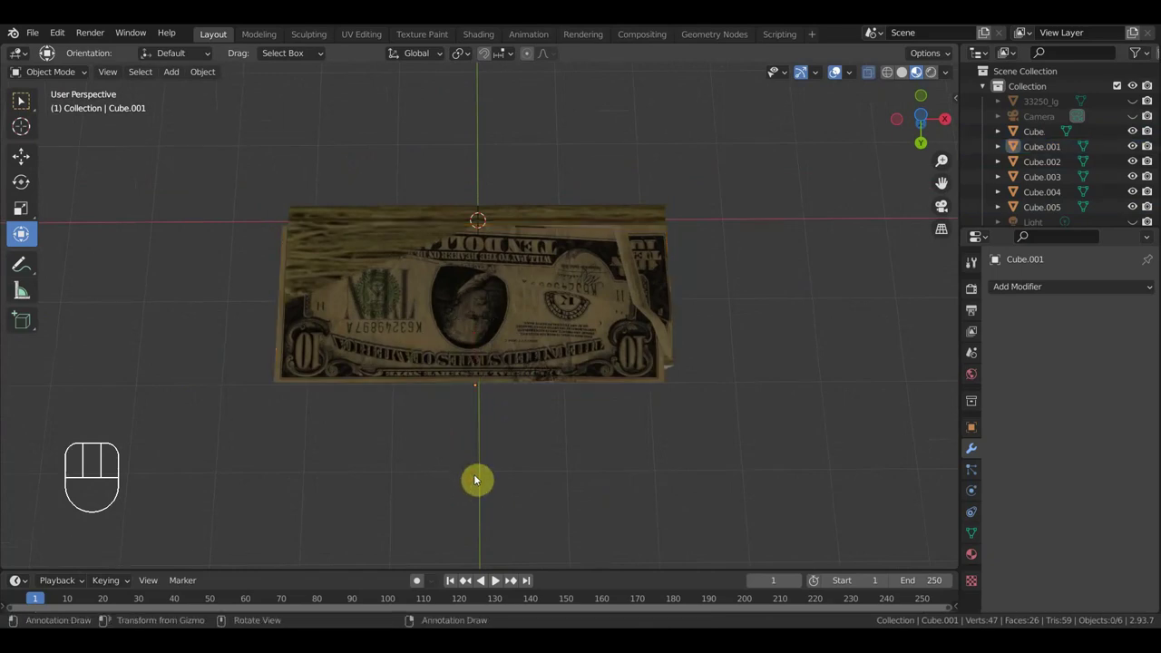
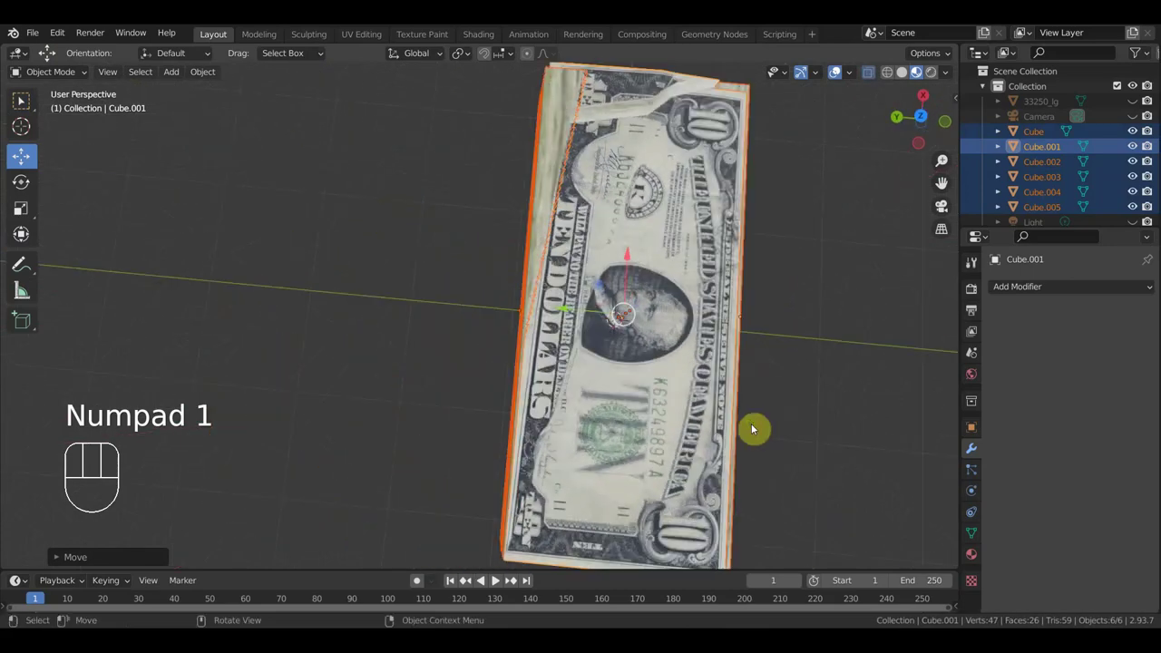
Select the top stack, view the pile from the front and add a new cube, Cube.006
{"action": "left_click_drag", "start_coordinate": [738, 362], "coordinate": [732, 246]}
{"action": "left_click", "coordinate": [742, 189]}
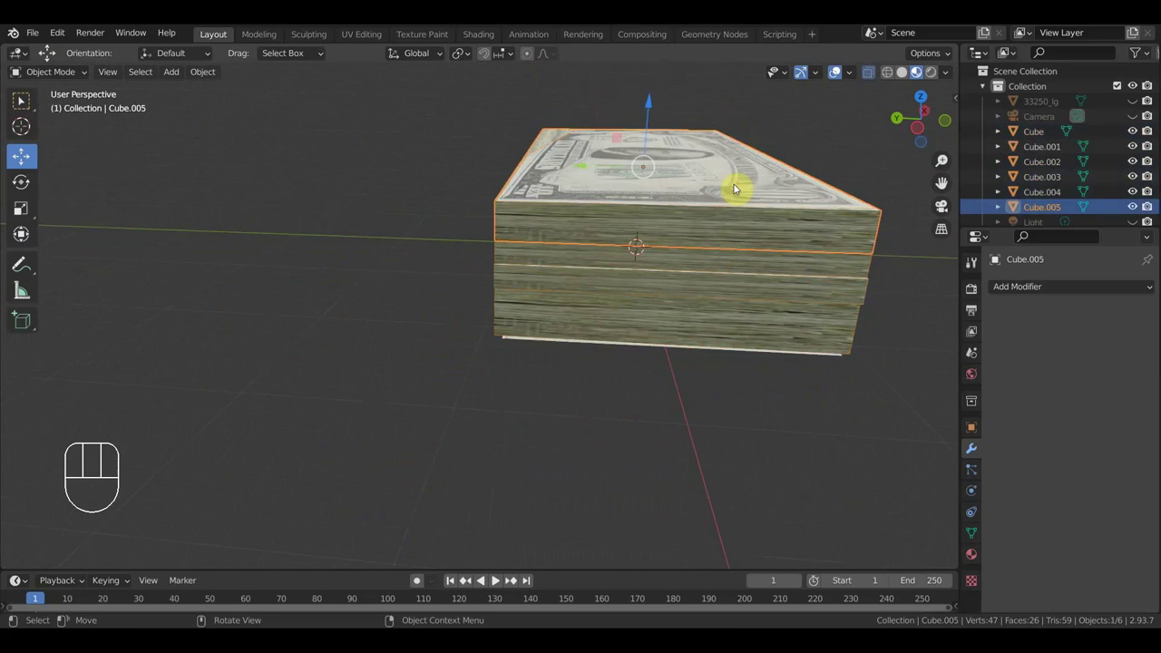
{"action": "key", "text": "KP_3"}
{"action": "key", "text": "KP_1"}
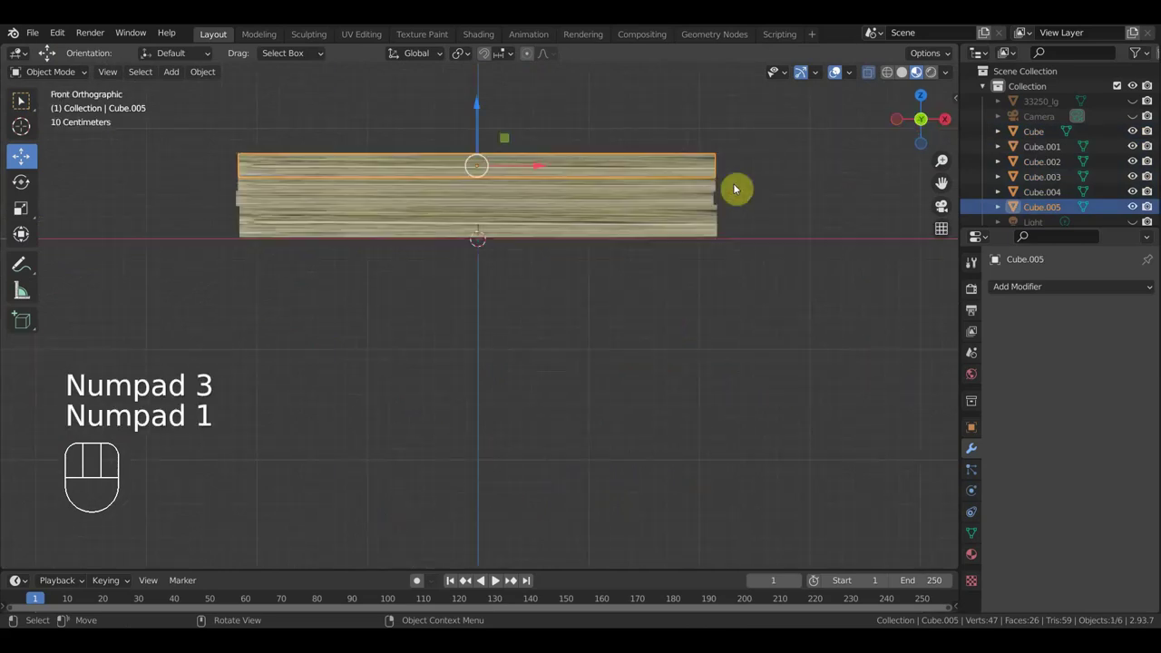
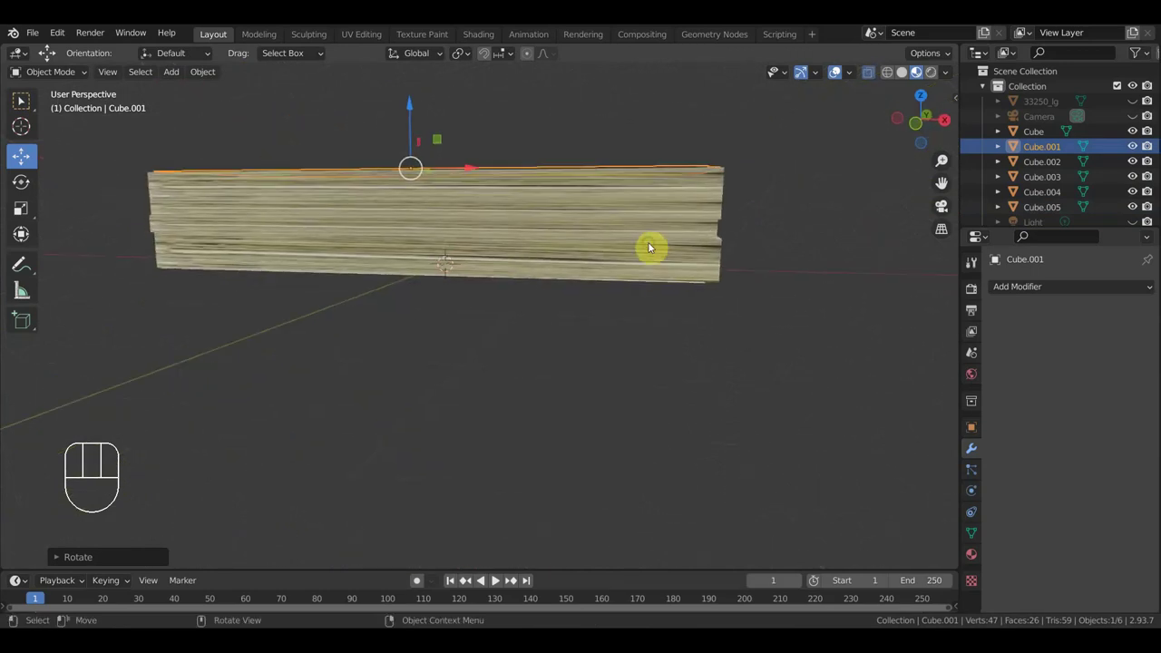
{"action": "left_click_drag", "start_coordinate": [635, 260], "coordinate": [659, 260]}
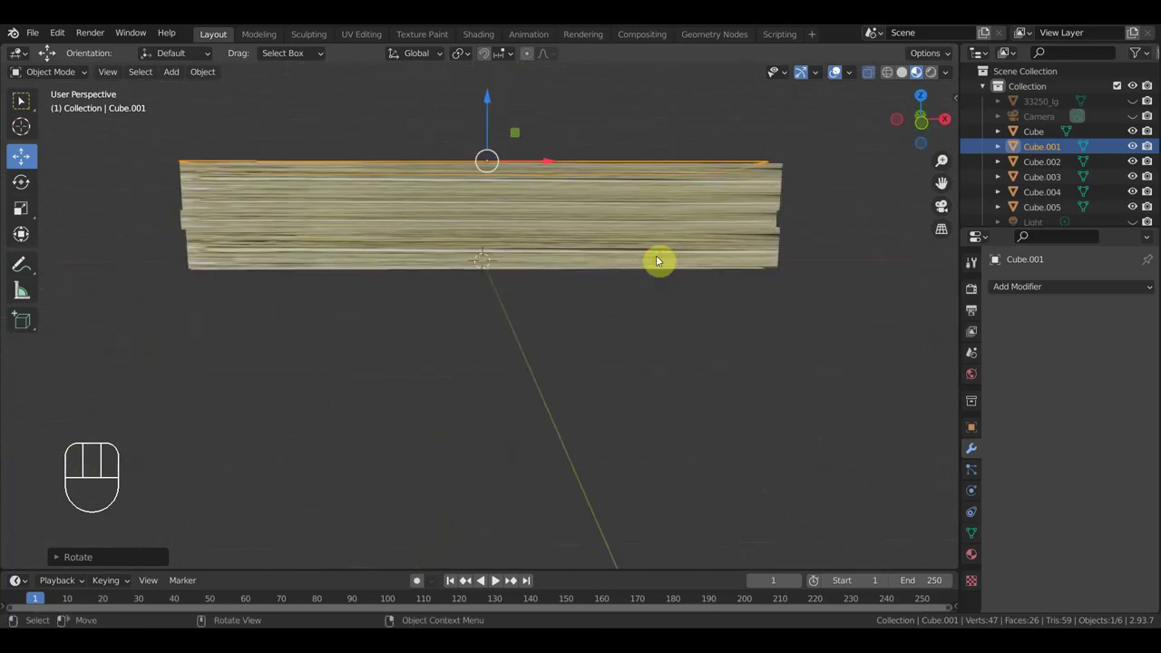
{"action": "key", "text": "KP_1"}
{"action": "left_click", "coordinate": [680, 329]}
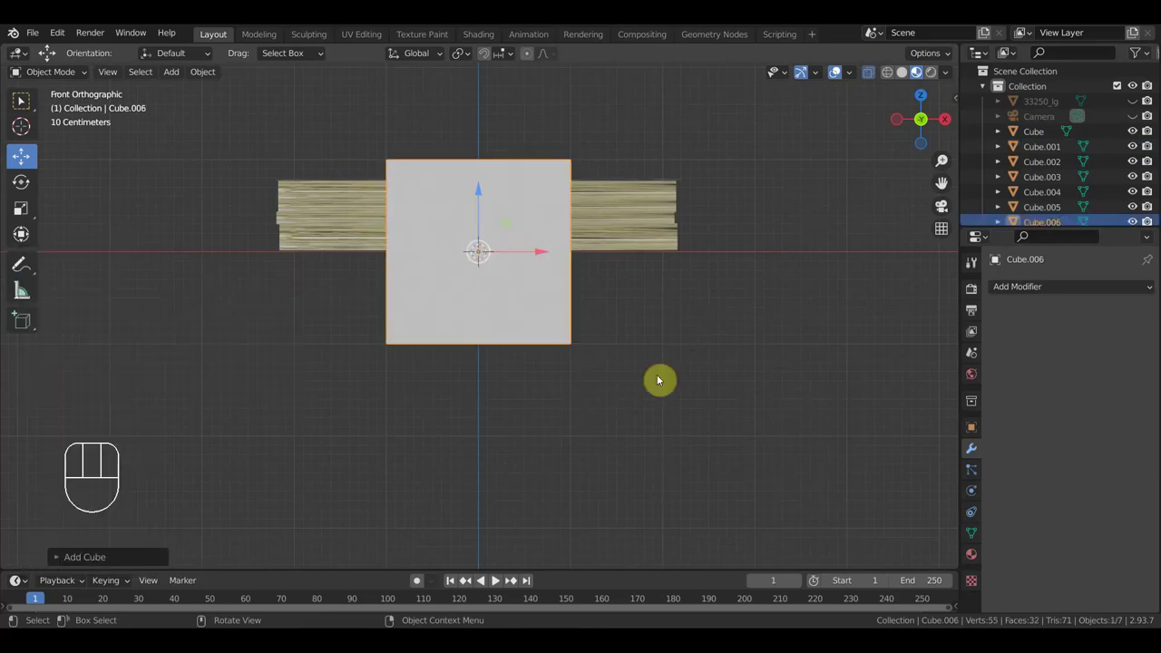
Look straight down on the pile and switch Cube.006 into Edit Mode
{"action": "left_click_drag", "start_coordinate": [660, 377], "coordinate": [638, 449]}
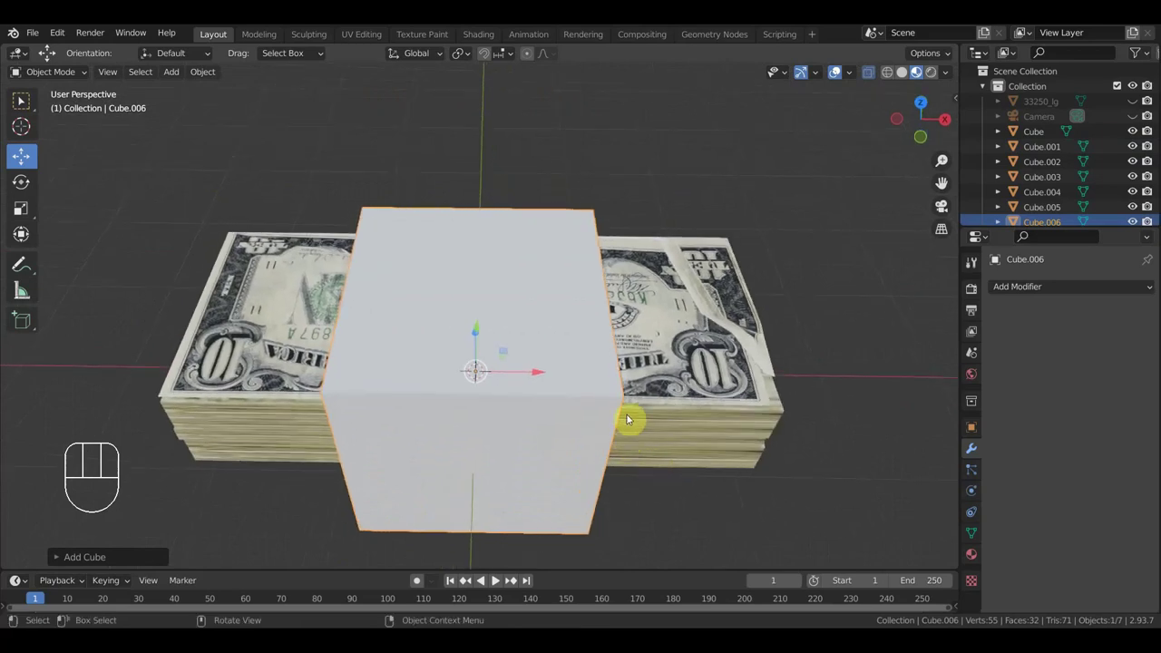
{"action": "key", "text": "KP_7"}
{"action": "left_click_drag", "start_coordinate": [639, 422], "coordinate": [653, 406]}
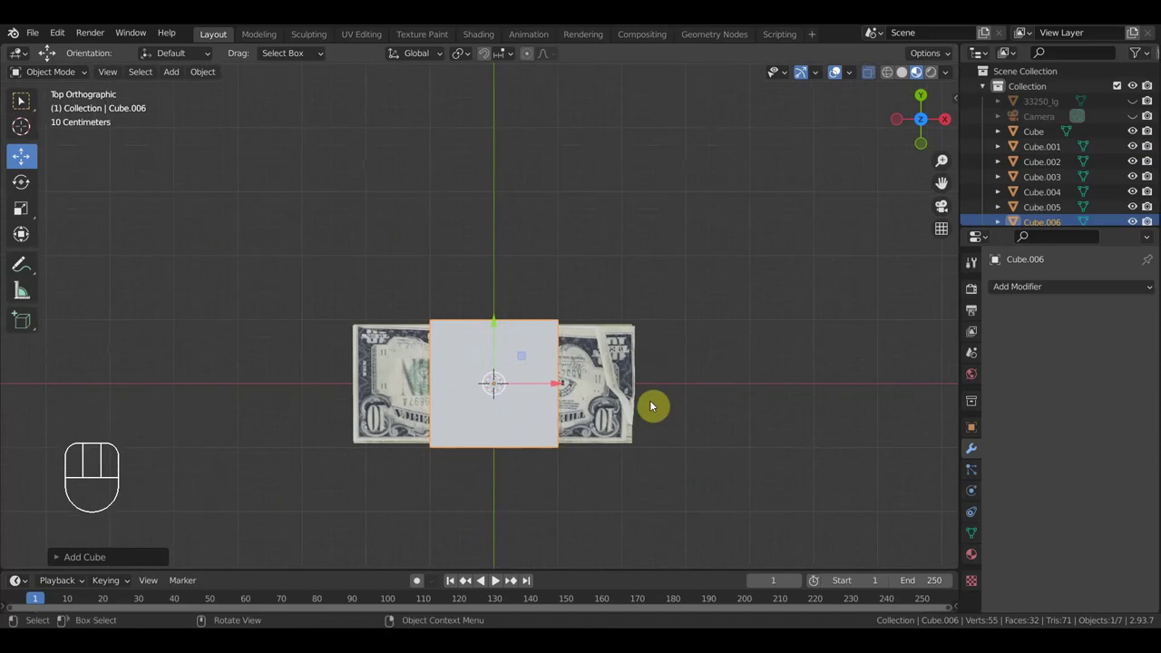
{"action": "left_click", "coordinate": [63, 69]}
{"action": "left_click", "coordinate": [511, 338]}
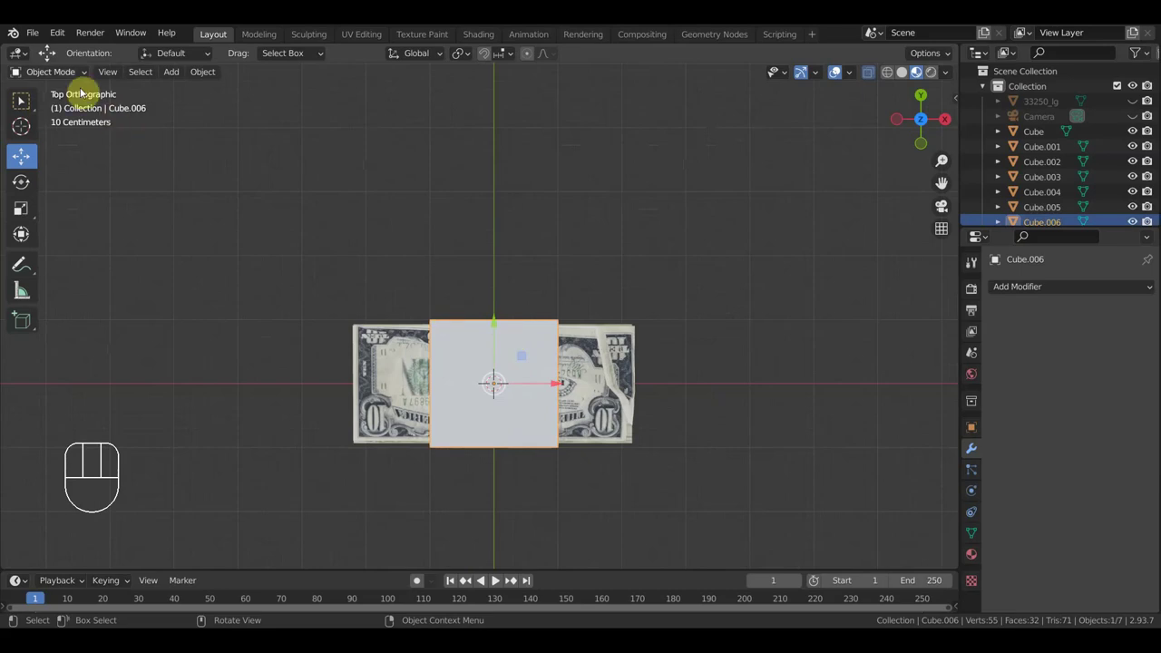
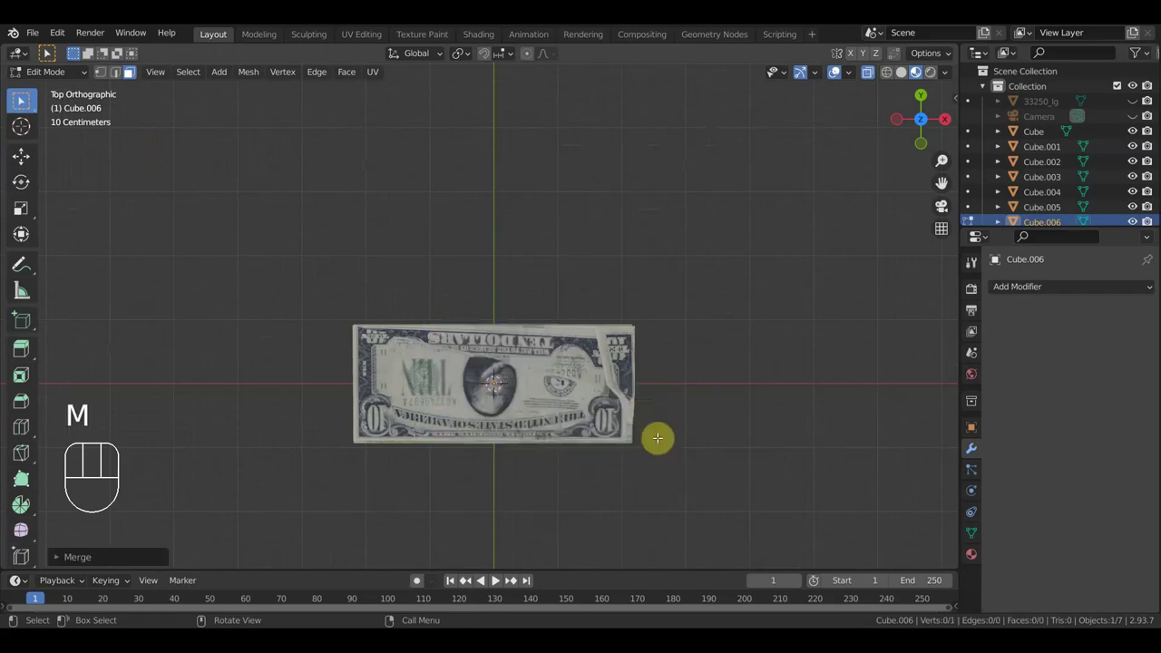
Undo the last cube adjustments and return to the front view of Cube.006 over the pile
{"action": "key", "text": "KP_1"}
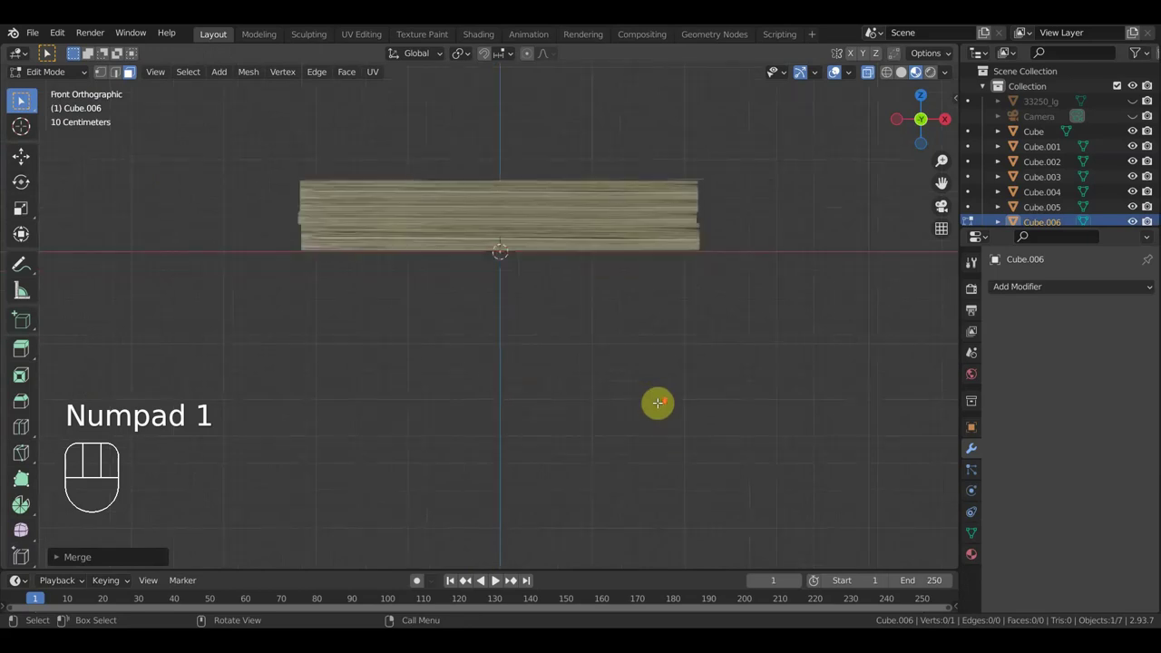
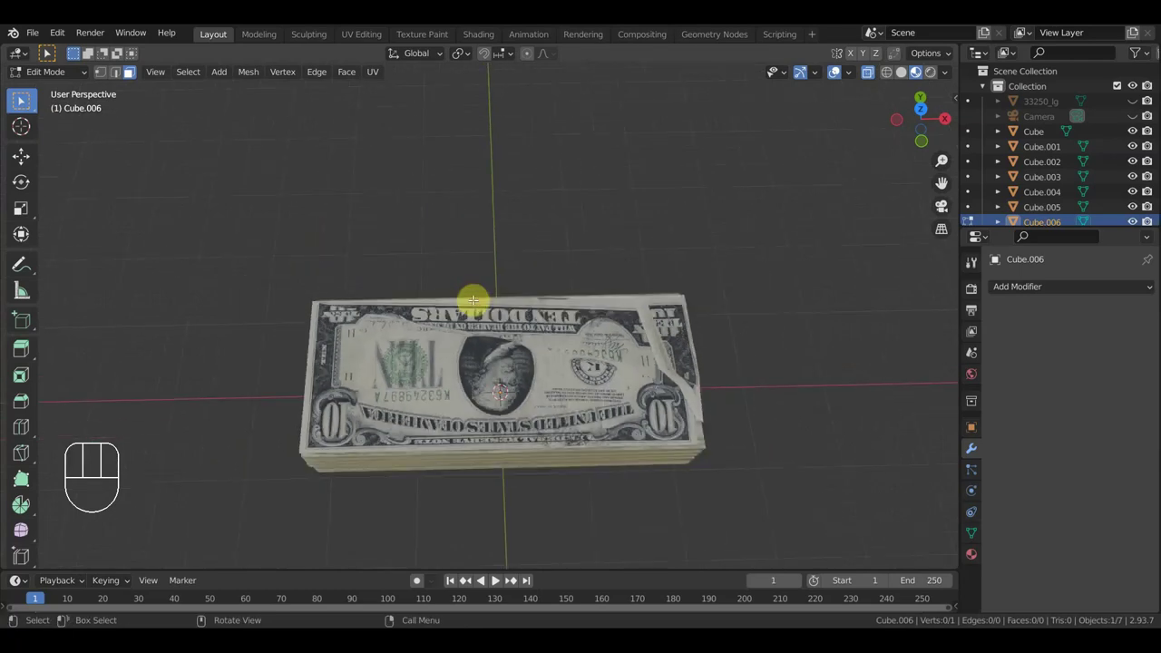
{"action": "key", "text": "ctrl+z"}
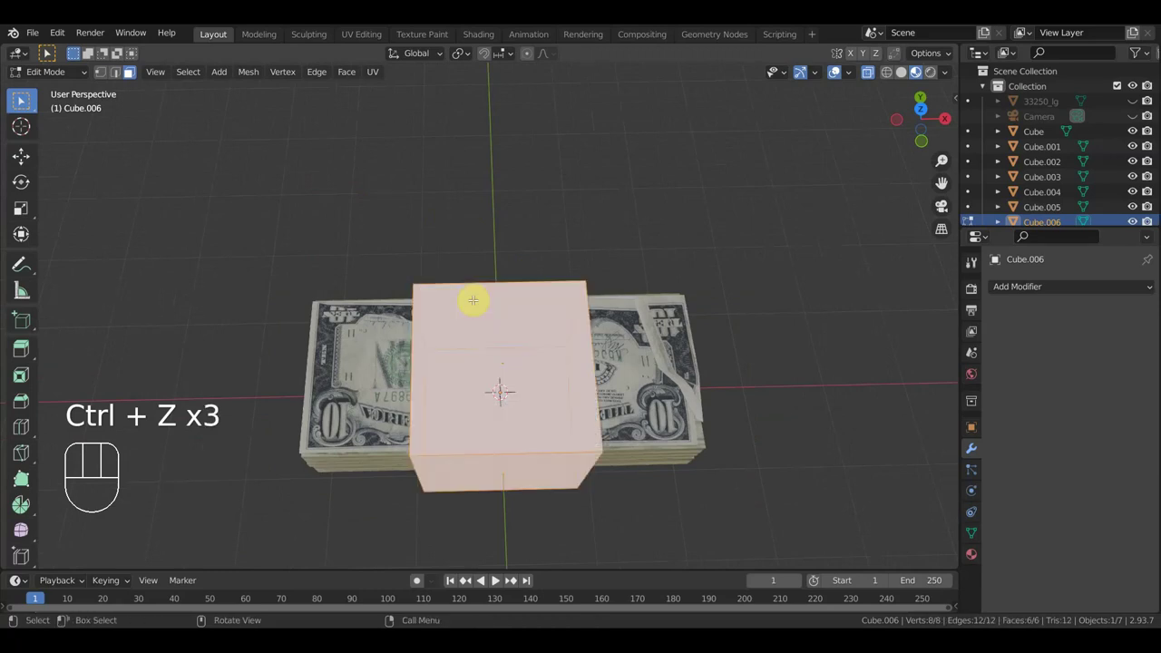
{"action": "key", "text": "ctrl+z"}
{"action": "key", "text": "KP_1"}
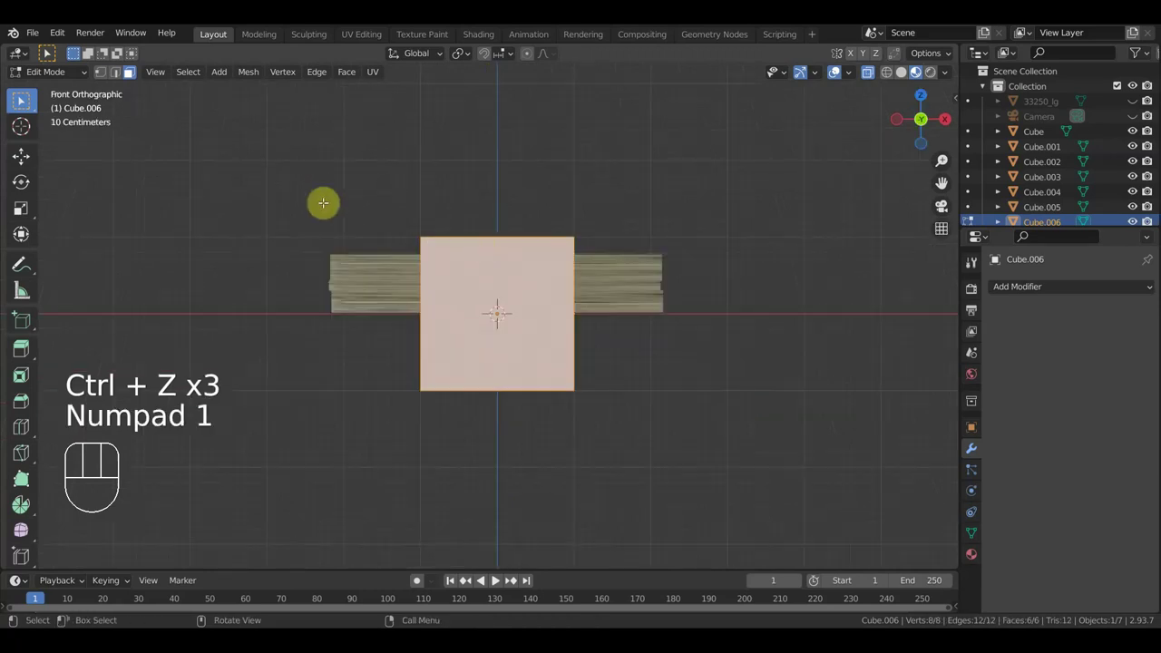
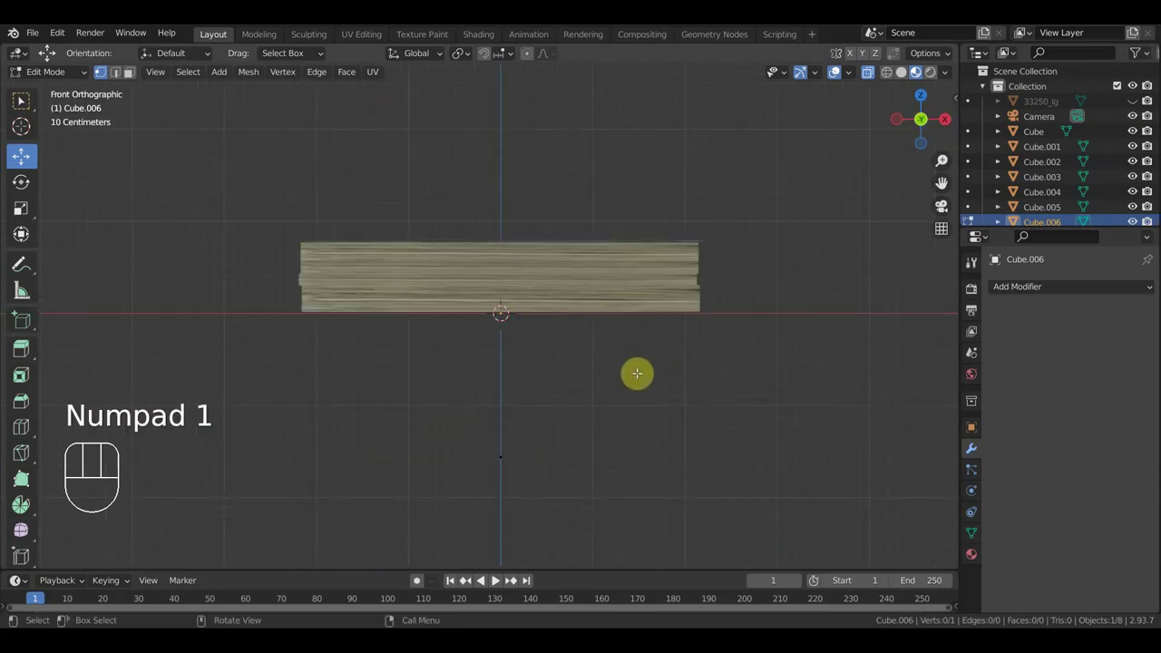
View the finished banded ten-dollar-bill stack from the right side and orbit around it
{"action": "key", "text": "KP_3"}
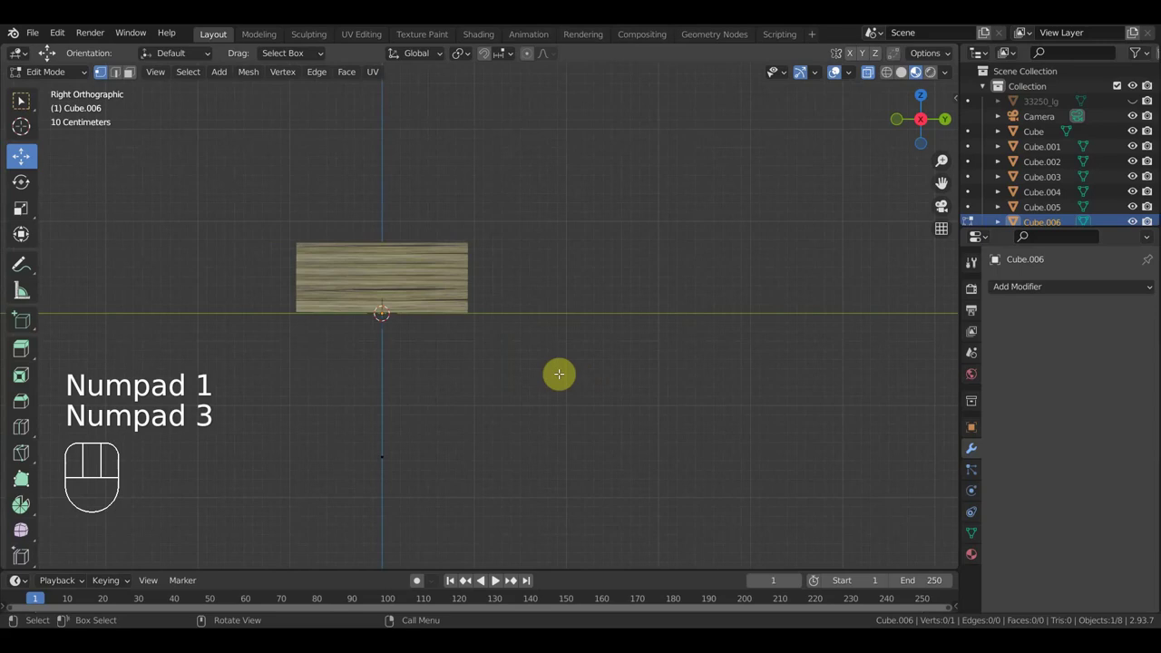
{"action": "key", "text": "a"}
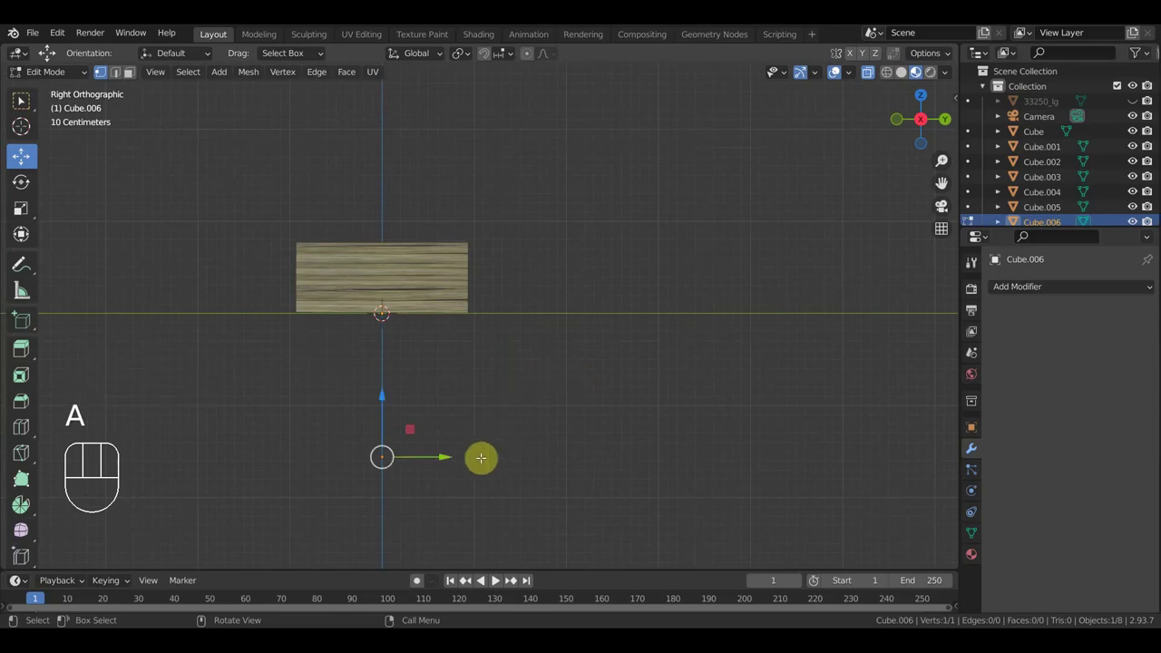
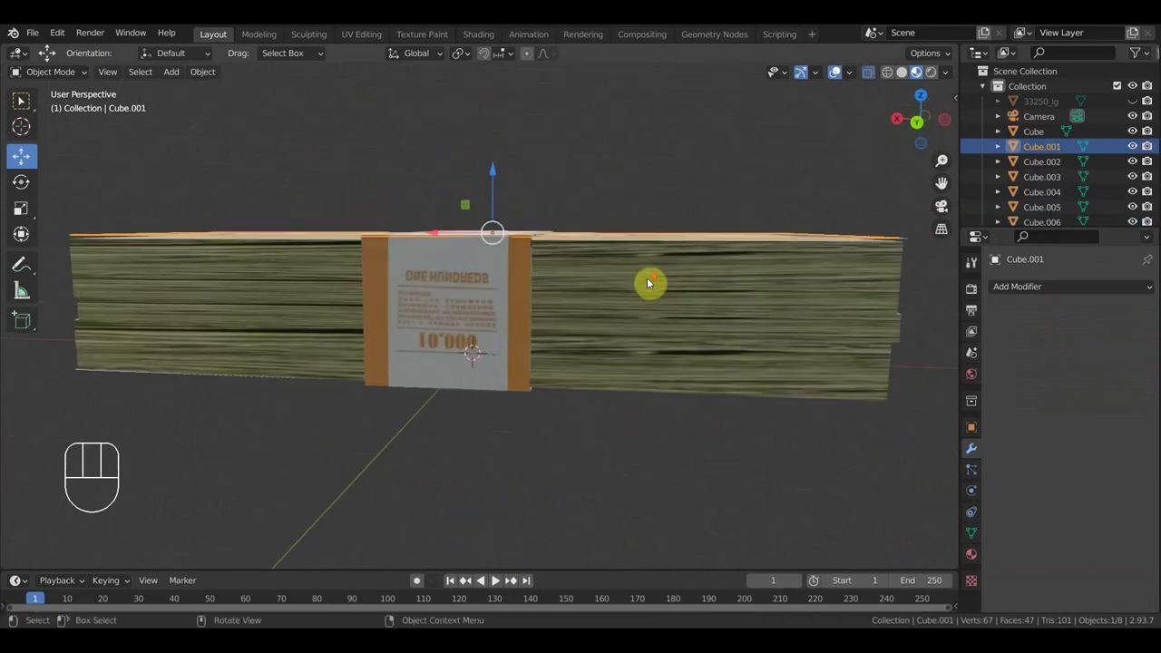
{"action": "middle_click", "coordinate": [650, 281]}
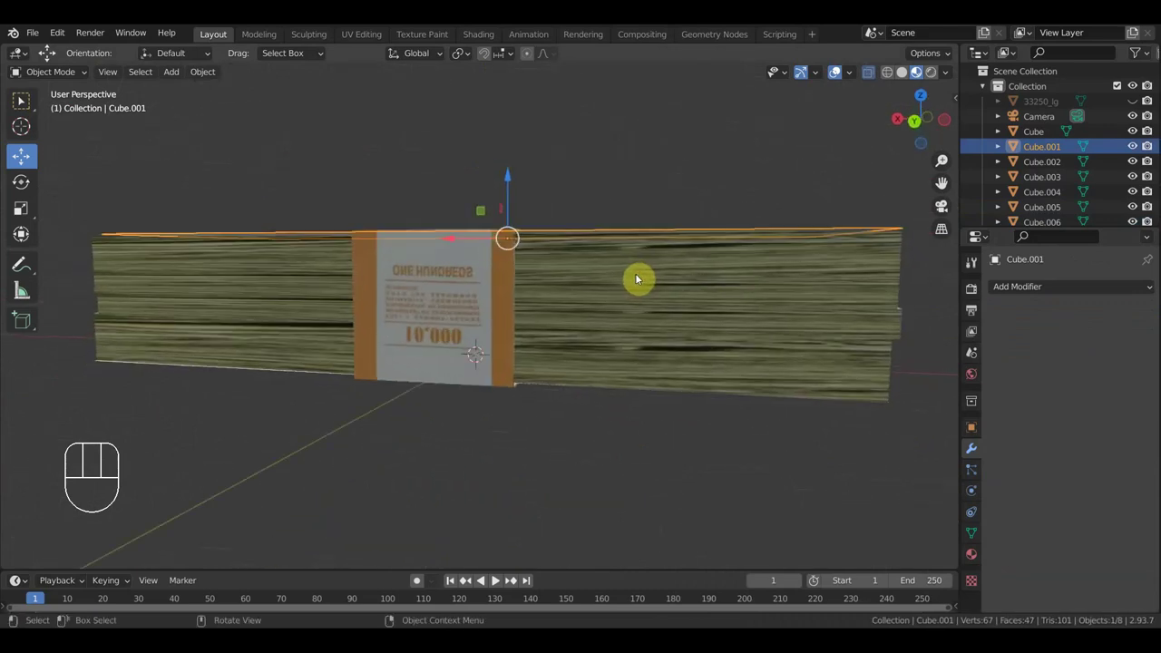
Select Cube and Cube.001–Cube.006 in the Outliner and join them into one object named Cube
{"action": "left_click_drag", "start_coordinate": [672, 301], "coordinate": [640, 353]}
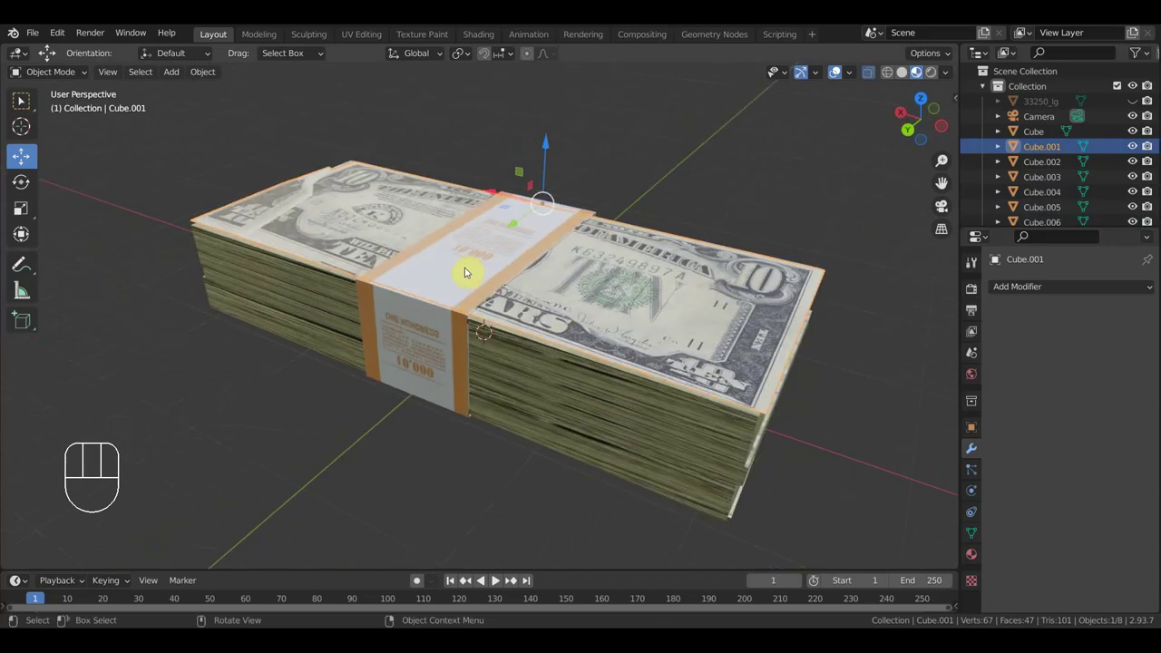
{"action": "left_click", "coordinate": [645, 303]}
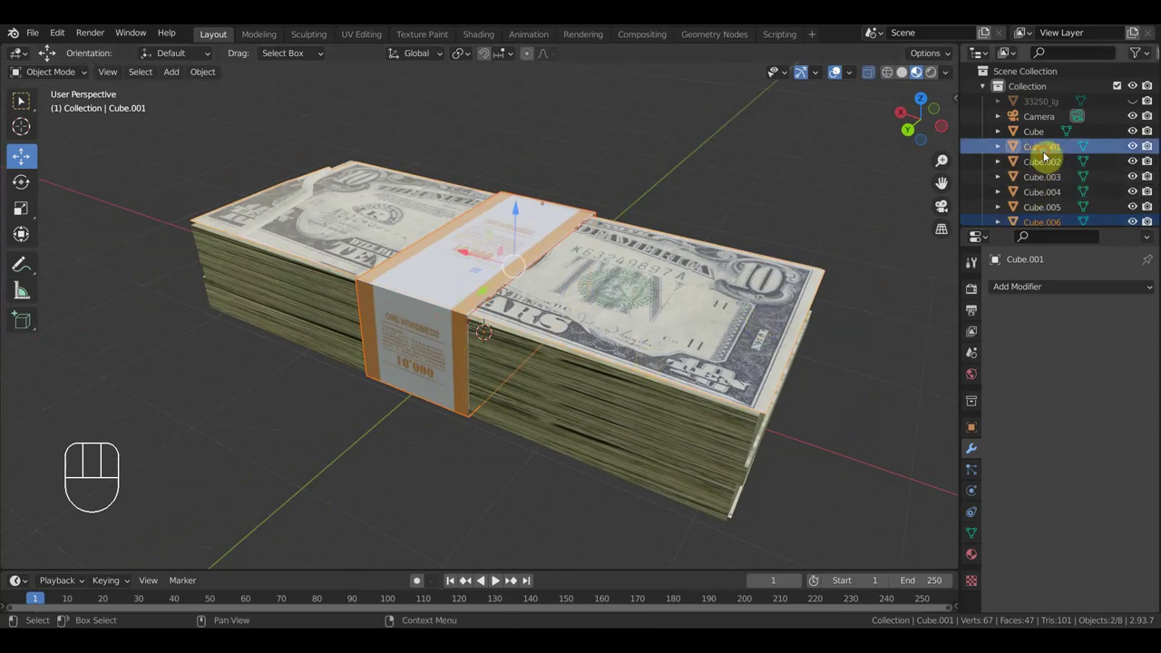
{"action": "left_click", "coordinate": [1043, 134]}
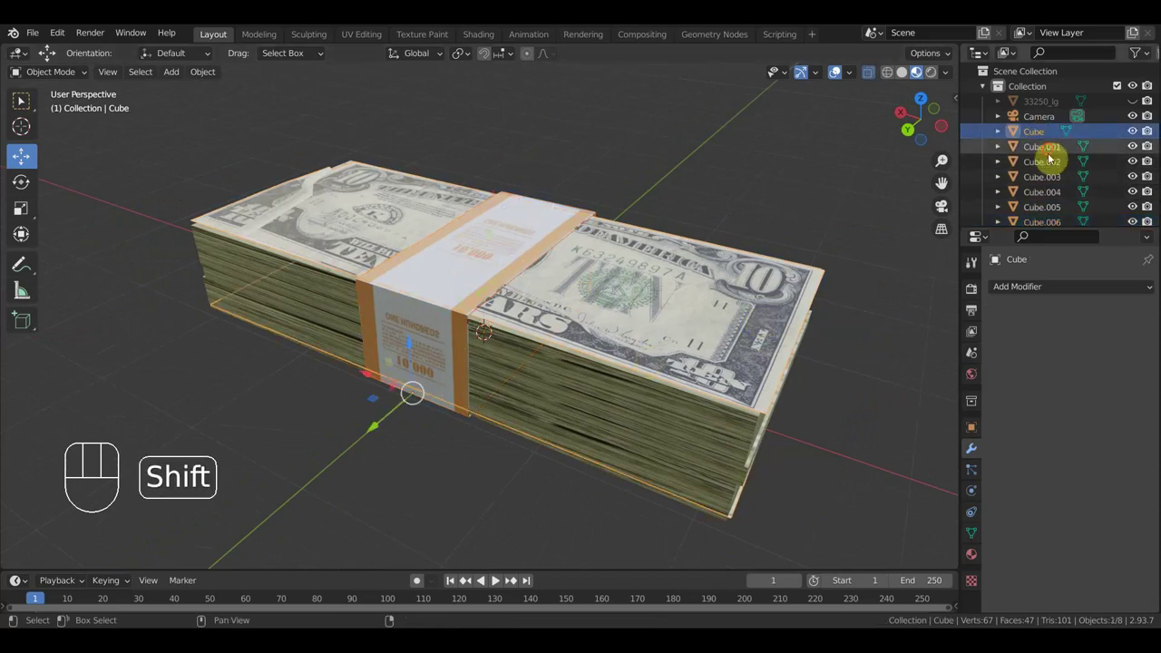
{"action": "left_click", "coordinate": [1058, 176]}
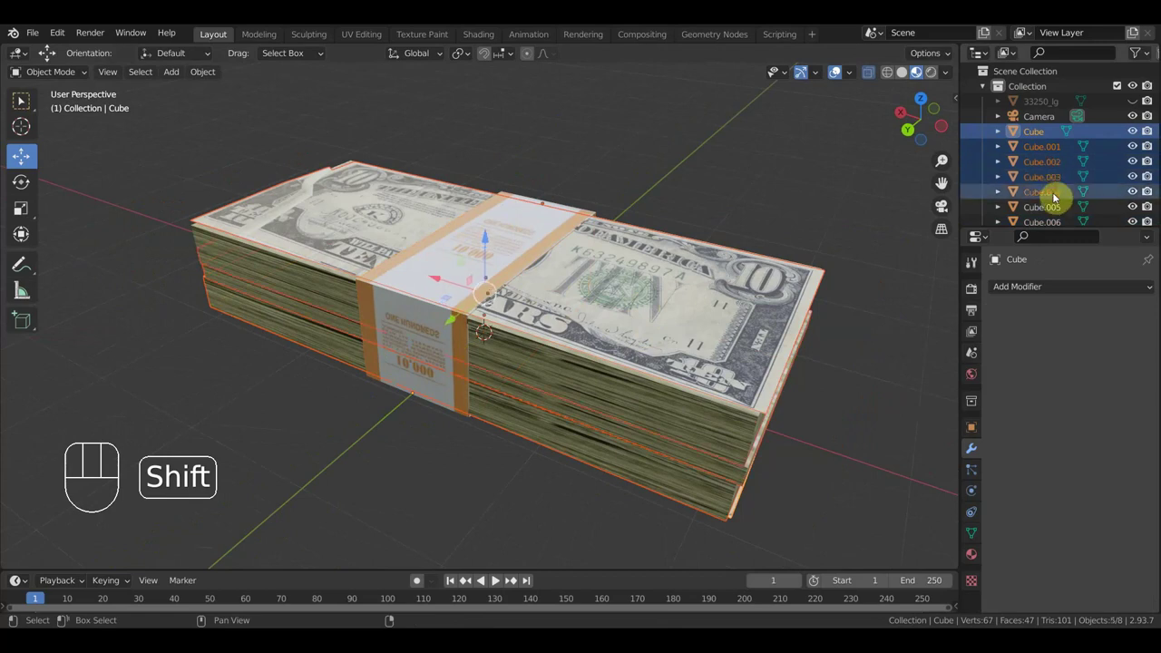
{"action": "left_click", "coordinate": [1061, 208]}
{"action": "left_click", "coordinate": [1065, 221]}
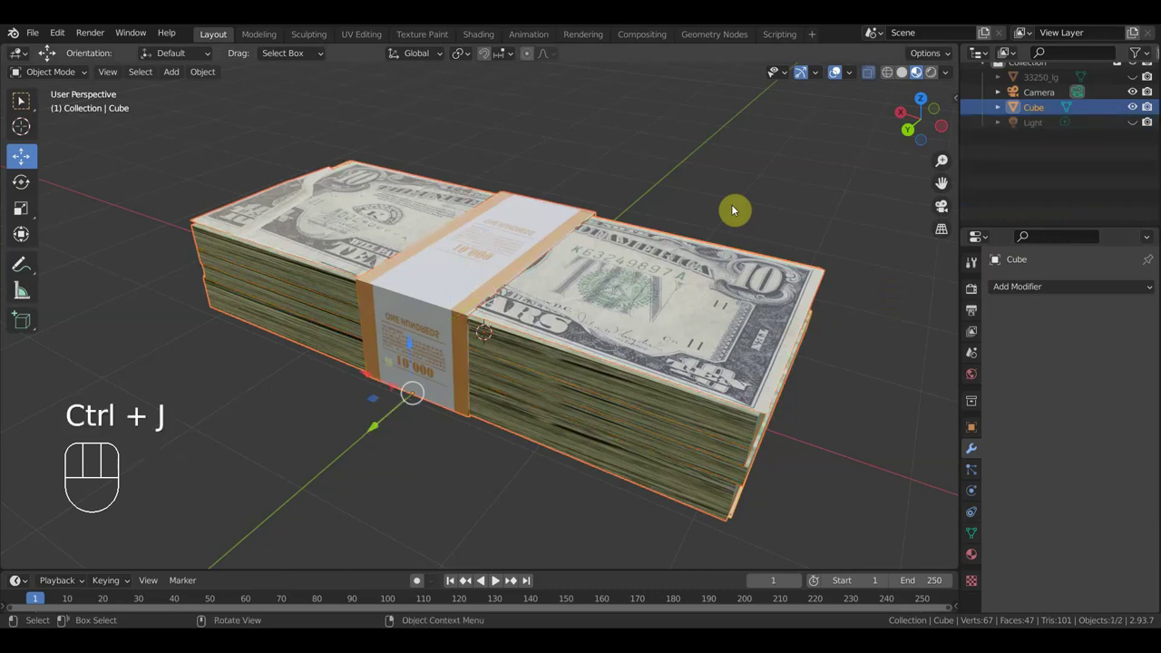
{"action": "left_click", "coordinate": [611, 343]}
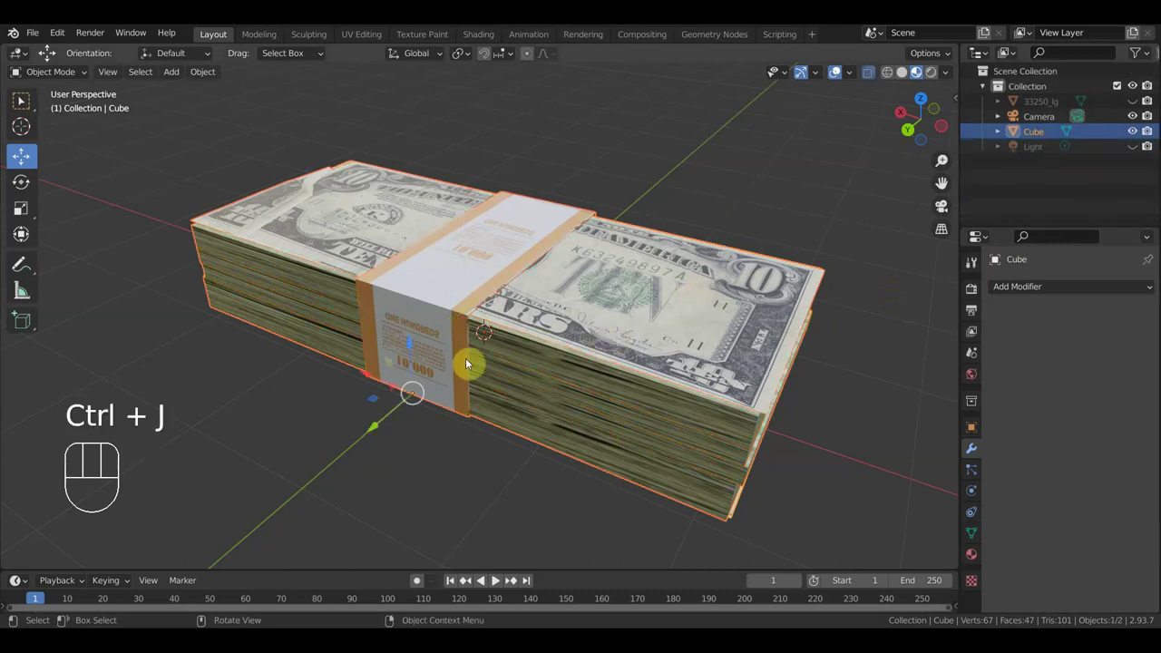
{"action": "left_click", "coordinate": [416, 345]}
Orbit around the joined stack from the front, above and sides, ending in top view
{"action": "left_click_drag", "start_coordinate": [413, 345], "coordinate": [407, 331]}
{"action": "left_click_drag", "start_coordinate": [546, 302], "coordinate": [550, 273]}
{"action": "left_click_drag", "start_coordinate": [536, 261], "coordinate": [531, 258]}
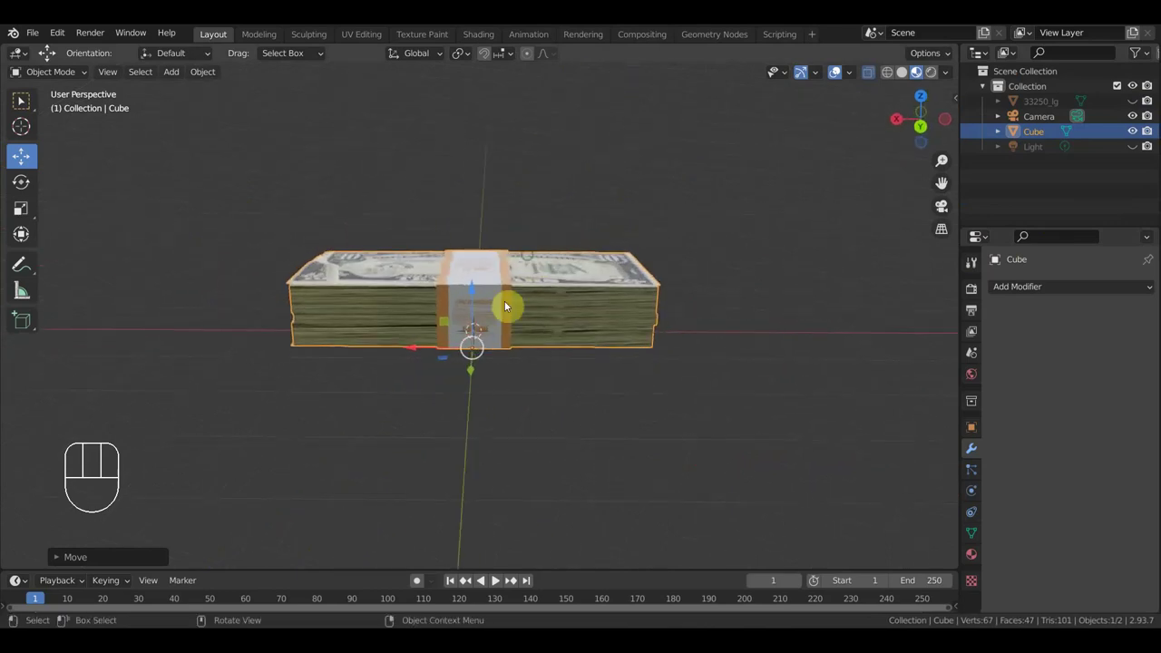
{"action": "left_click_drag", "start_coordinate": [527, 378], "coordinate": [554, 396]}
{"action": "left_click_drag", "start_coordinate": [541, 395], "coordinate": [524, 402]}
{"action": "left_click_drag", "start_coordinate": [511, 423], "coordinate": [469, 439]}
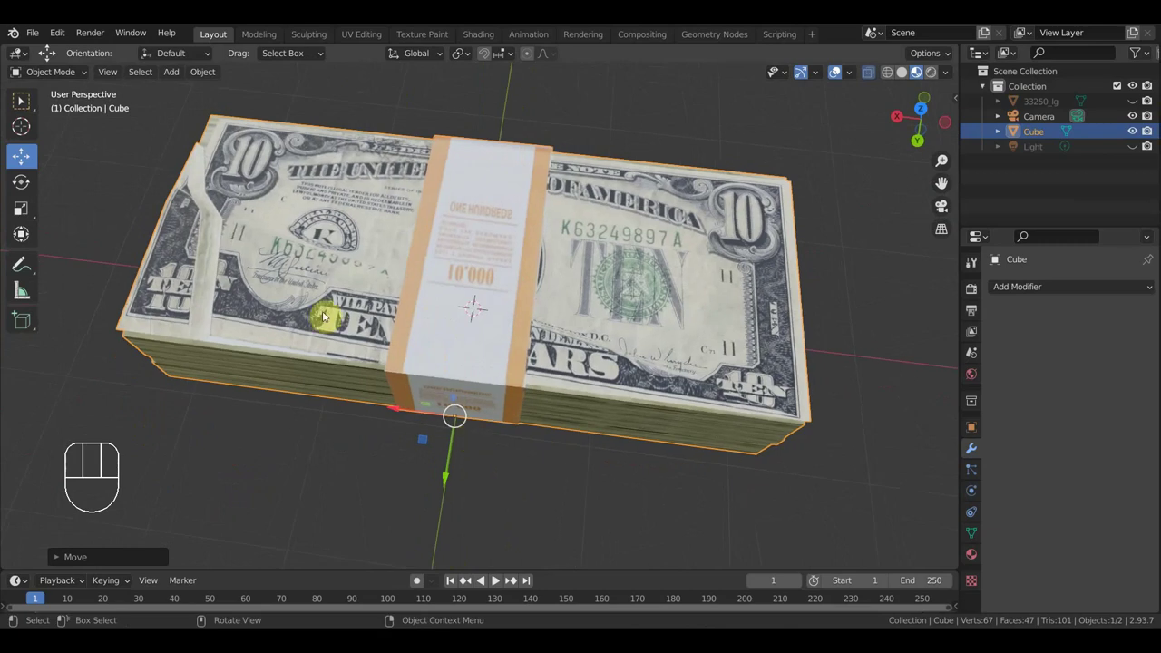
{"action": "left_click_drag", "start_coordinate": [357, 264], "coordinate": [373, 286]}
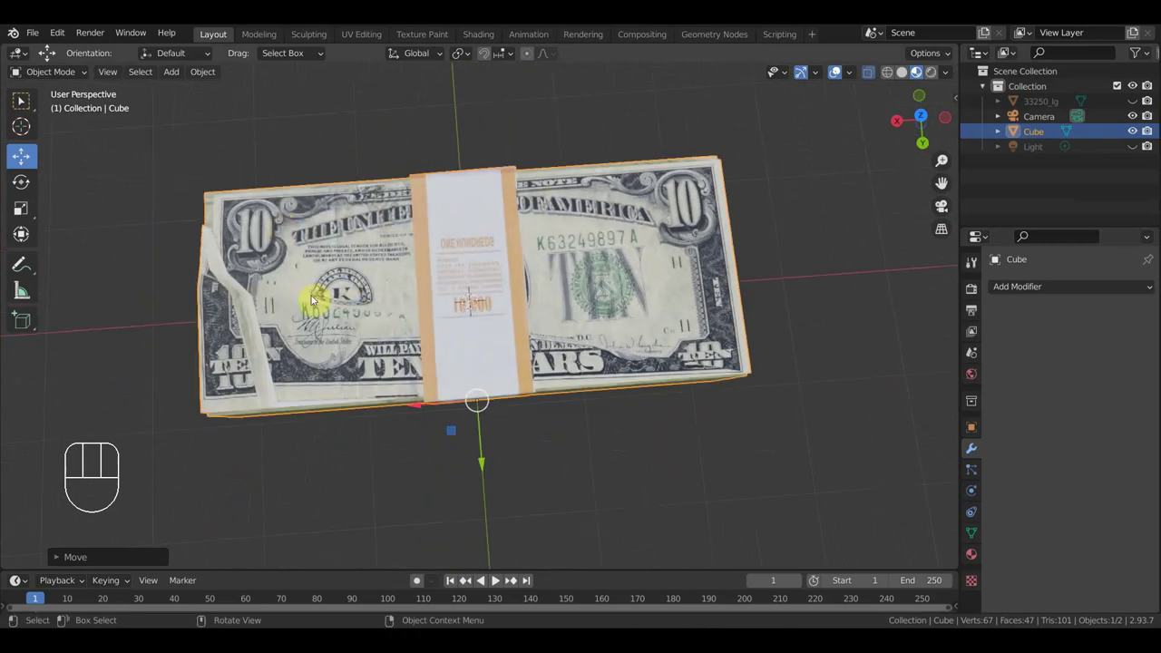
{"action": "left_click_drag", "start_coordinate": [368, 372], "coordinate": [369, 157]}
{"action": "left_click_drag", "start_coordinate": [515, 264], "coordinate": [461, 388]}
{"action": "left_click_drag", "start_coordinate": [544, 388], "coordinate": [478, 429]}
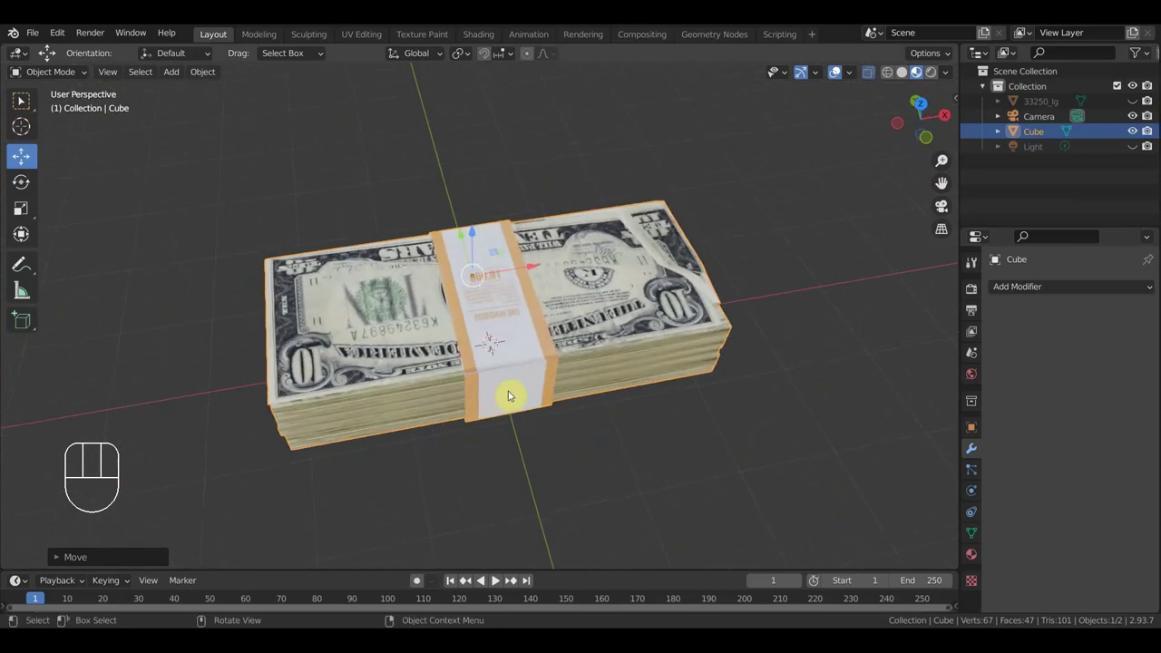
{"action": "key", "text": "KP_7"}
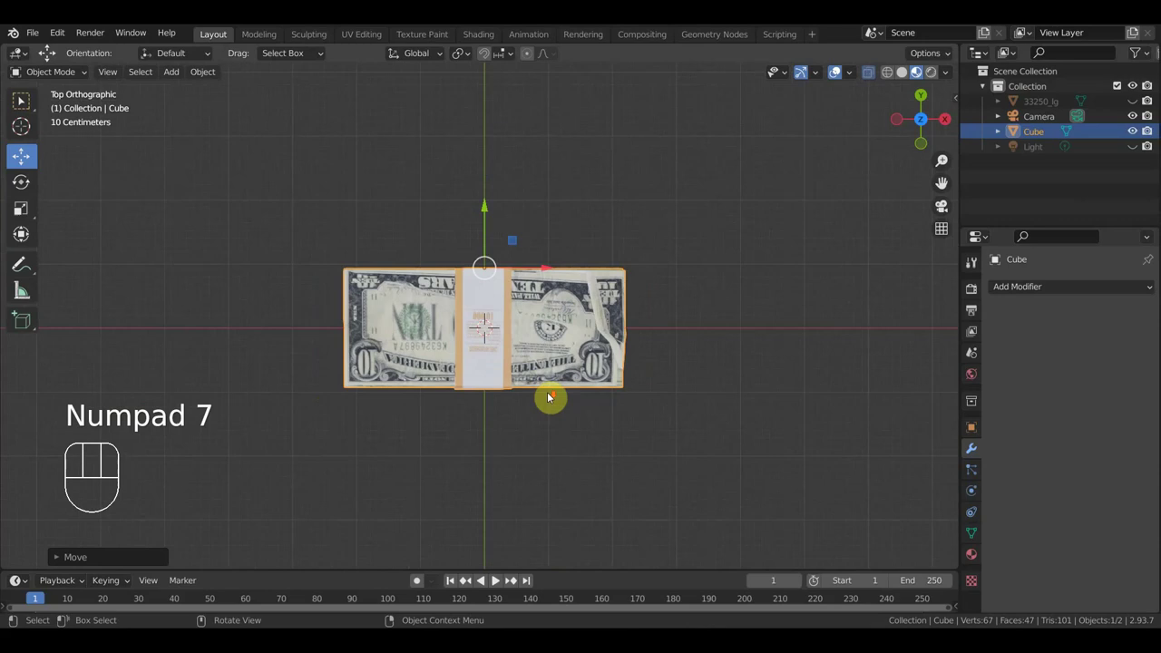
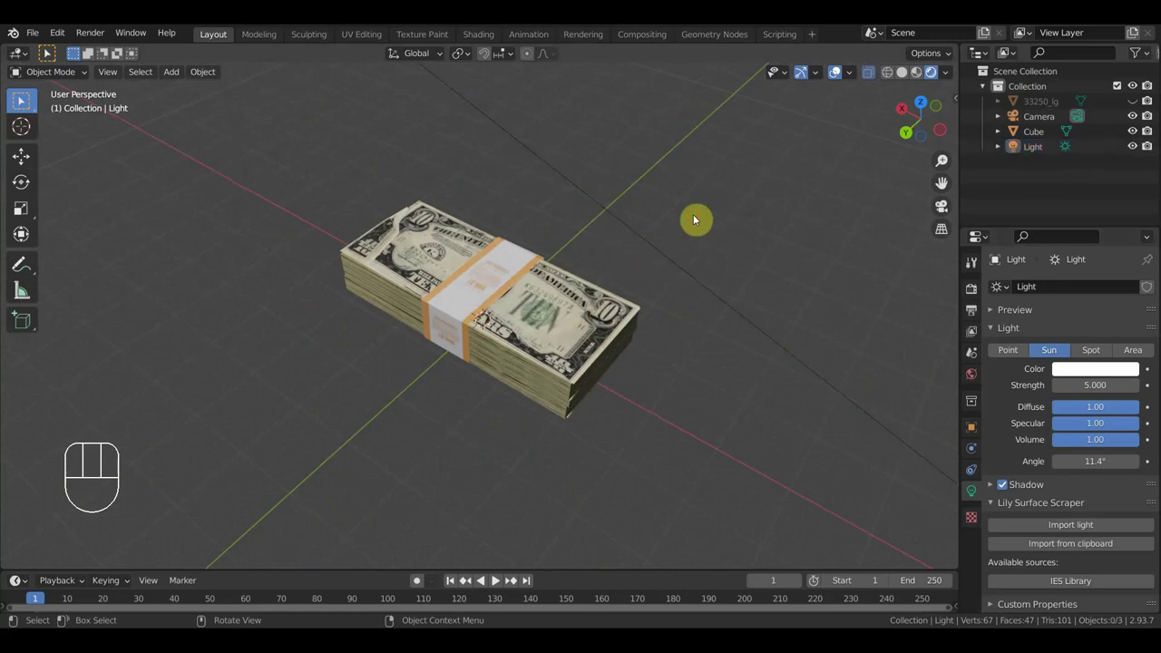
Orbit around the stack and sun light, then look straight down from top view
{"action": "left_click_drag", "start_coordinate": [633, 278], "coordinate": [646, 99]}
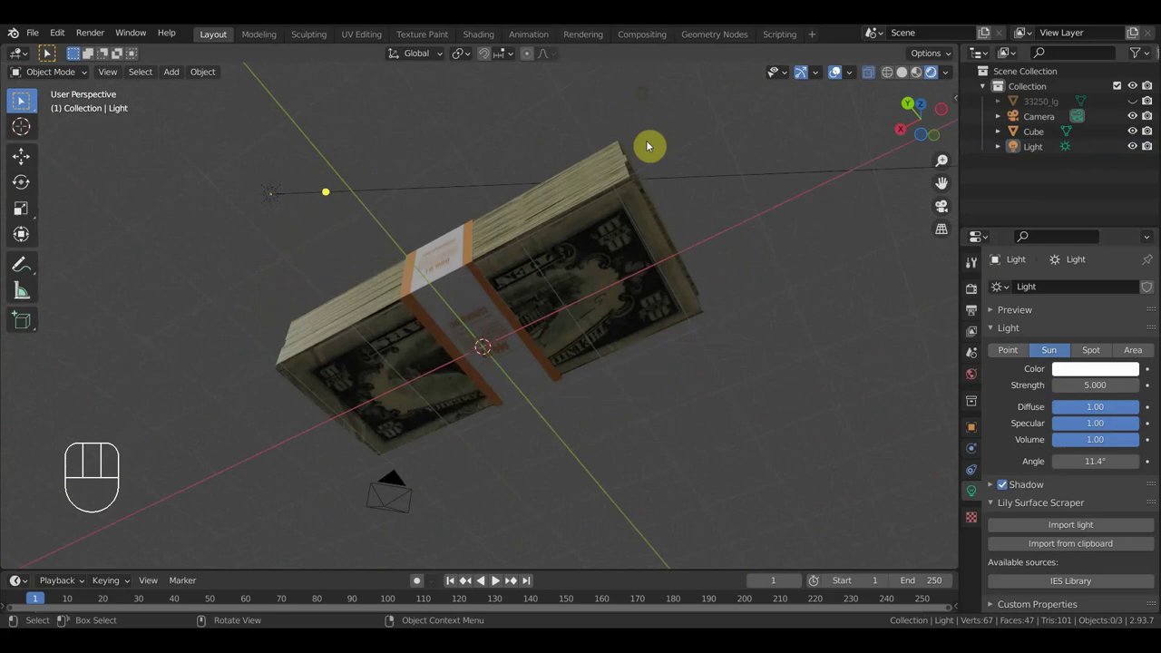
{"action": "left_click_drag", "start_coordinate": [679, 260], "coordinate": [631, 466]}
{"action": "key", "text": "KP_7"}
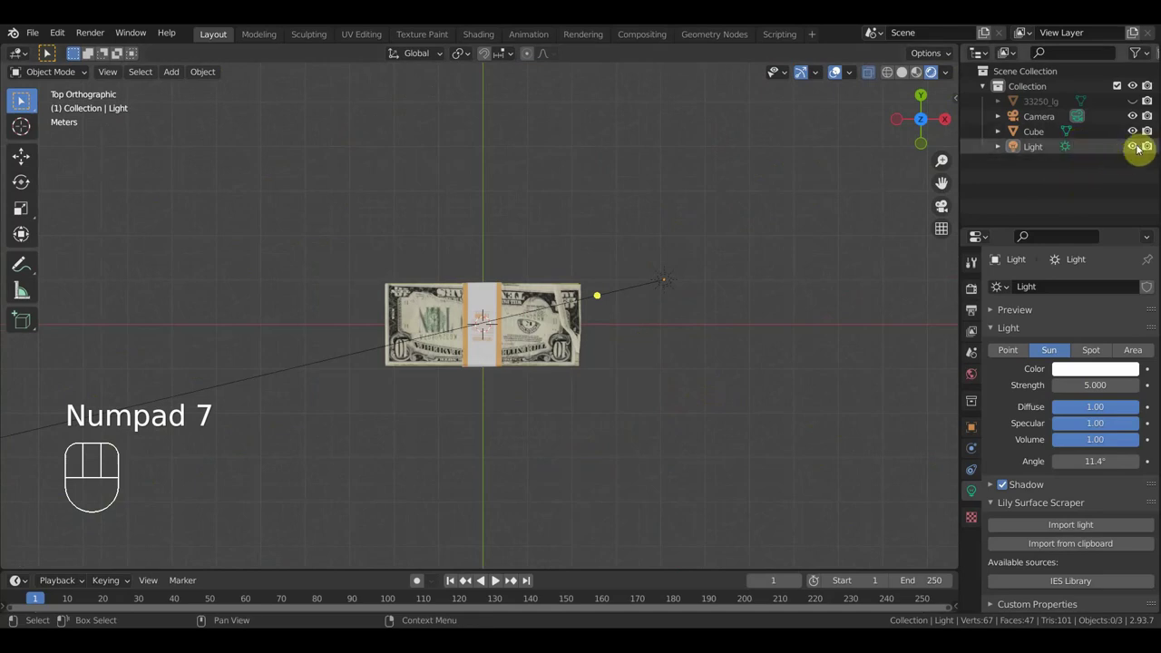
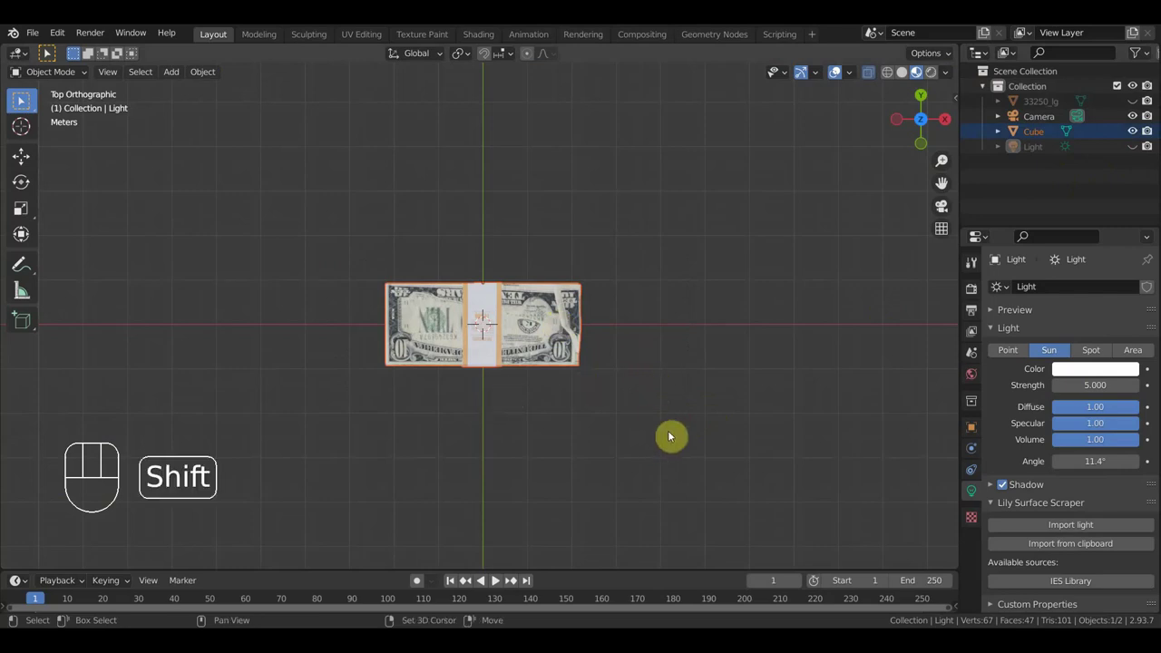
Duplicate the stack, rotate the copy half a turn and set it beside the original, viewed from top orthographic
{"action": "key", "text": "shift+d"}
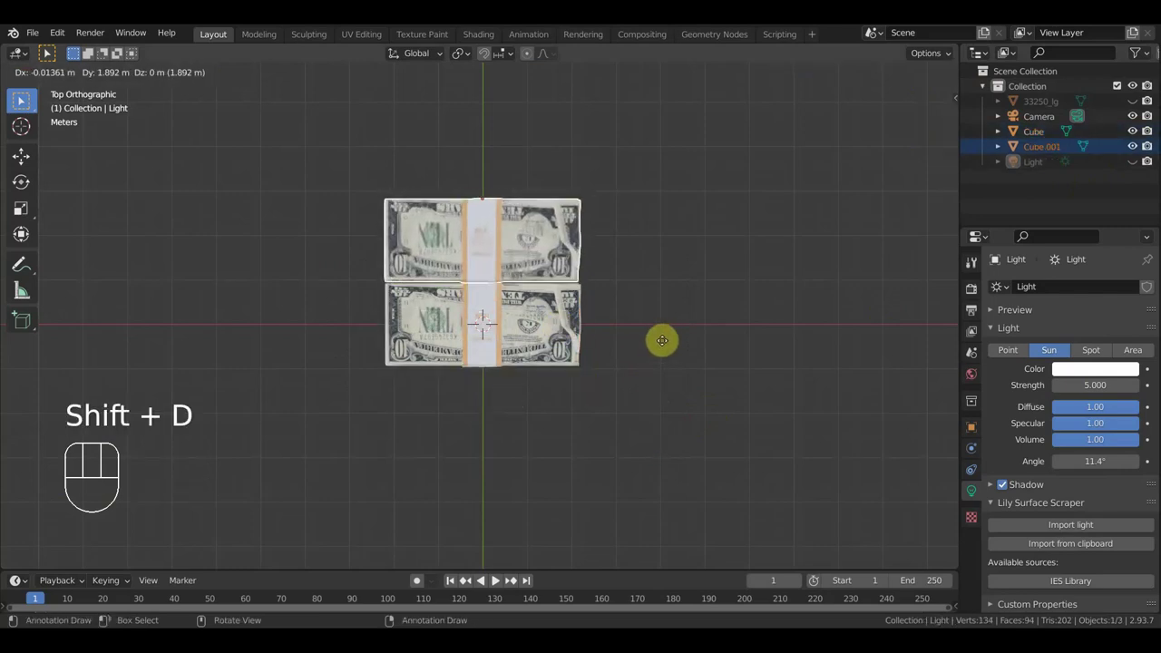
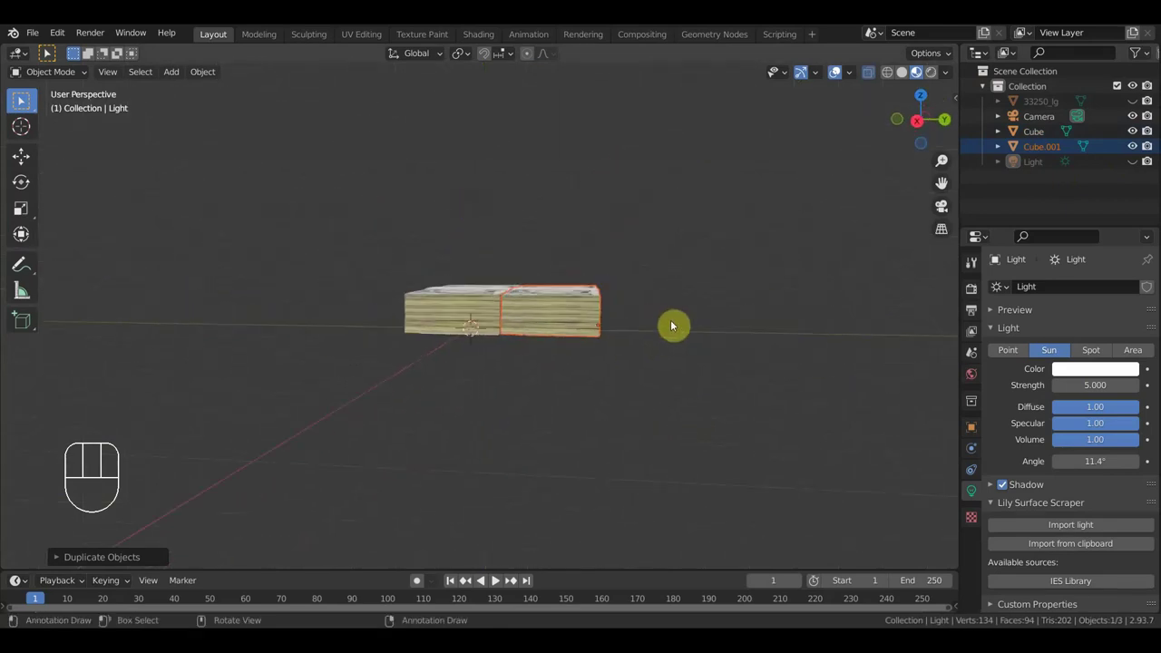
{"action": "middle_click", "coordinate": [675, 353]}
{"action": "key", "text": "KP_3"}
{"action": "key", "text": "r"}
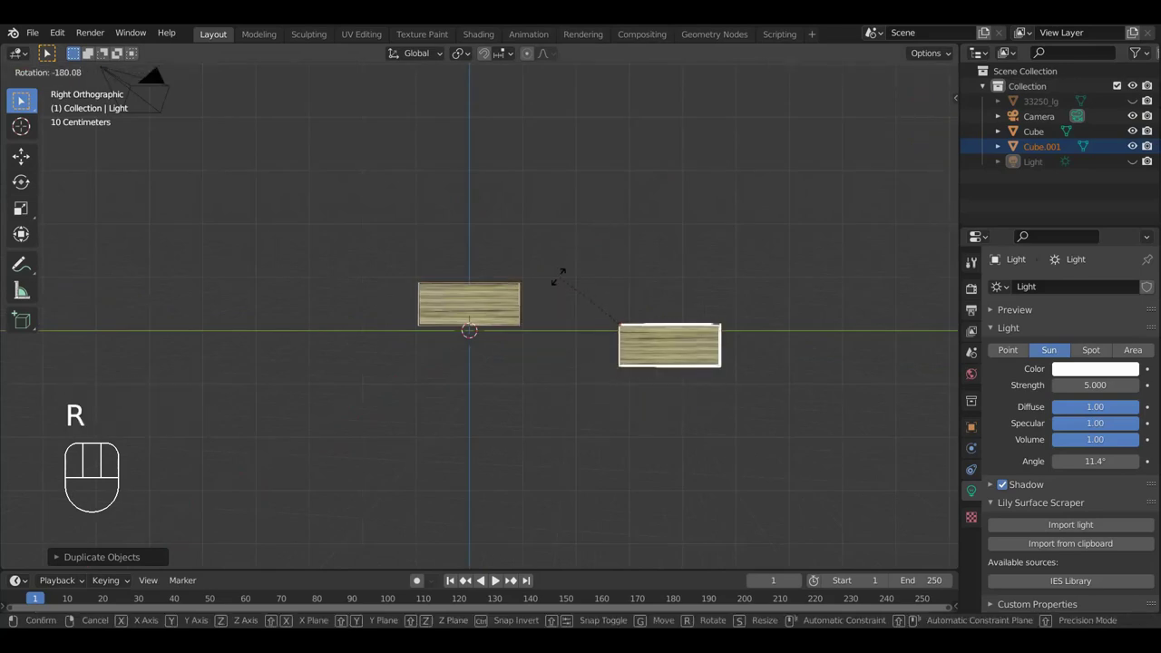
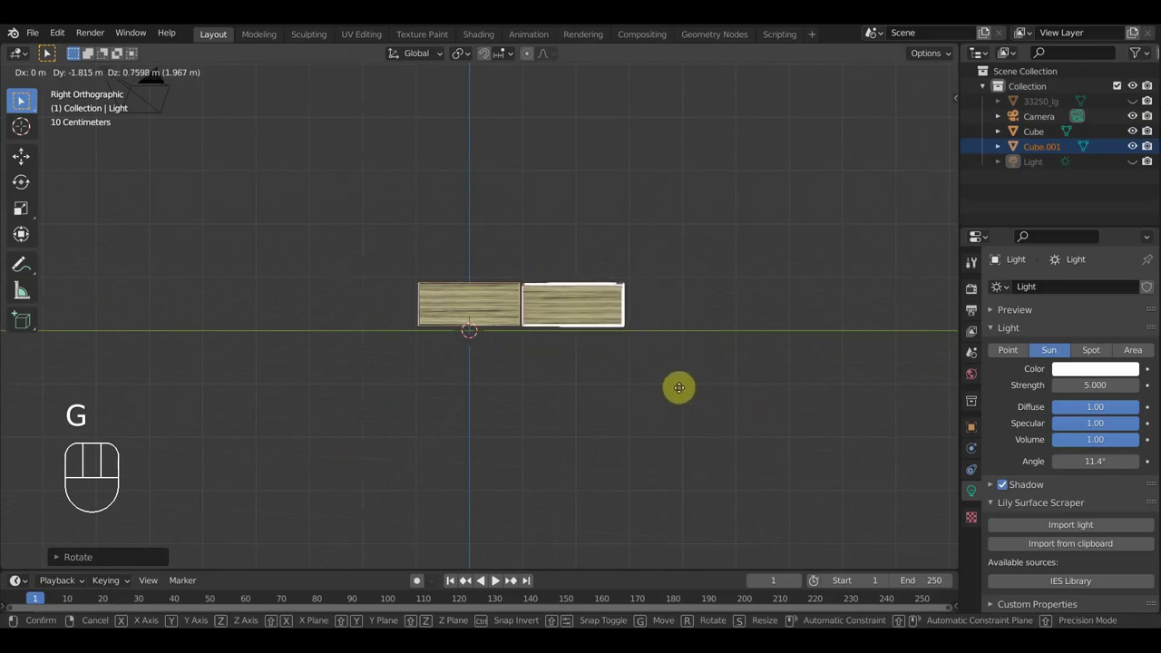
{"action": "left_click_drag", "start_coordinate": [687, 397], "coordinate": [688, 568]}
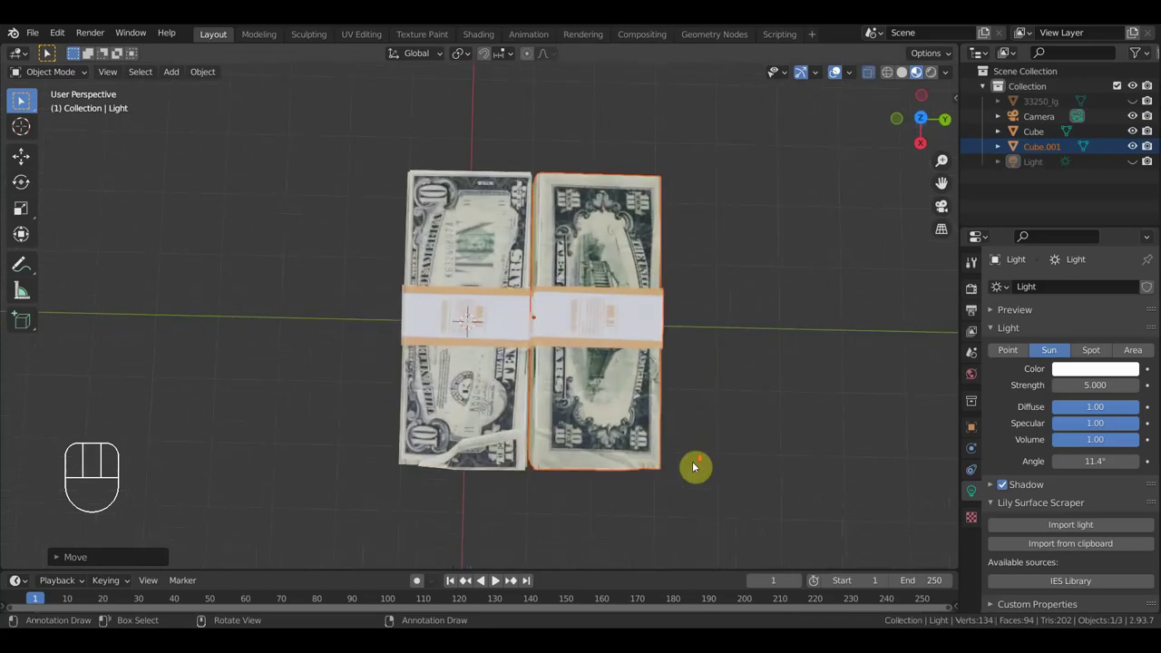
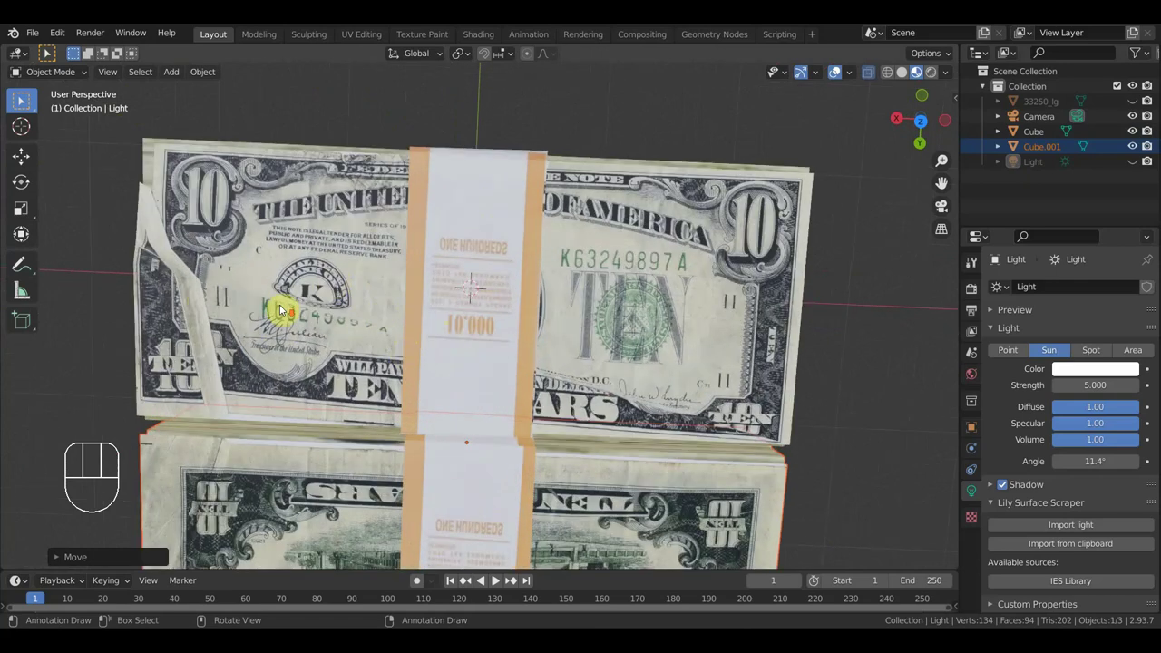
{"action": "left_click_drag", "start_coordinate": [354, 331], "coordinate": [399, 176]}
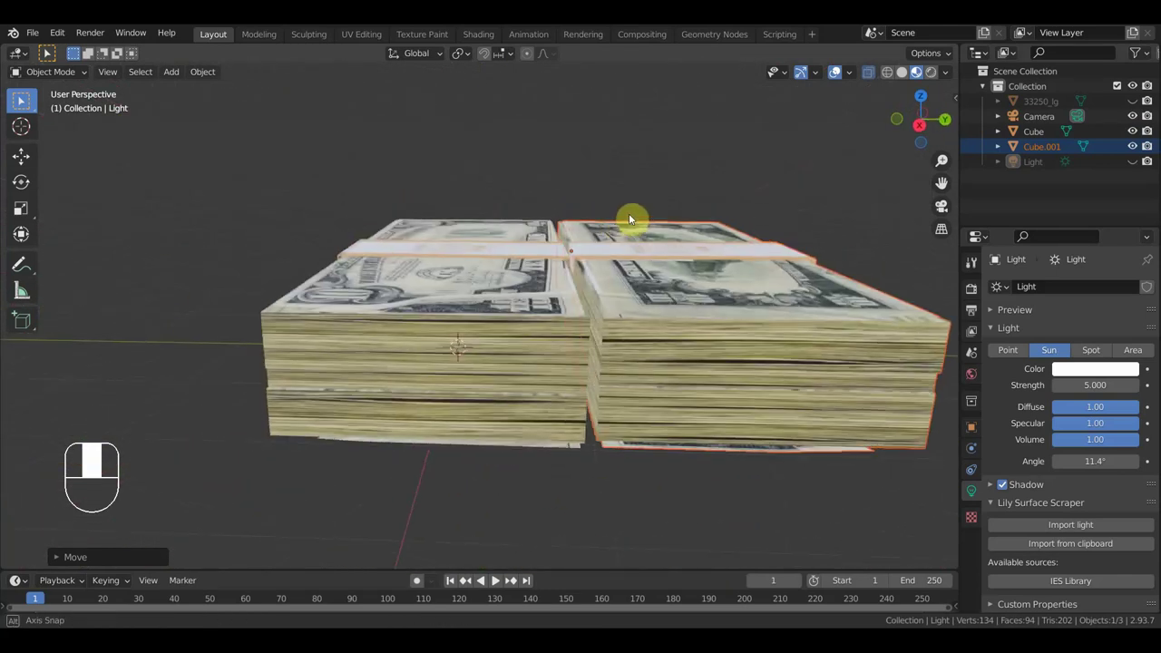
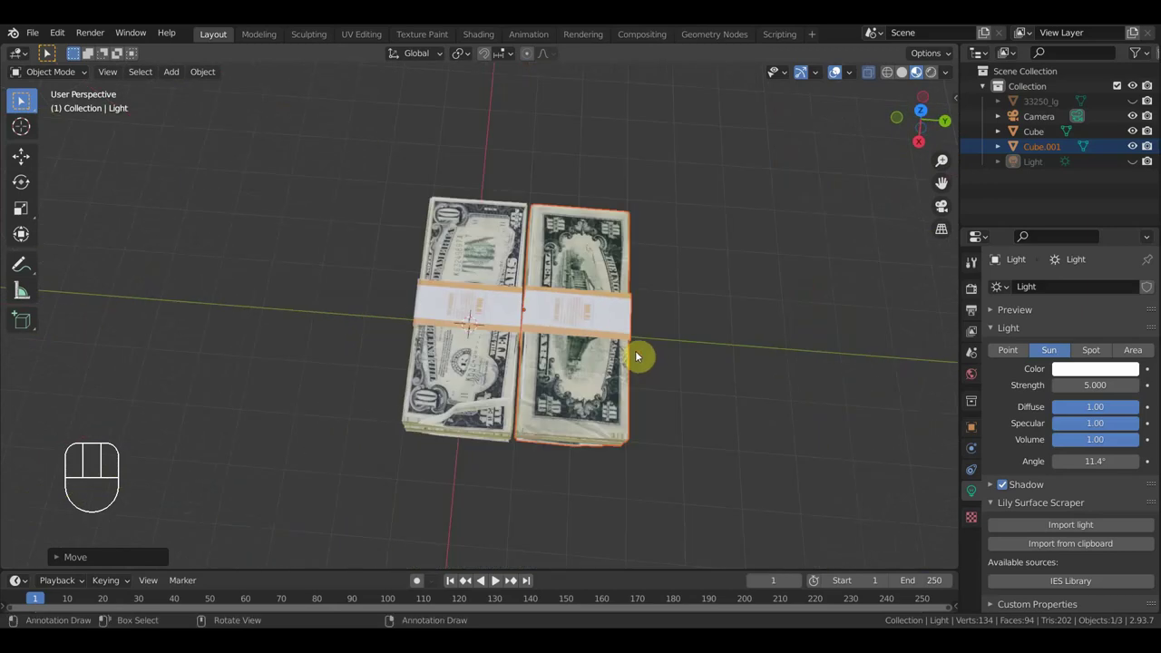
{"action": "key", "text": "KP_5"}
{"action": "key", "text": "KP_7"}
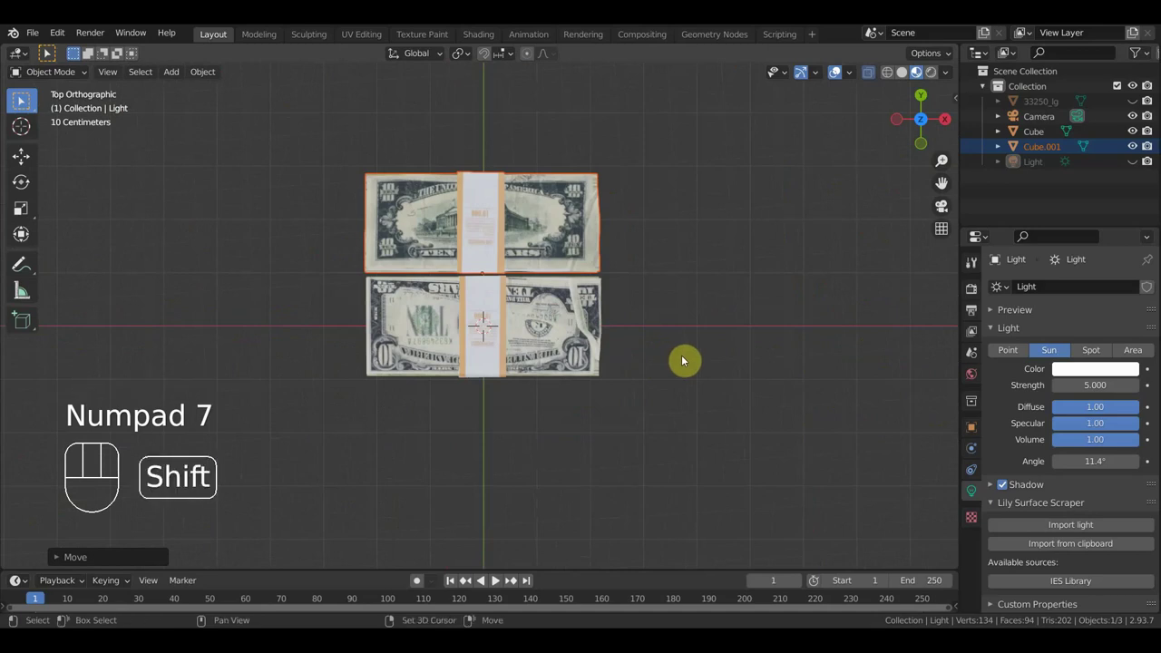
Duplicate another stack below the others and orbit around the growing pile
{"action": "key", "text": "shift+d"}
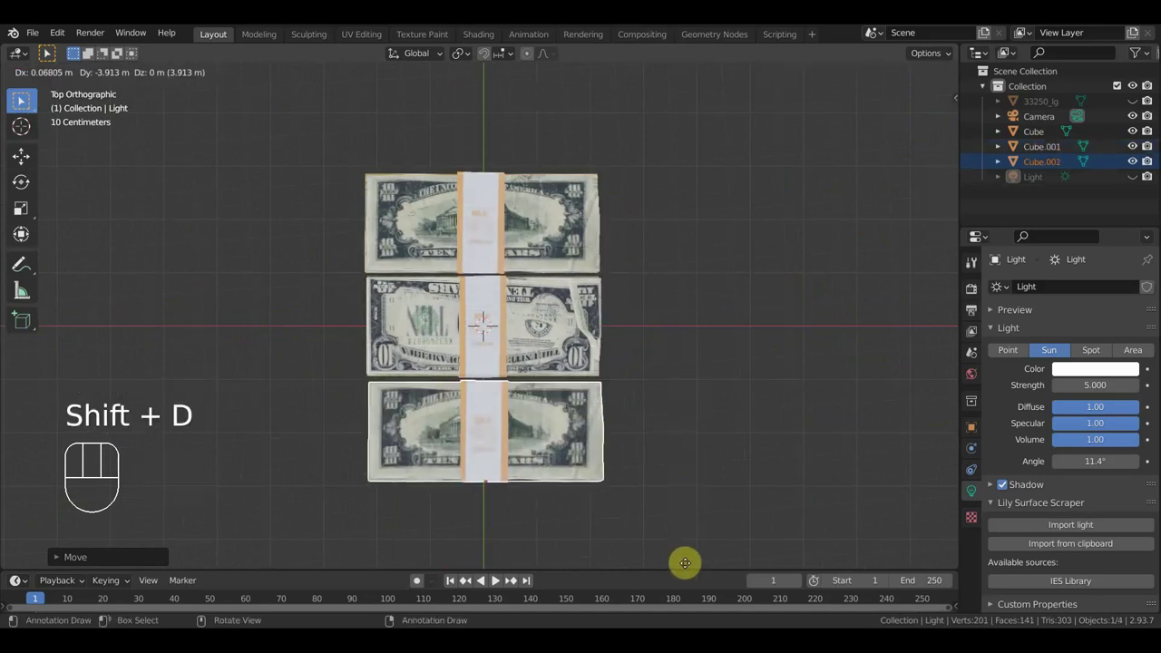
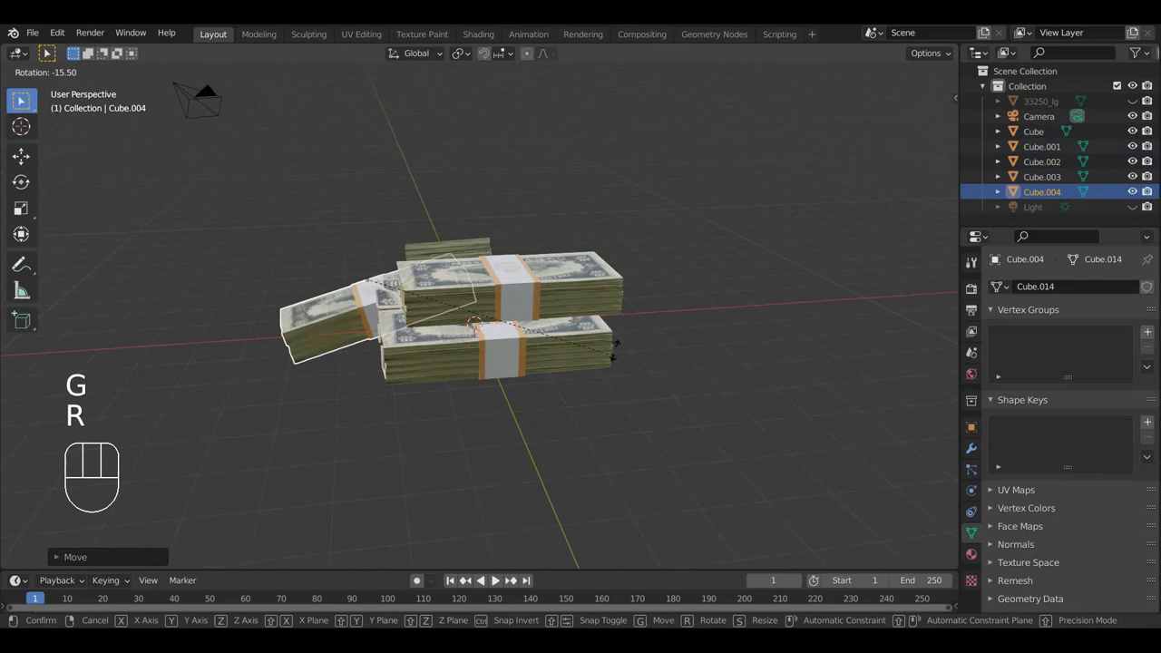
{"action": "left_click_drag", "start_coordinate": [582, 321], "coordinate": [771, 343]}
{"action": "left_click_drag", "start_coordinate": [708, 386], "coordinate": [674, 337]}
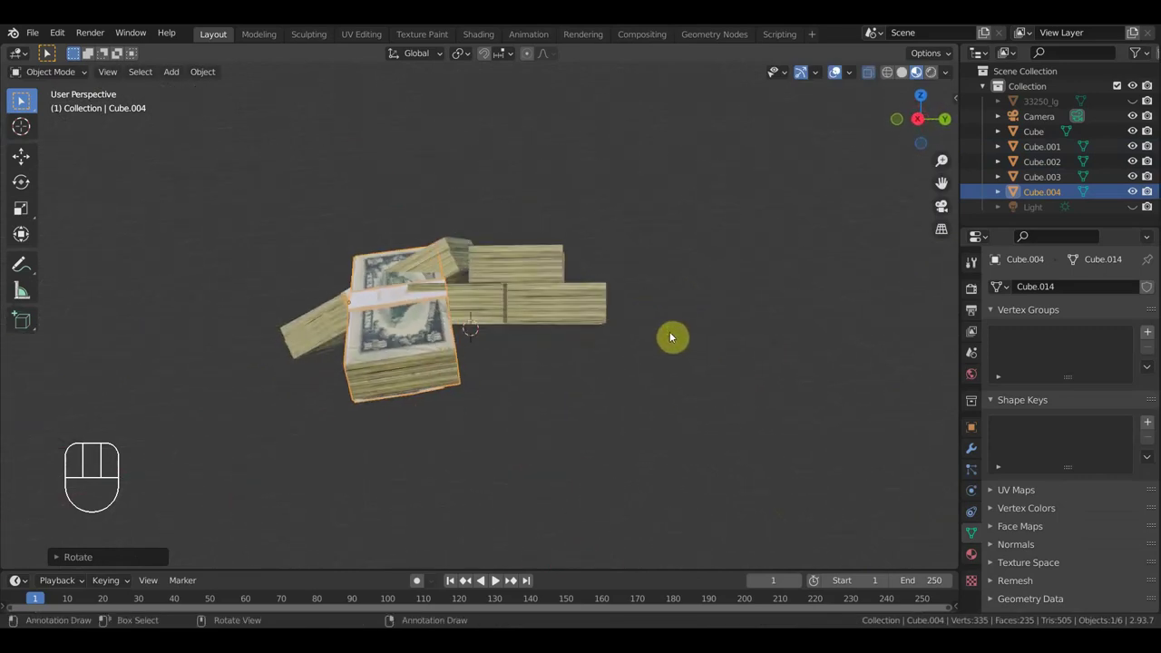
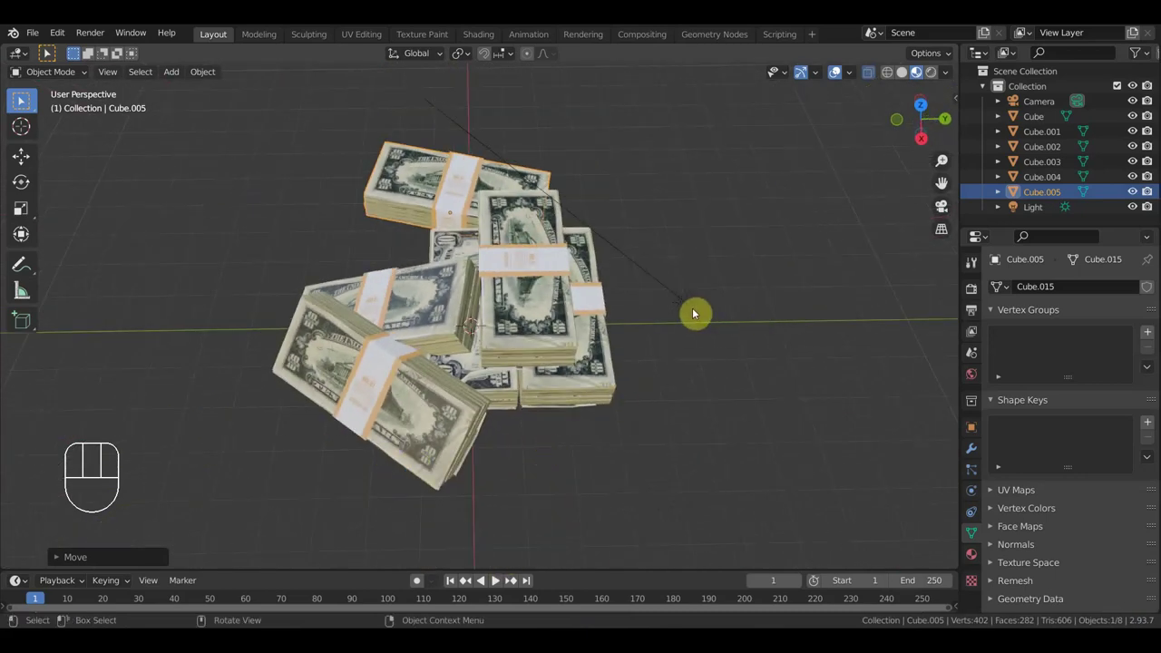
Hide the sun light in the Outliner and select the upper banded stack from a low view
{"action": "left_click", "coordinate": [1137, 208]}
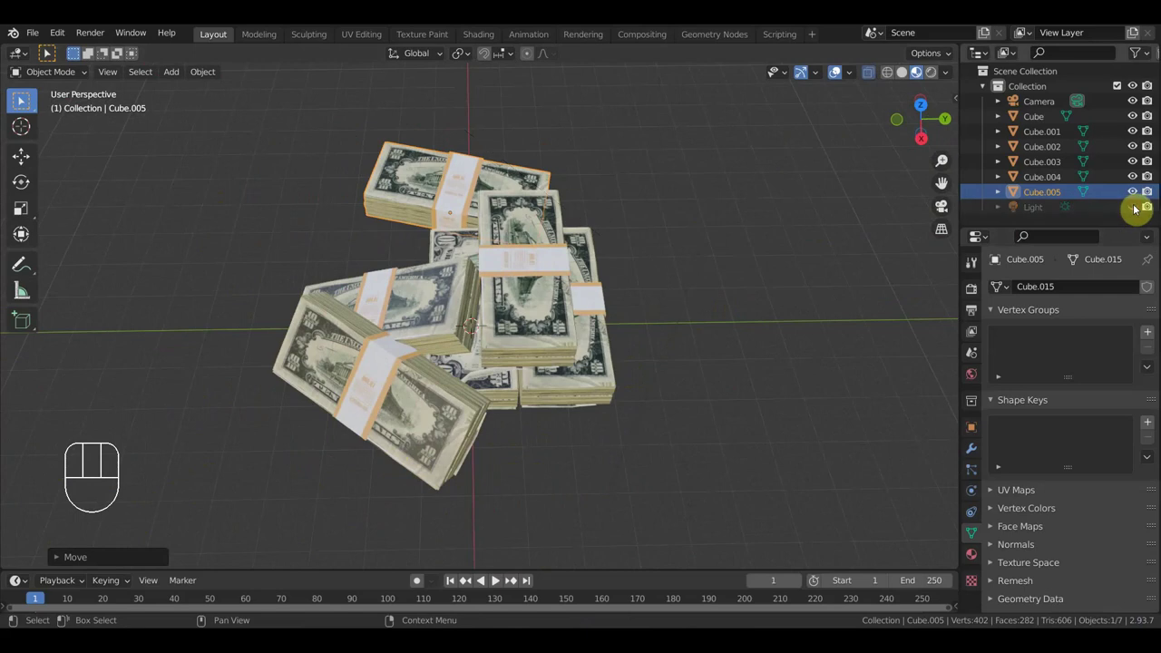
{"action": "left_click_drag", "start_coordinate": [793, 436], "coordinate": [575, 344]}
{"action": "left_click", "coordinate": [497, 280]}
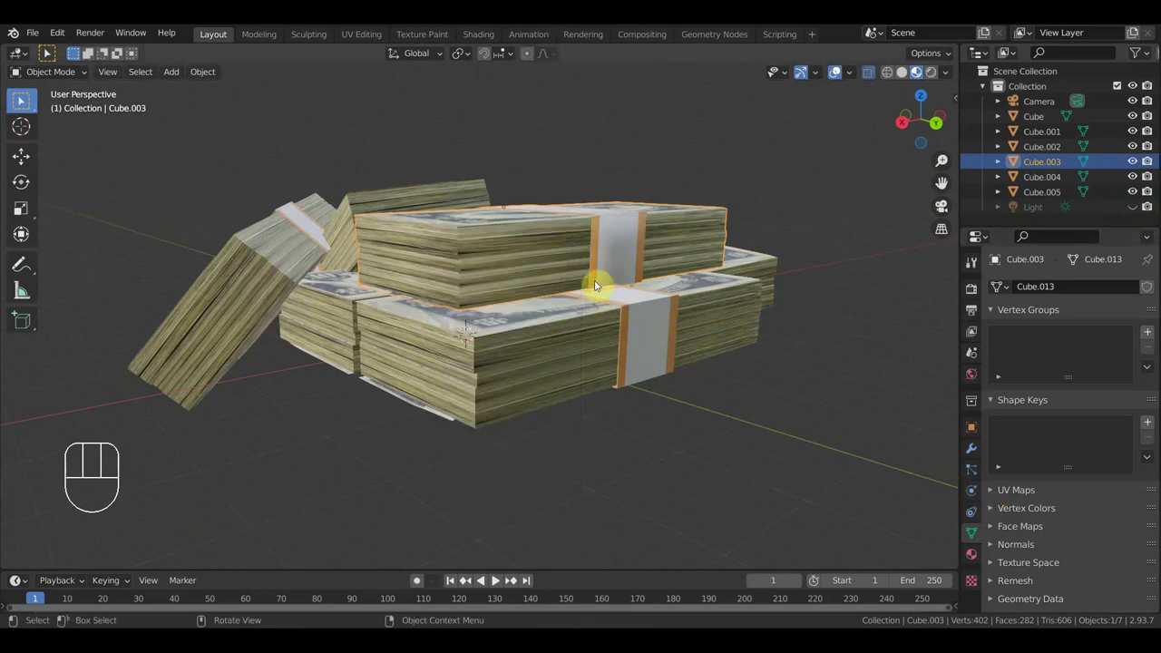
{"action": "middle_click", "coordinate": [678, 388]}
Add the other stacks in the pile, including the front lower ones, to the selection
{"action": "left_click", "coordinate": [507, 377]}
{"action": "left_click_drag", "start_coordinate": [473, 347], "coordinate": [496, 346]}
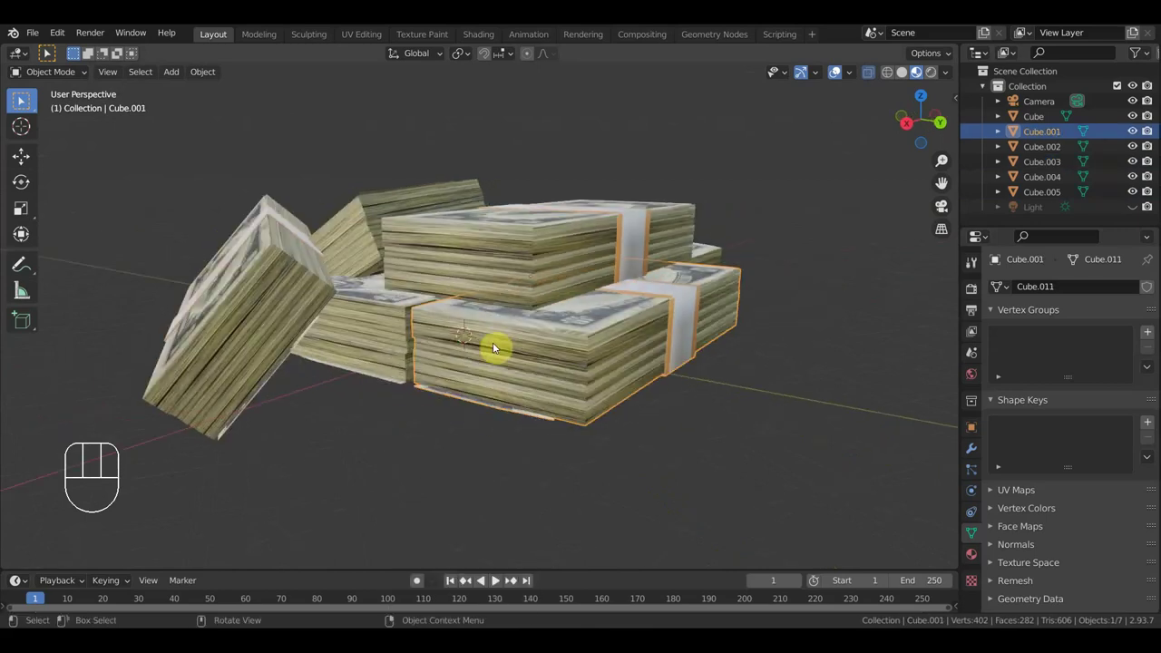
{"action": "left_click", "coordinate": [378, 335]}
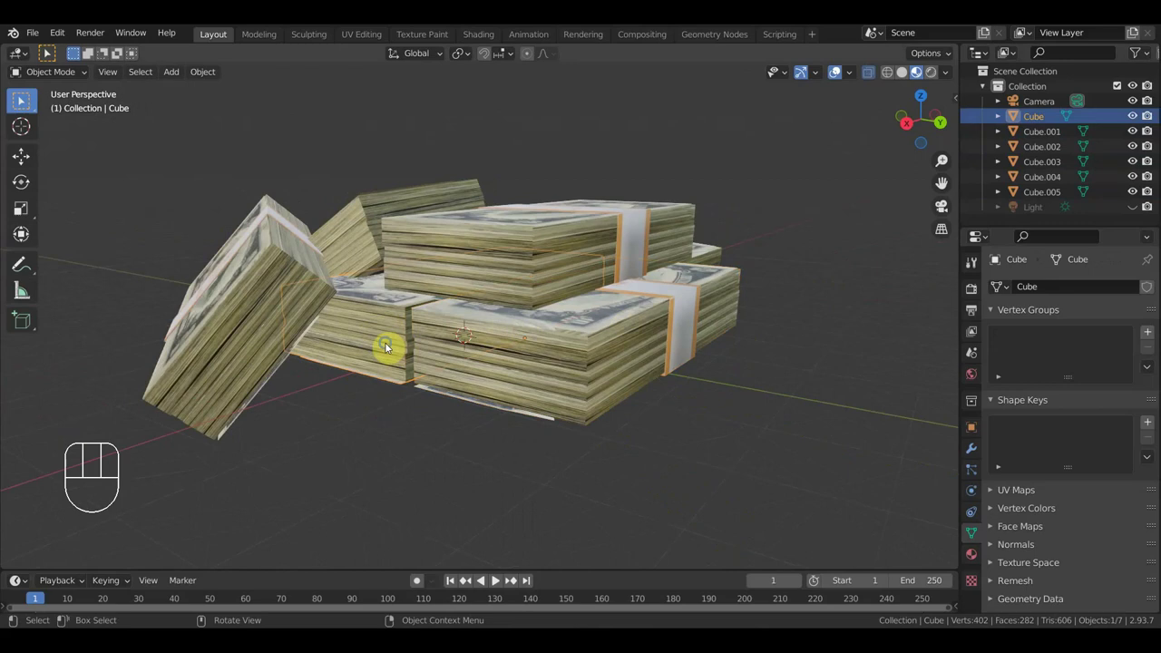
{"action": "left_click", "coordinate": [237, 322]}
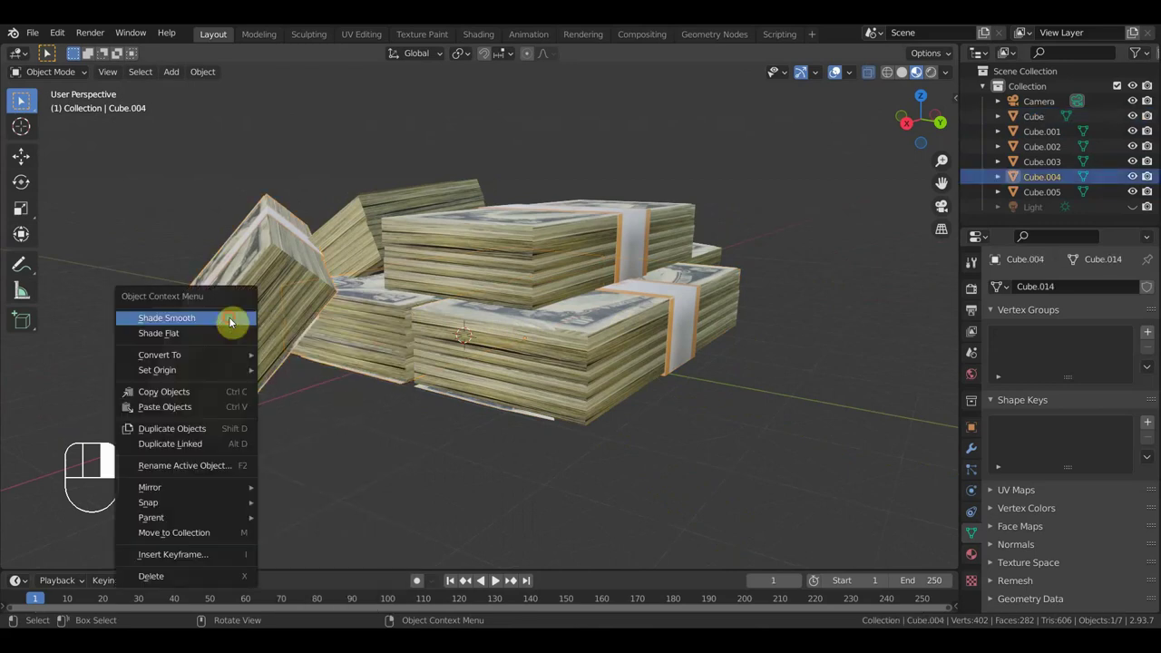
Add the last stack to the selection and inspect the smooth-shaded edges with Auto Smooth off
{"action": "left_click", "coordinate": [368, 245]}
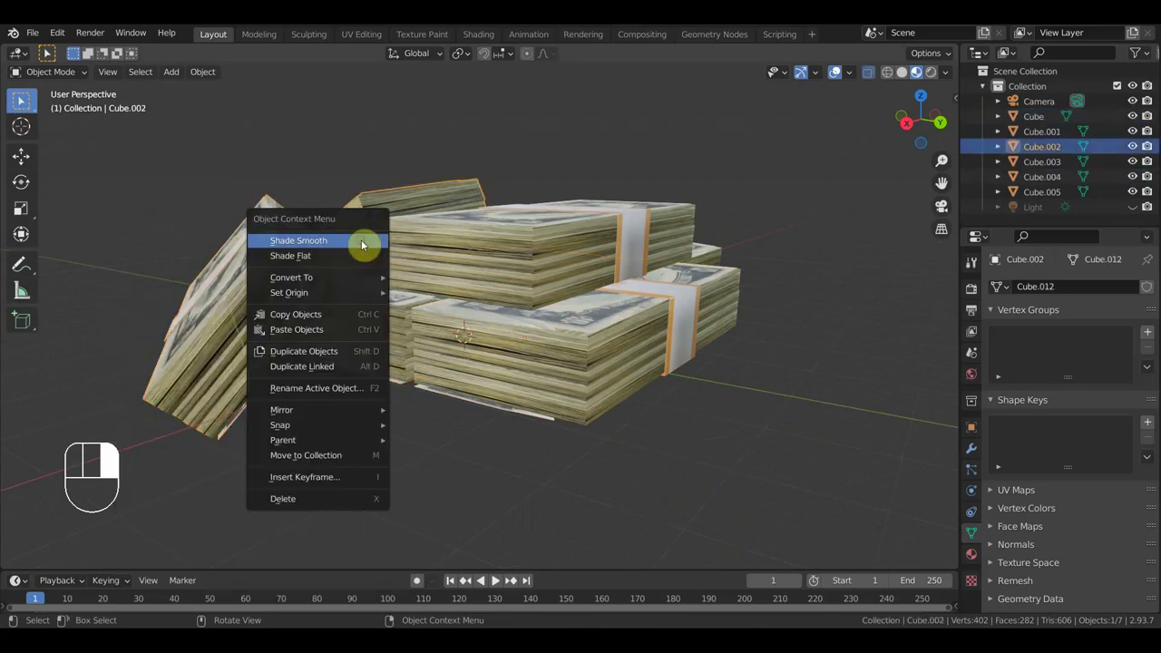
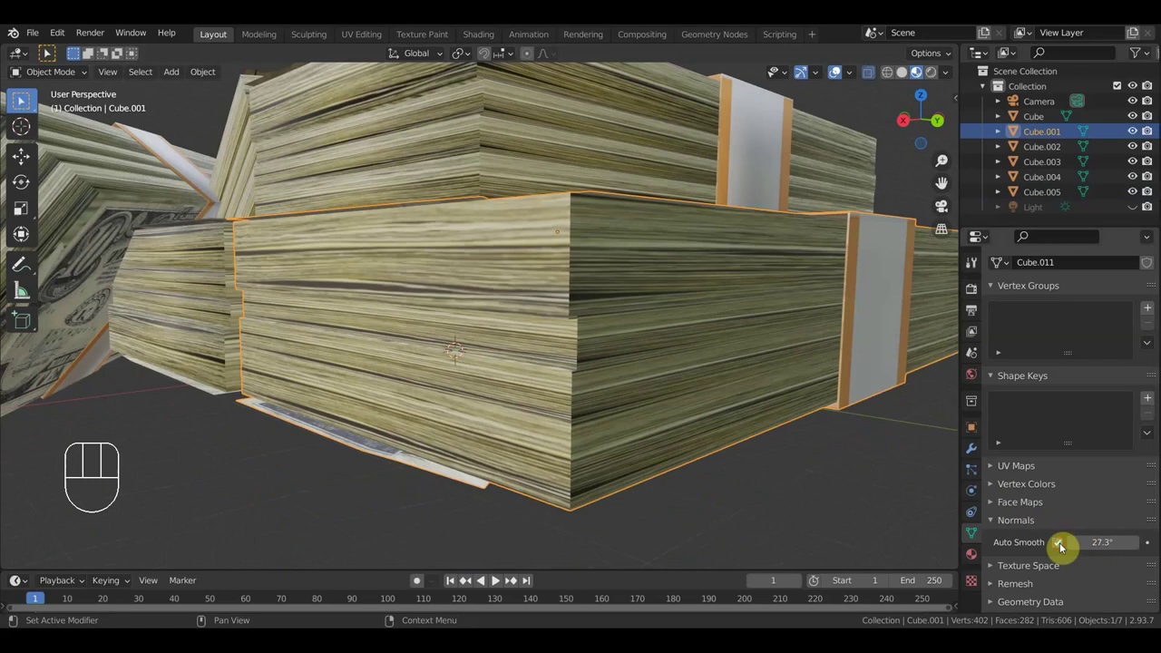
{"action": "left_click_drag", "start_coordinate": [728, 485], "coordinate": [670, 486]}
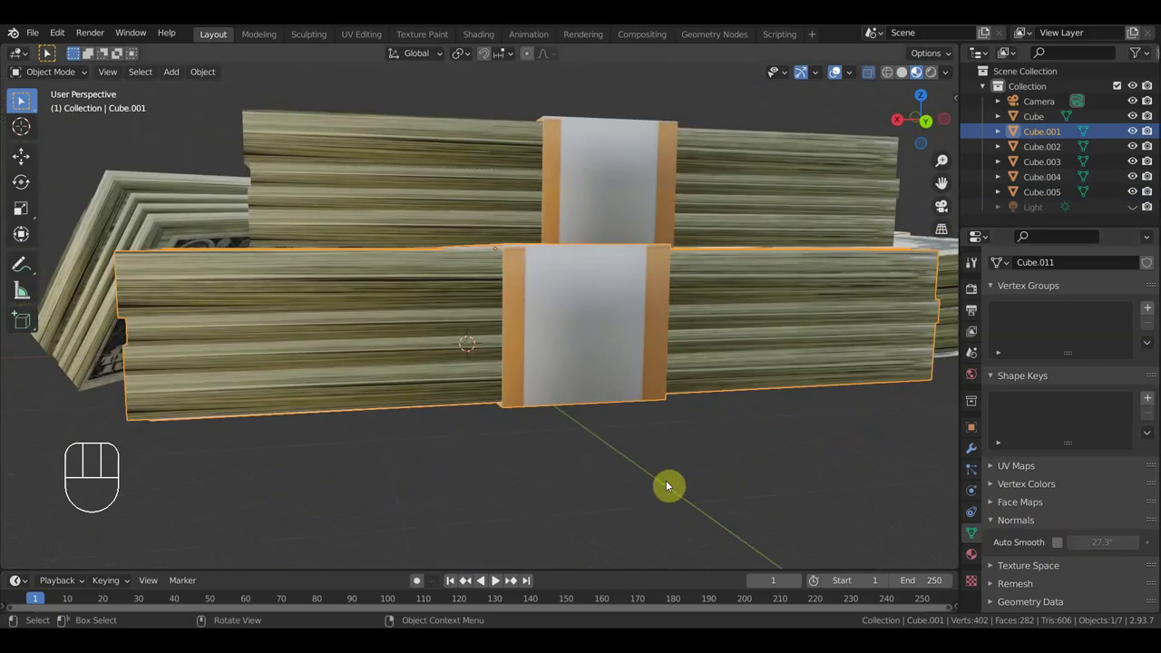